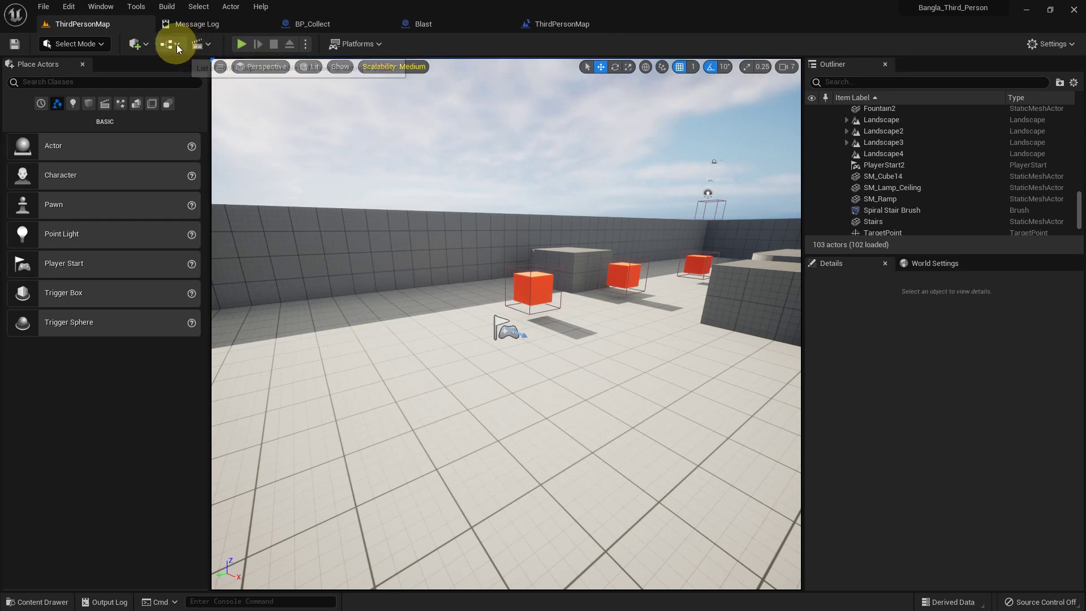
Step: Open the ThirdPersonMap level blueprint from the viewport
right_click(360, 232)
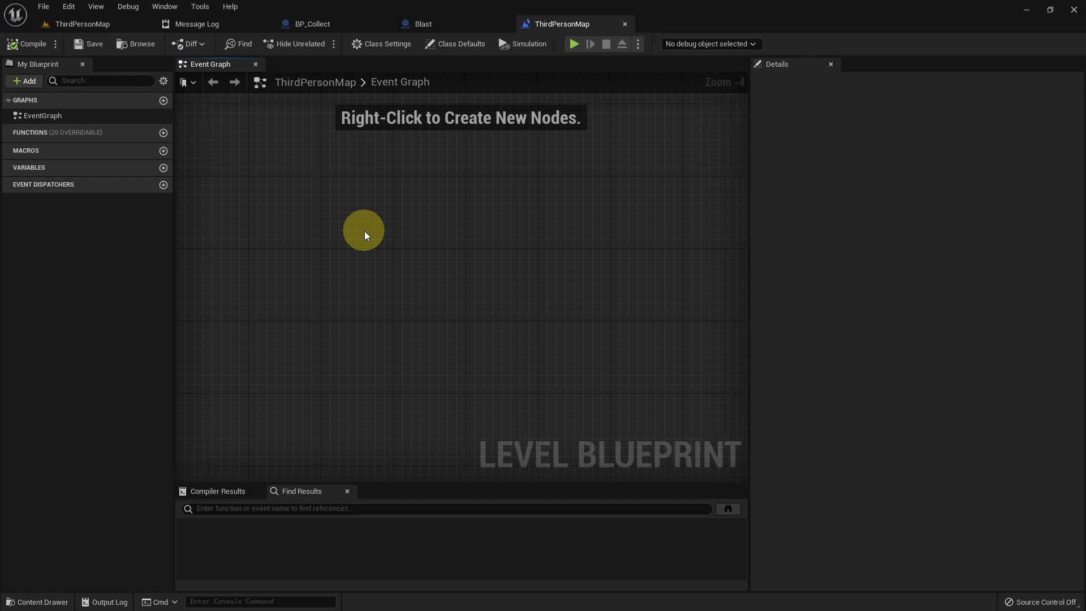
Step: Add a new Boolean variable to the level blueprint and name it Character
right_click(287, 207)
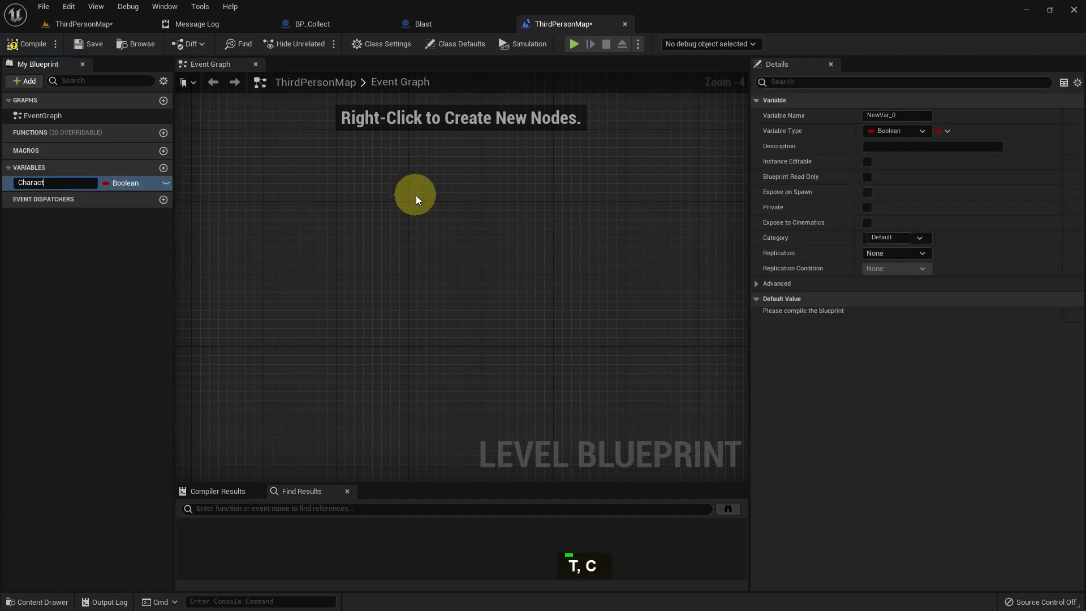
text(R, E)
key(Return)
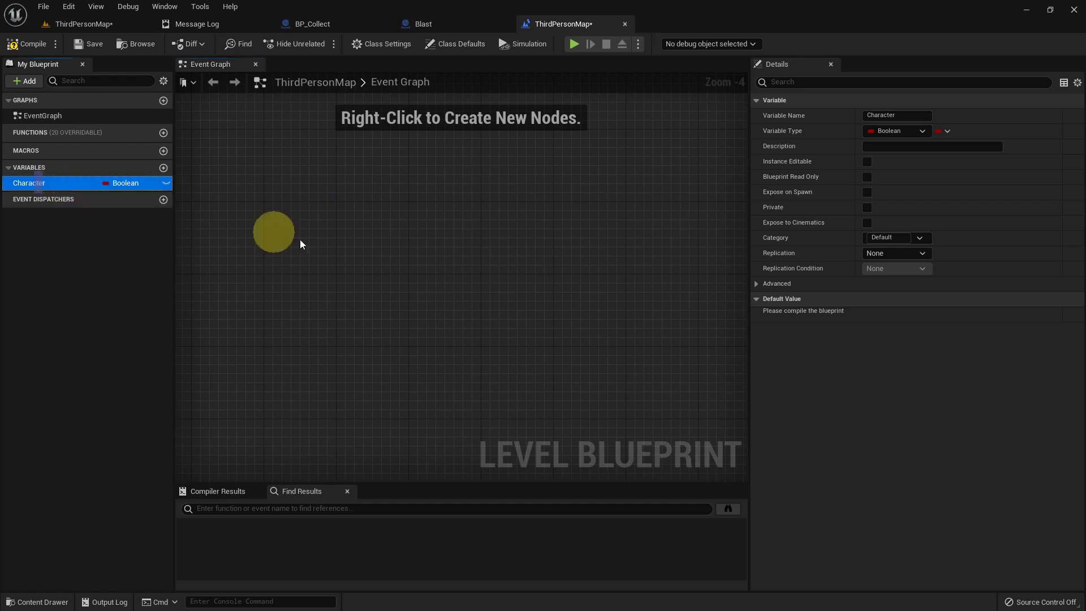
Step: Place an Event BeginPlay node in the event graph
scroll(up, 3)
right_click(400, 235)
scroll(up, 3)
right_click(366, 219)
key(space)
key(Return)
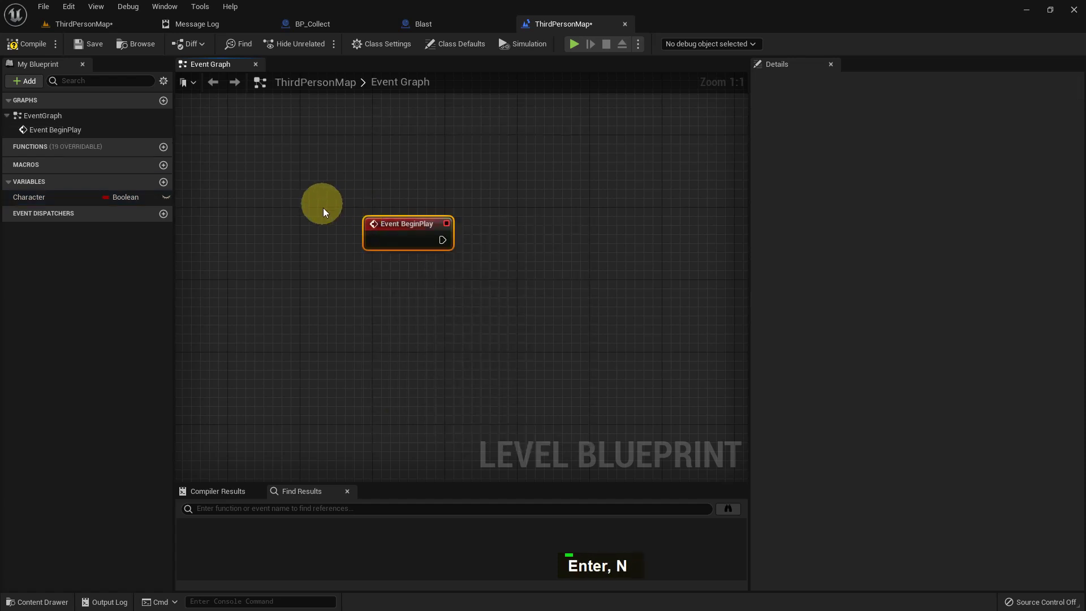
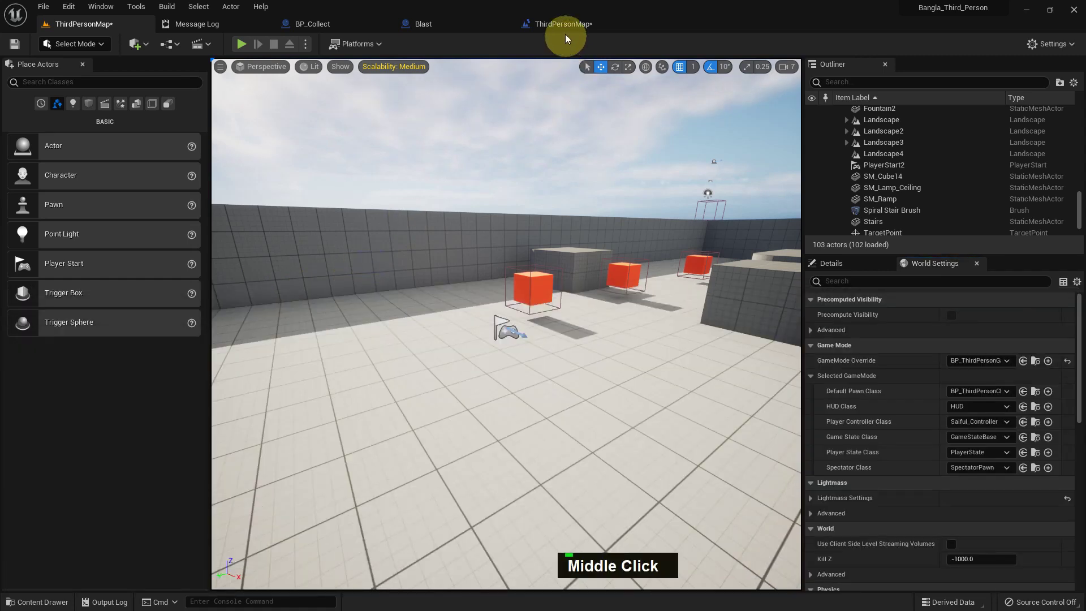
Step: Add a Get Player Character node to the level blueprint graph
right_click(444, 295)
scroll(up, 3)
right_click(366, 304)
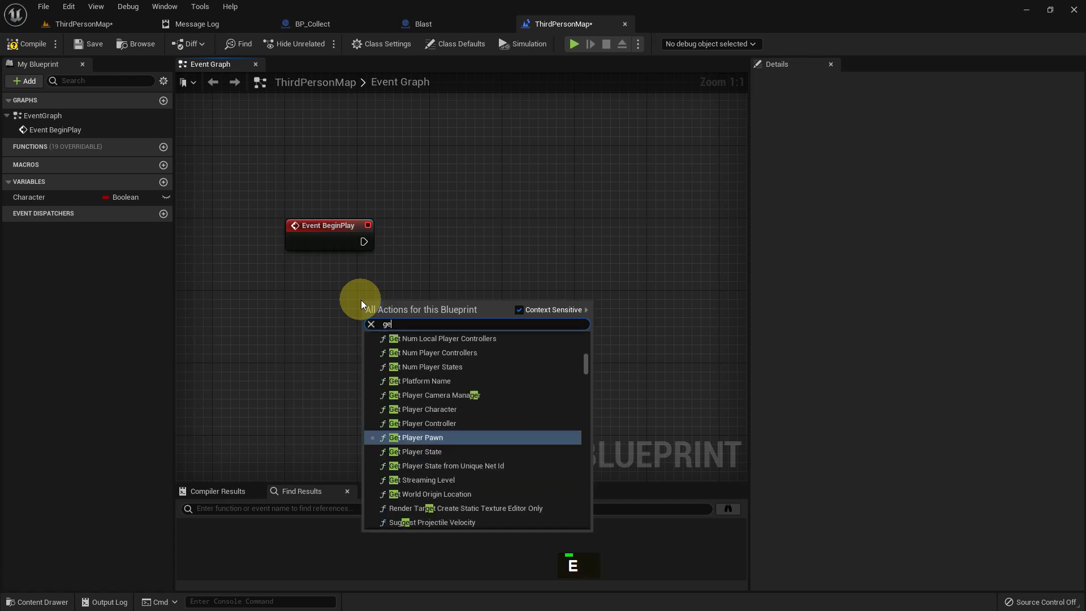
key(space)
key(space)
text(C, Space)
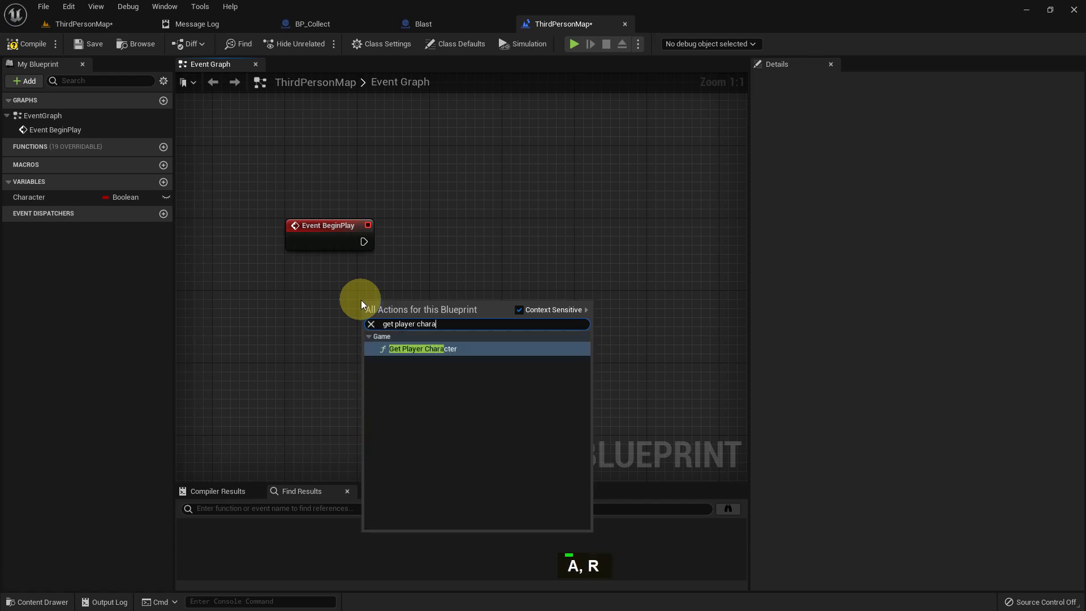
key(Return)
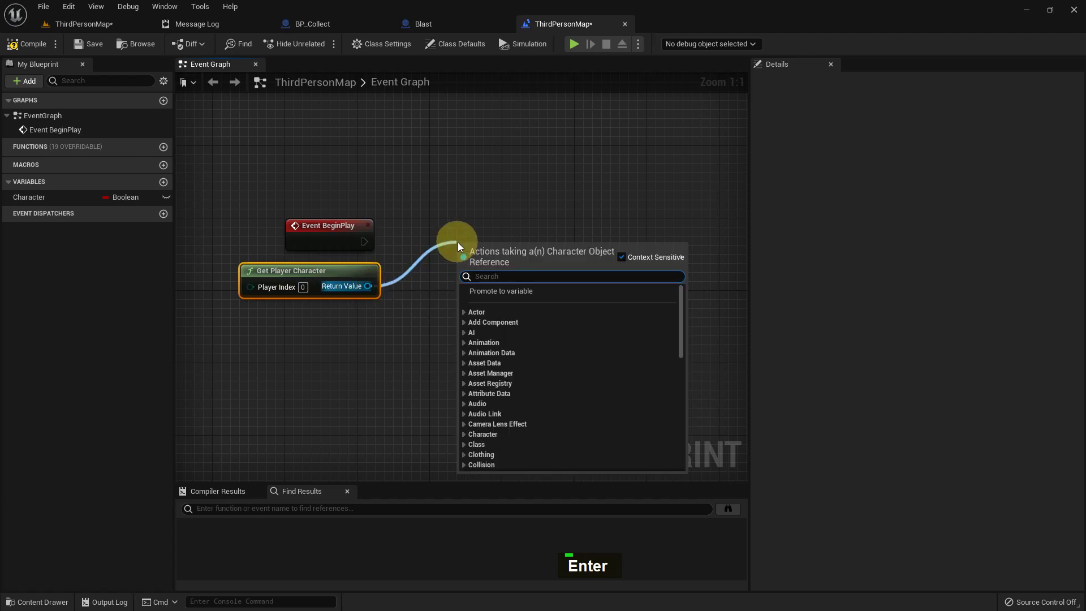
Step: Add a Cast To BP_ThirdPersonCharacter node fed by Get Player Character's return value
text(S, A)
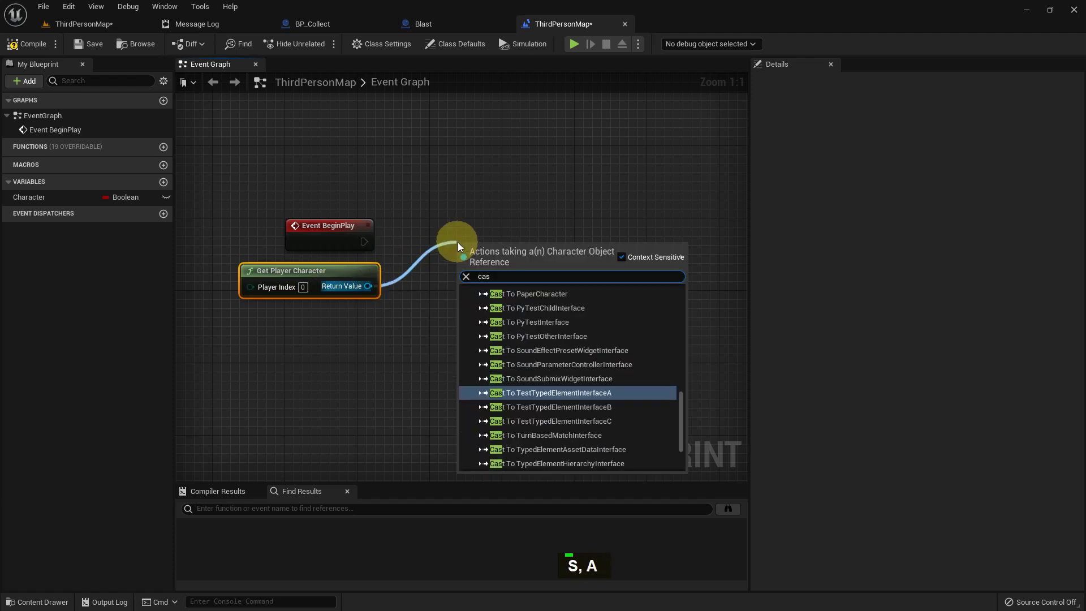
middle_click(467, 222)
key(alt+F9)
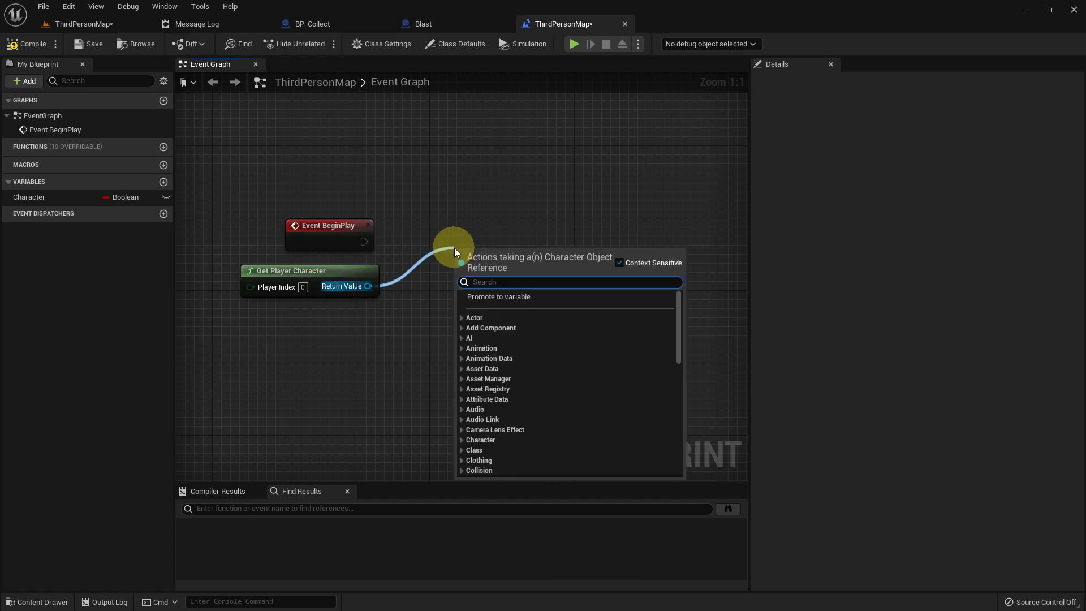
key(c)
text(A, C)
key(o)
key(space)
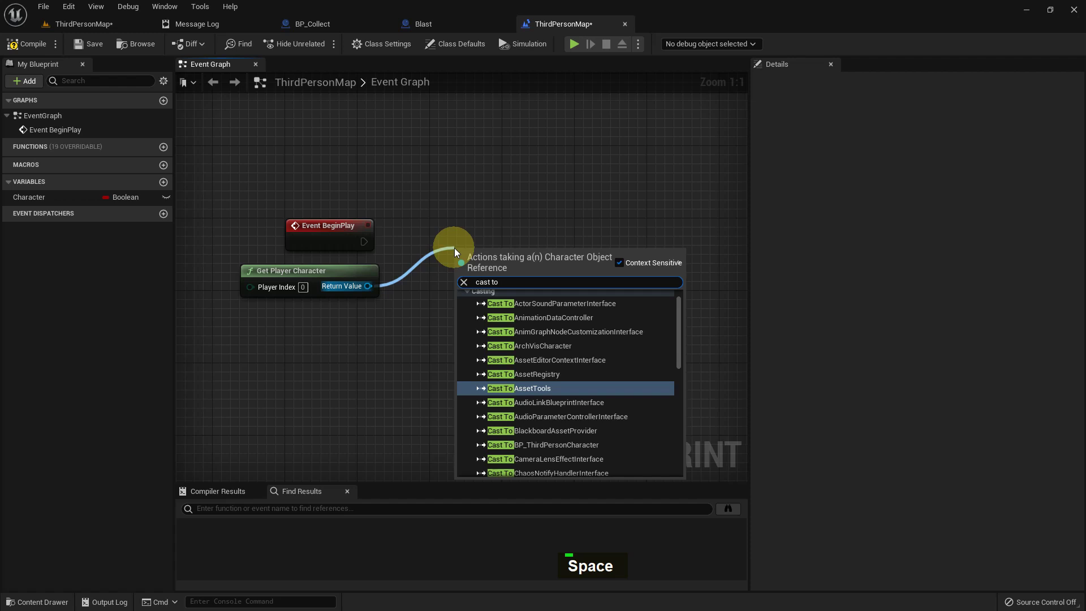
text(P, B)
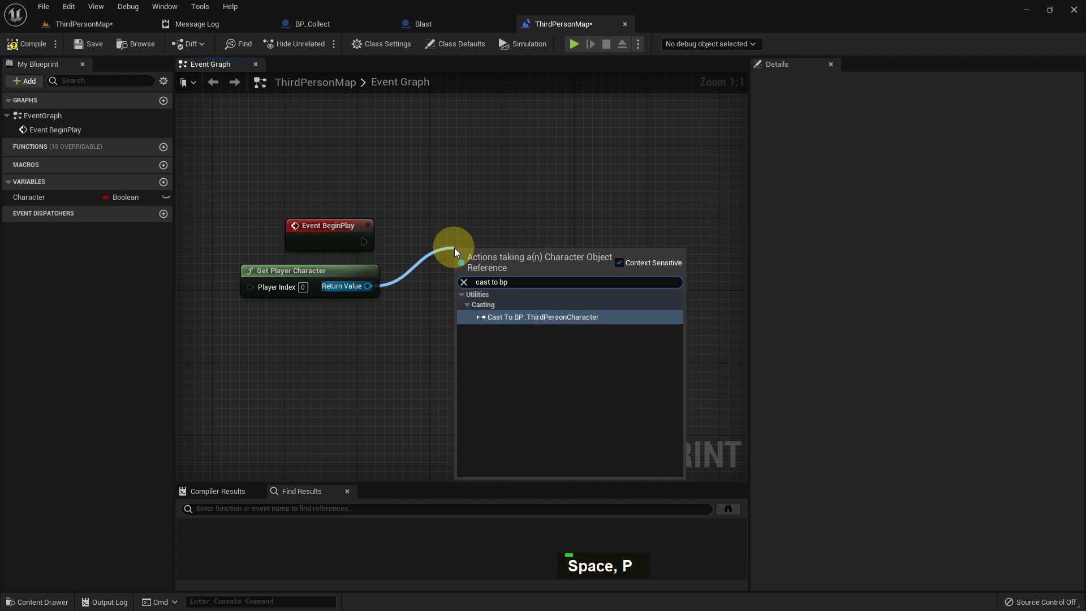
key(Return)
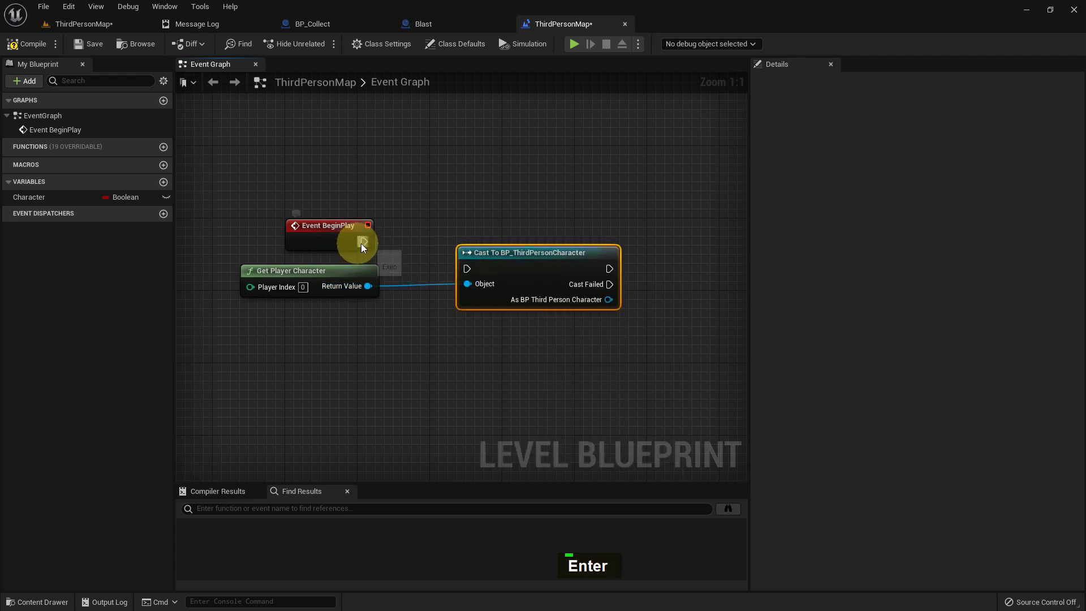
Step: Wire BeginPlay into the cast and promote its result to a variable named Player
right_click(515, 295)
right_click(491, 272)
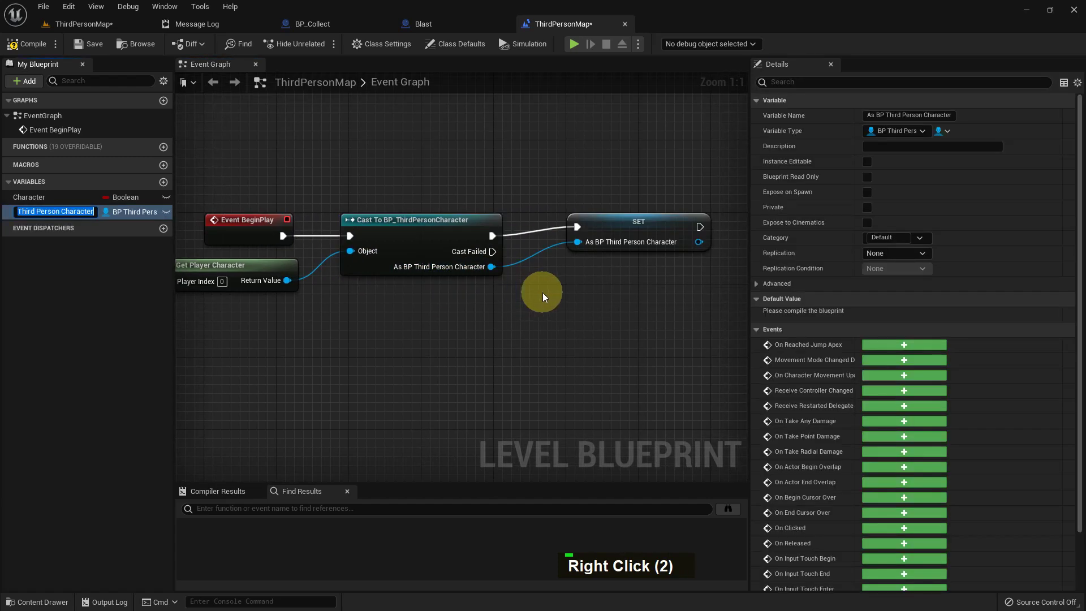
key(Return)
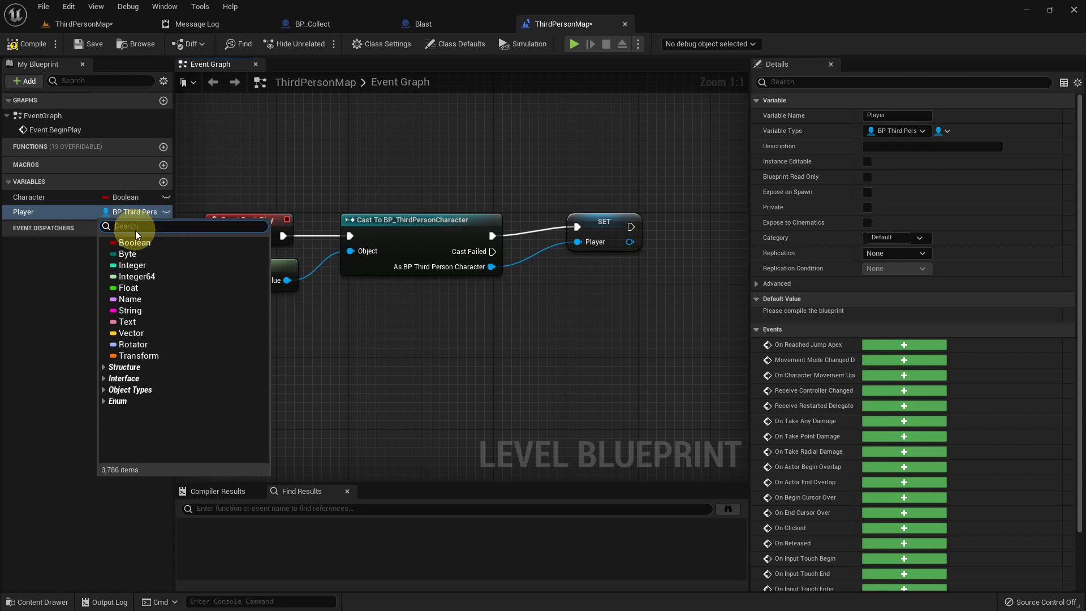
Step: Set Character's type to BP Third Person Character, matching Player, and select the graph nodes
key(space)
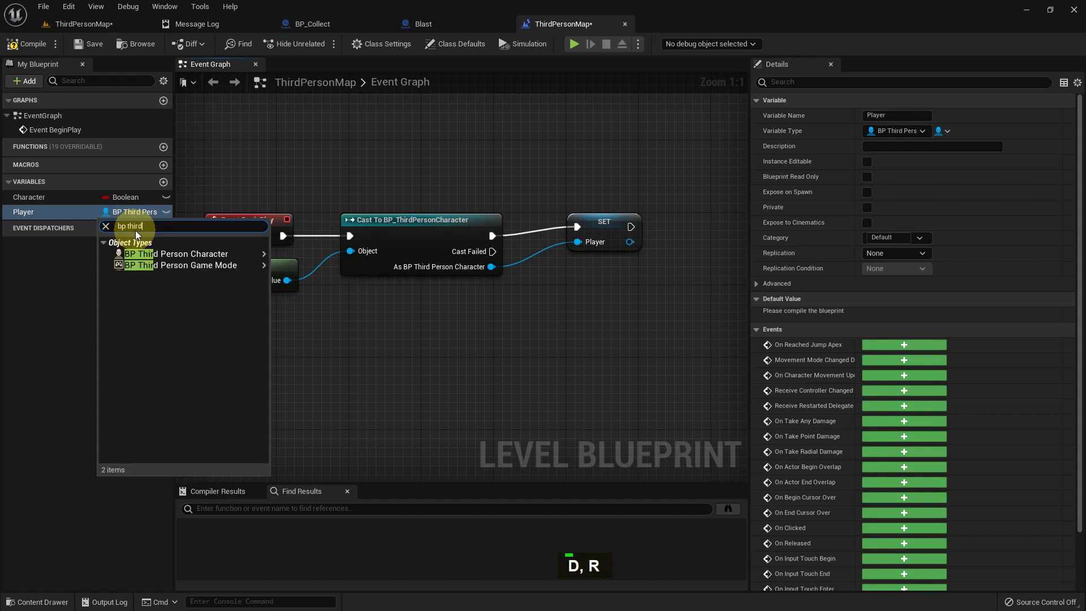
key(space)
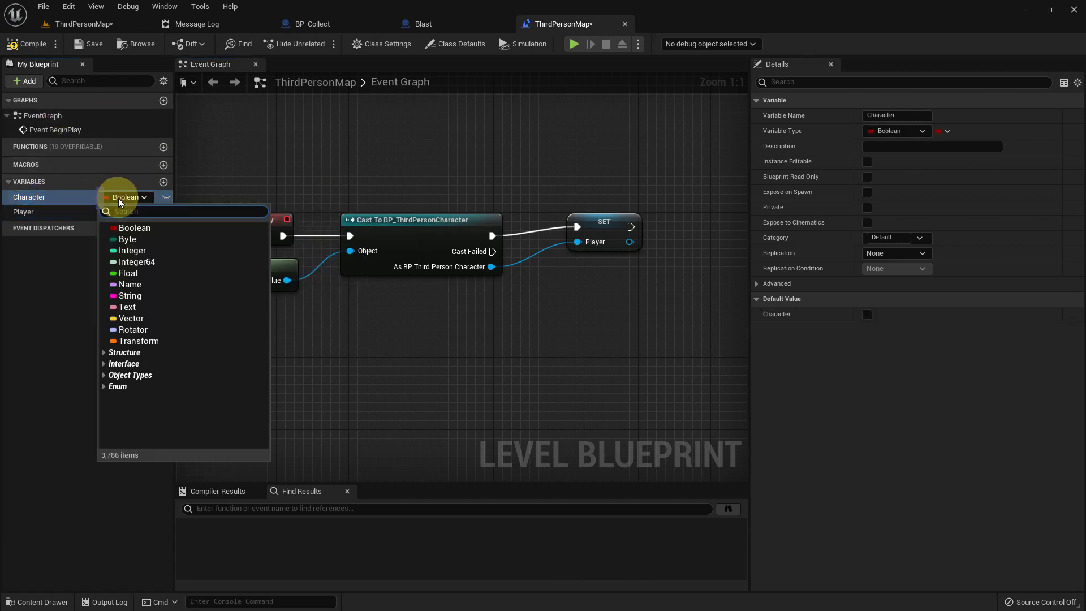
key(b)
key(p)
key(space)
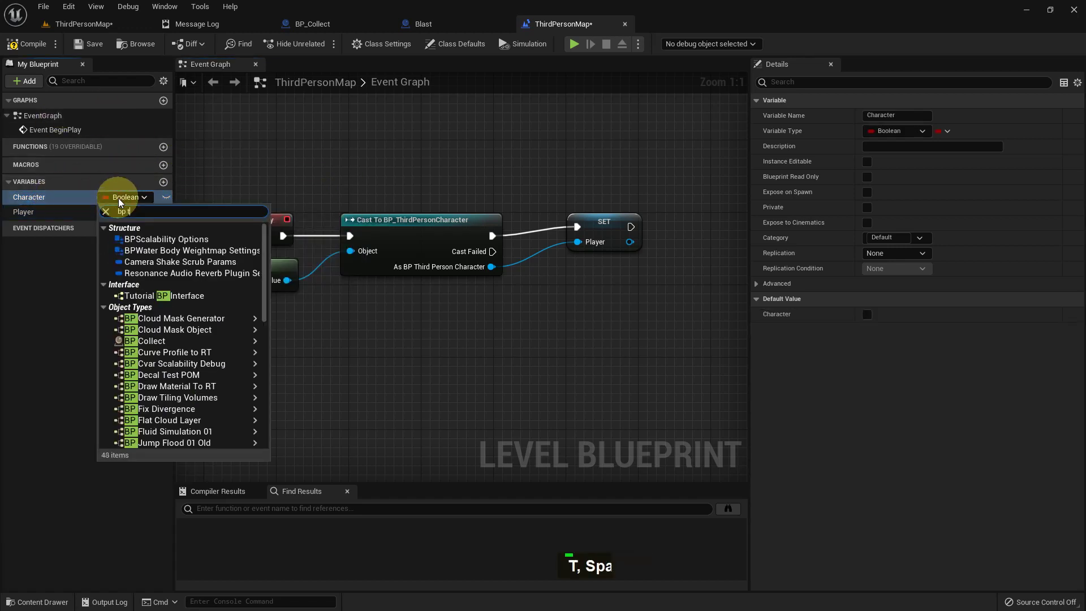
key(space)
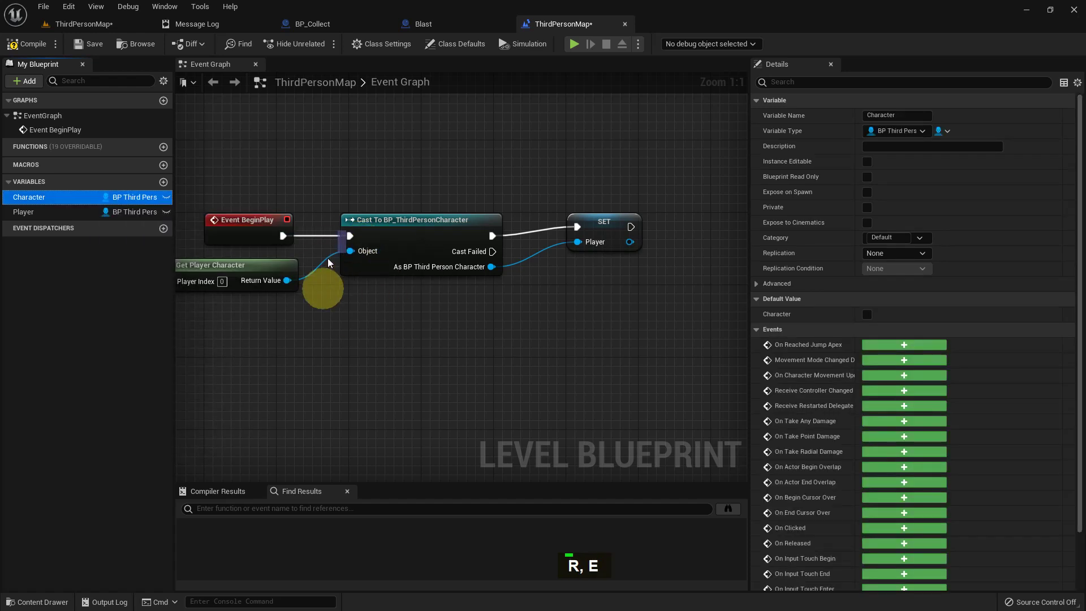
right_click(373, 317)
scroll(up, 3)
right_click(526, 329)
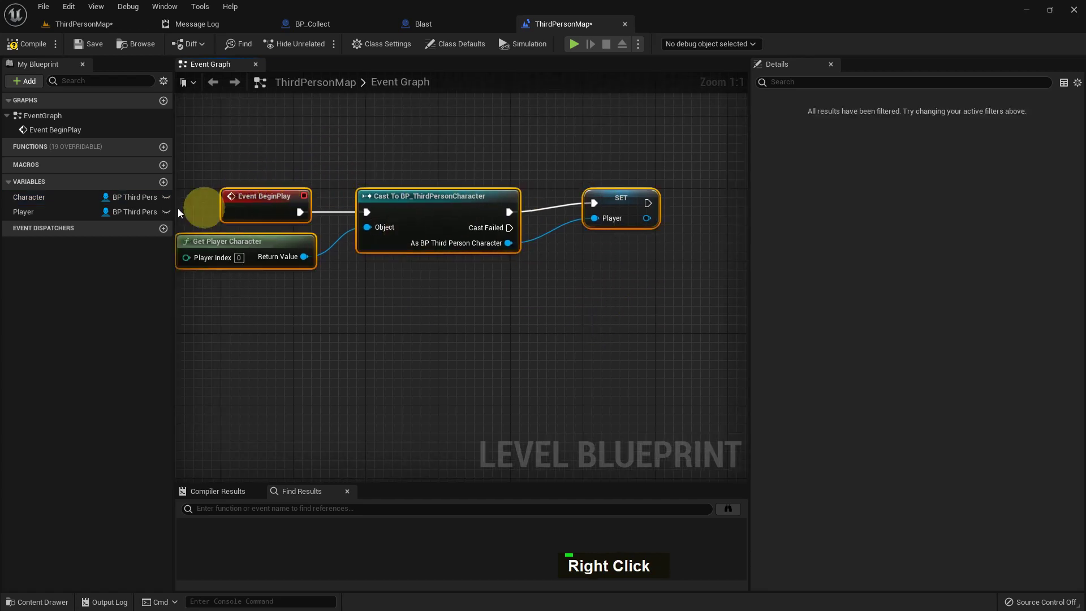
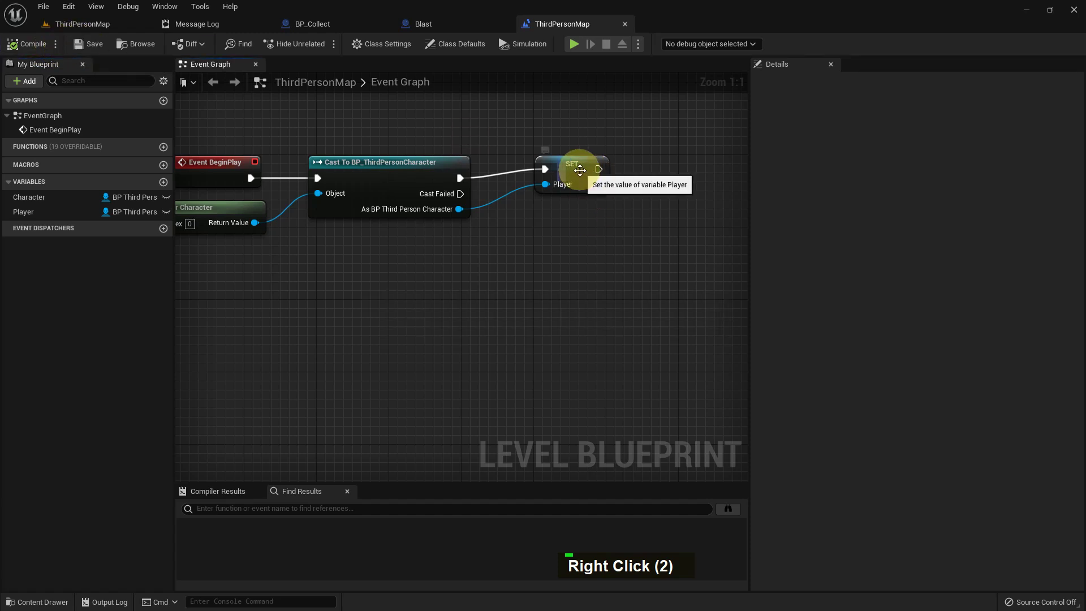
Step: Make room after SET Player and add a Get Game Mode node
double_click(579, 172)
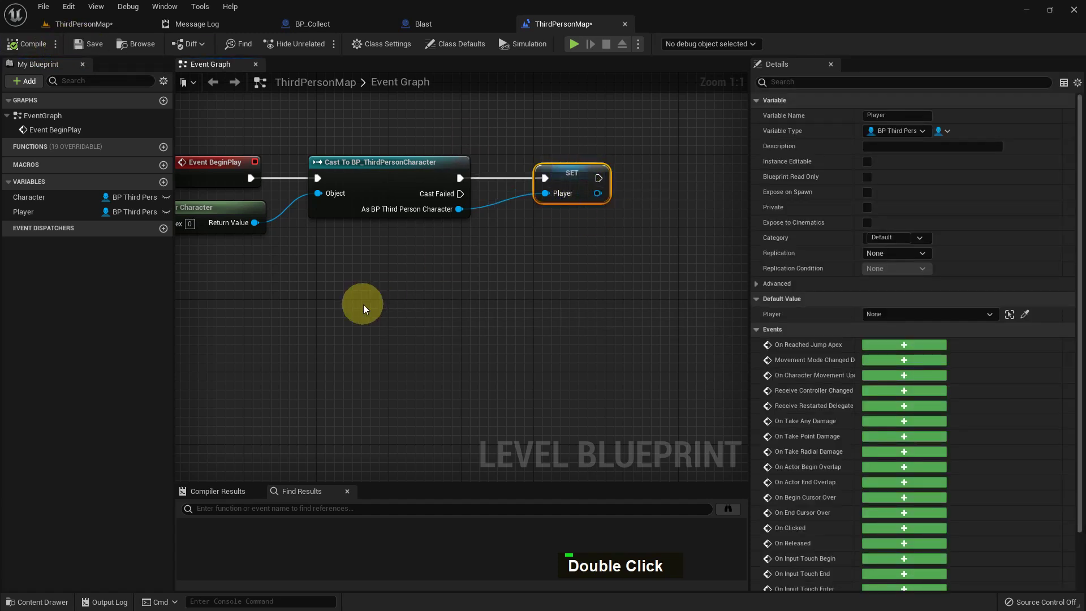
right_click(370, 309)
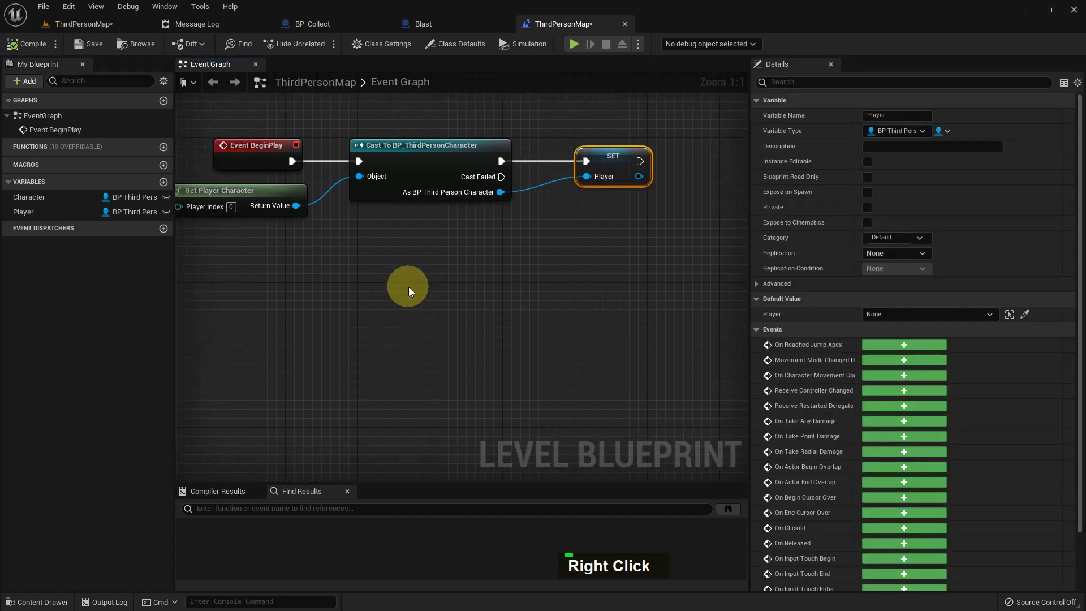
right_click(349, 300)
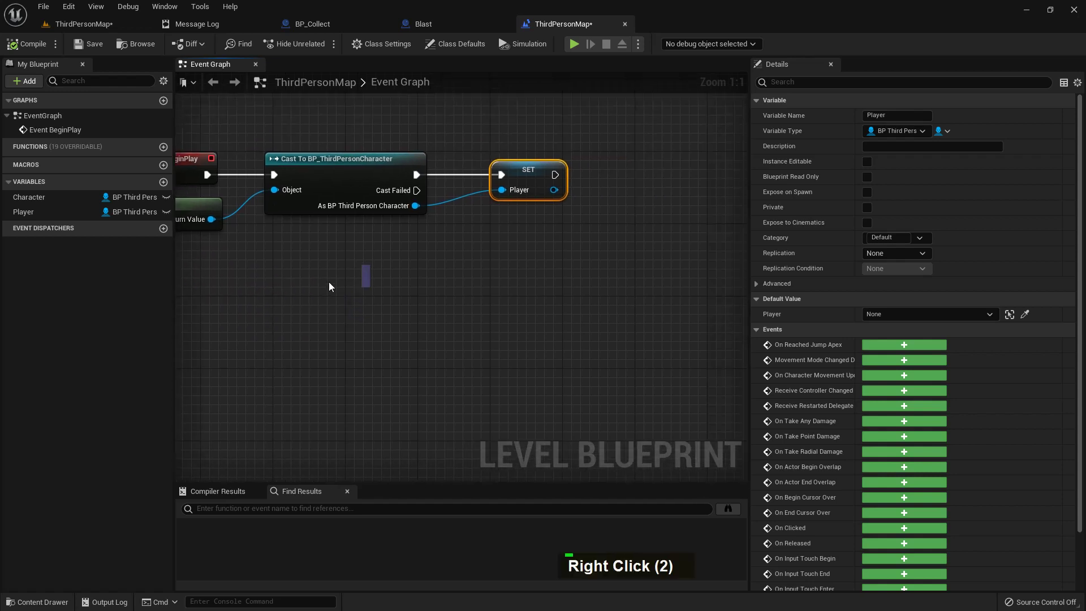
right_click(510, 248)
right_click(450, 247)
key(space)
key(space)
key(Return)
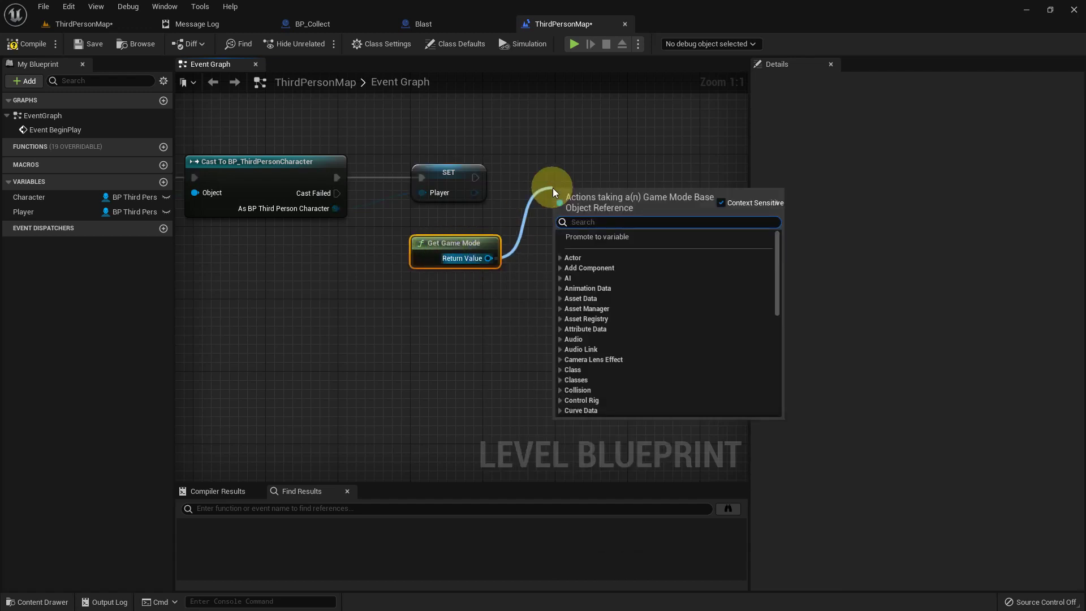
Step: Add a Cast To BP_ThirdPersonGameMode node and wire SET Player's exec into it
key(space)
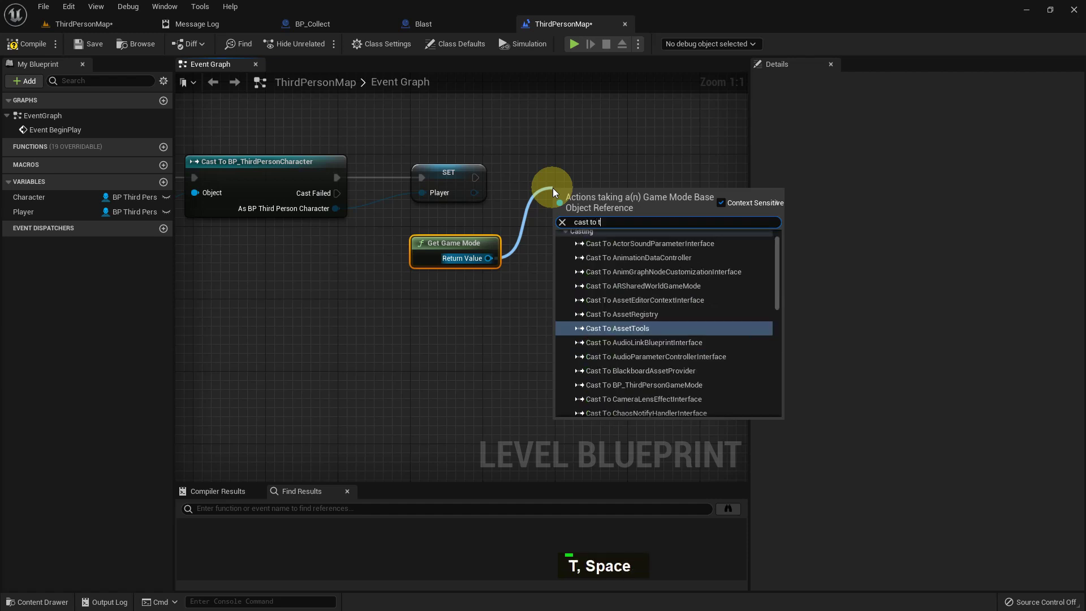
key(Return)
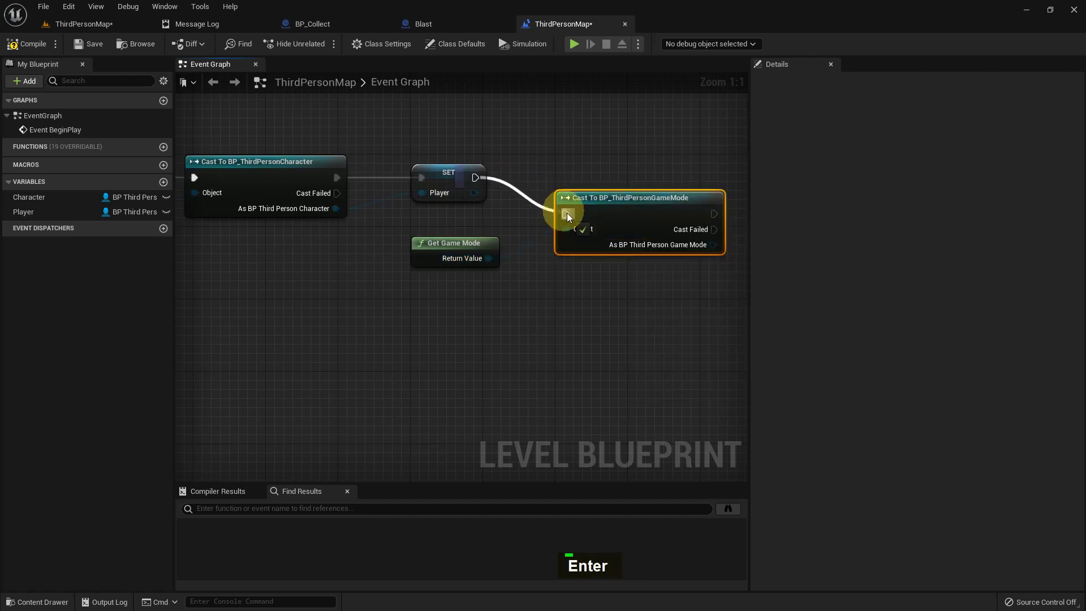
right_click(609, 232)
Step: Promote the game-mode cast result to a variable named GameMode
right_click(528, 228)
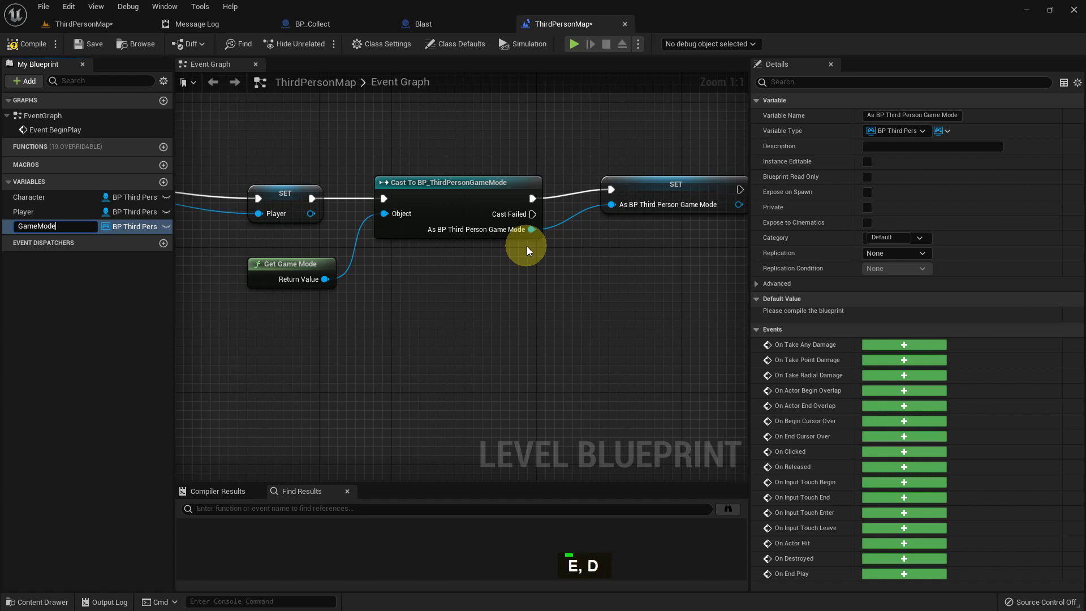
key(Return)
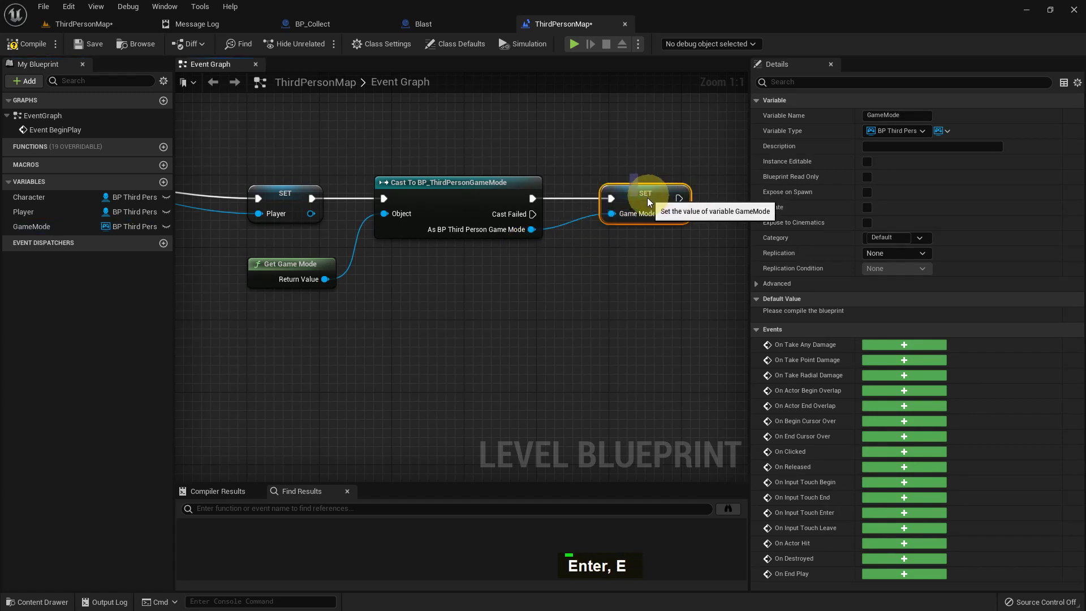
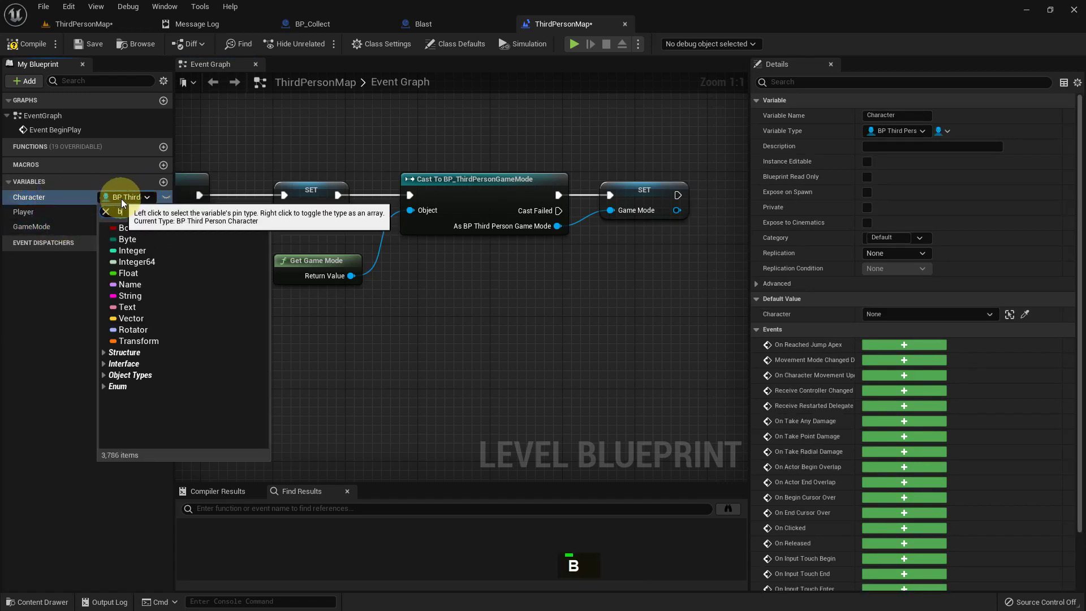
key(space)
text(I, H)
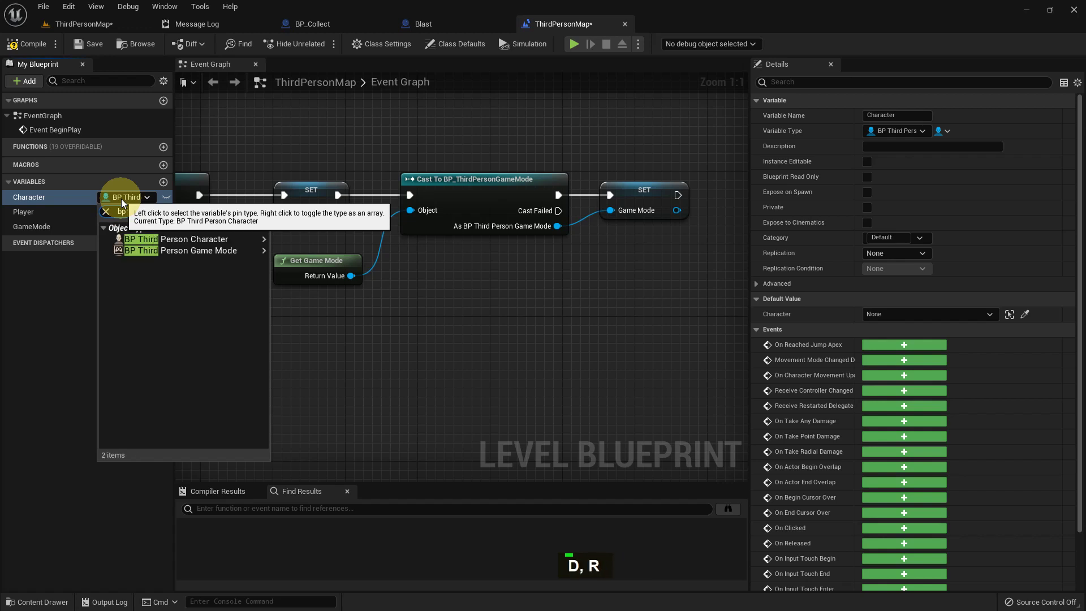
scroll(down, 3)
scroll(down, 3)
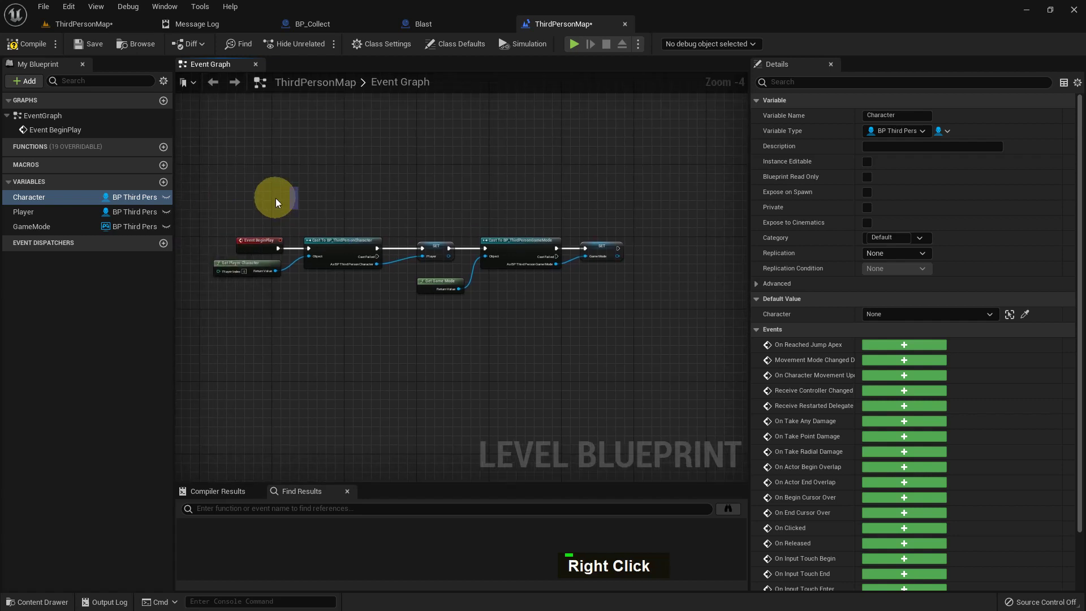
Step: Add a Create Widget node after the SET GameMode node
right_click(765, 268)
right_click(595, 271)
scroll(up, 3)
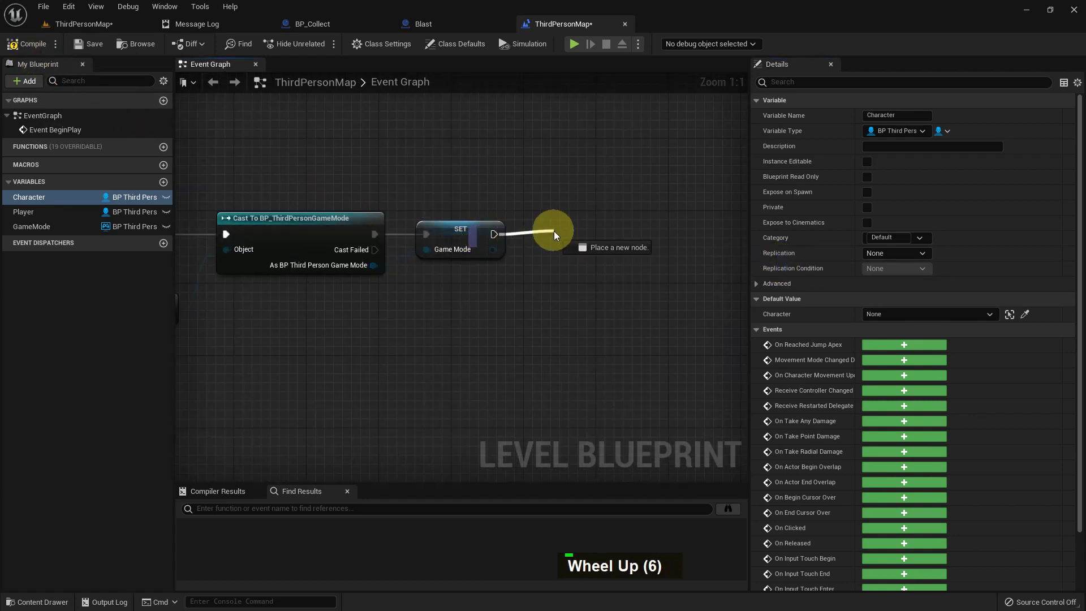
key(space)
key(Return)
Step: Pick WinGame as the widget class and promote the return value to a variable
right_click(511, 164)
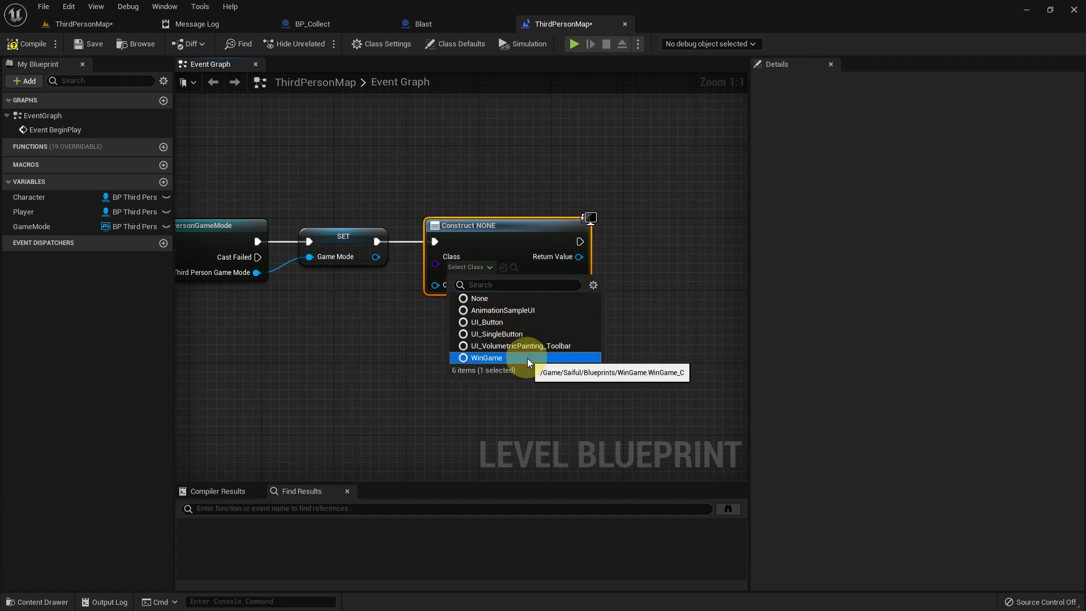
right_click(596, 322)
right_click(447, 253)
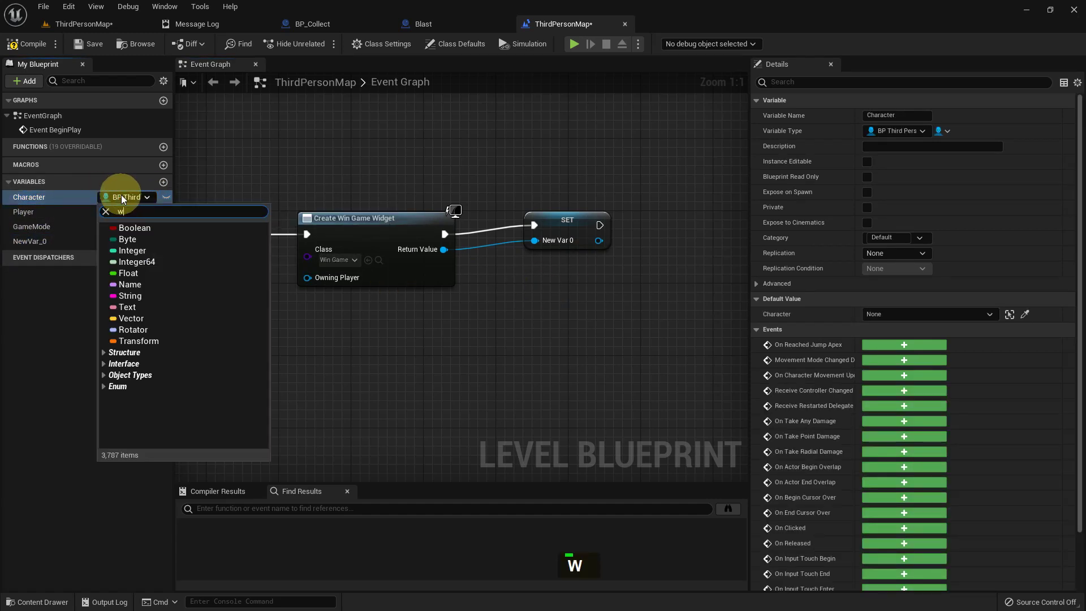
Step: Set the new variable's type to Win Game Object Reference
text(D, I)
key(space)
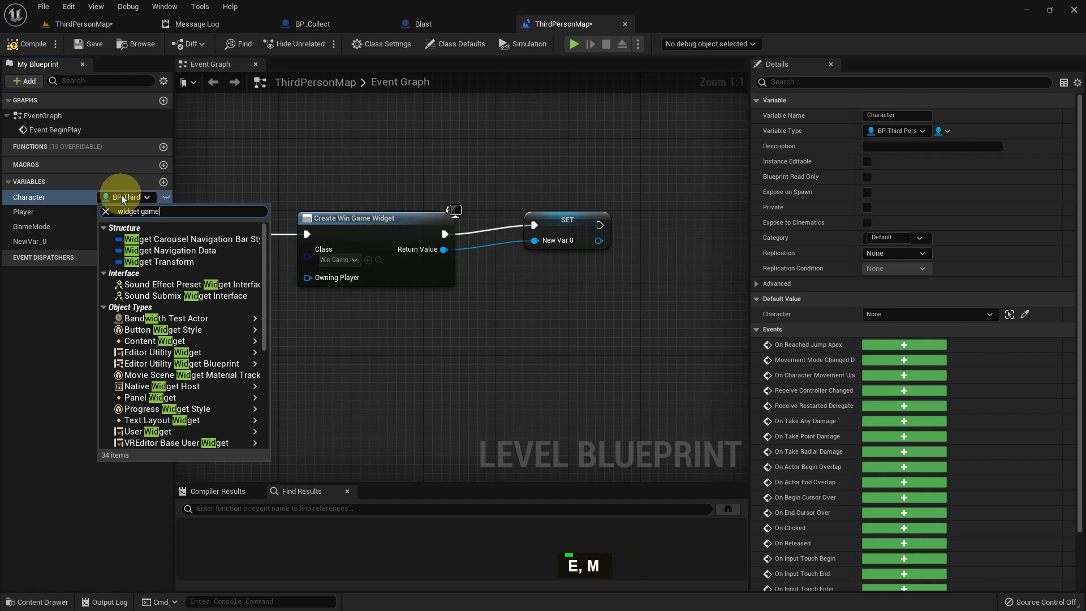
key(BackSpace)
key(BackSpace)
key(BackSpace)
key(BackSpace)
key(BackSpace)
key(space)
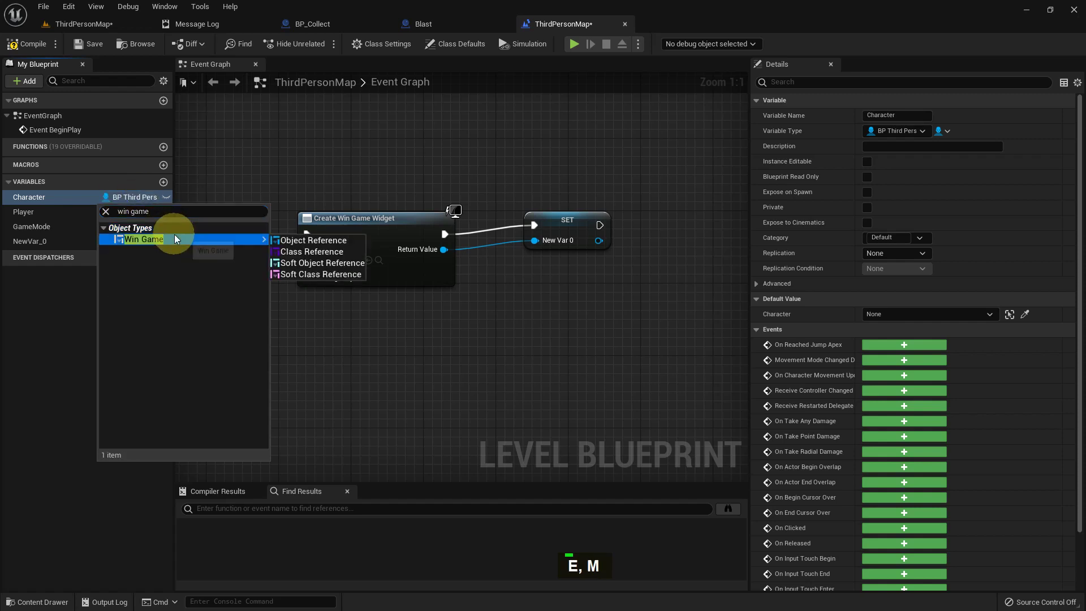
scroll(up, 3)
scroll(down, 3)
right_click(493, 291)
scroll(down, 3)
right_click(443, 284)
scroll(up, 3)
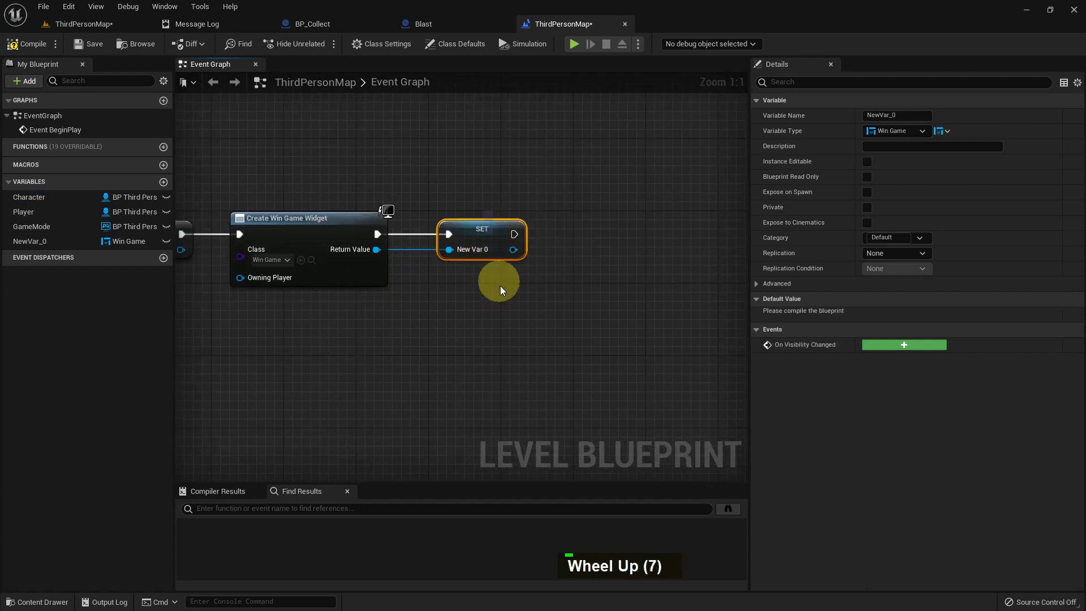
Step: Try a Get Player Pawn node, then search the node list for Get Player Controller
right_click(503, 298)
right_click(356, 288)
right_click(355, 298)
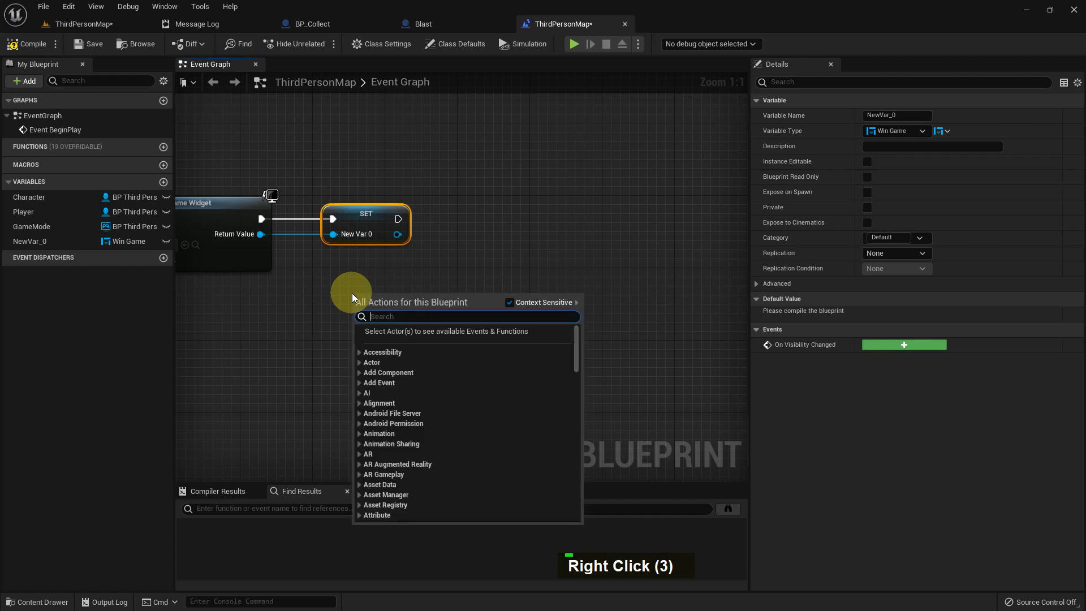
key(space)
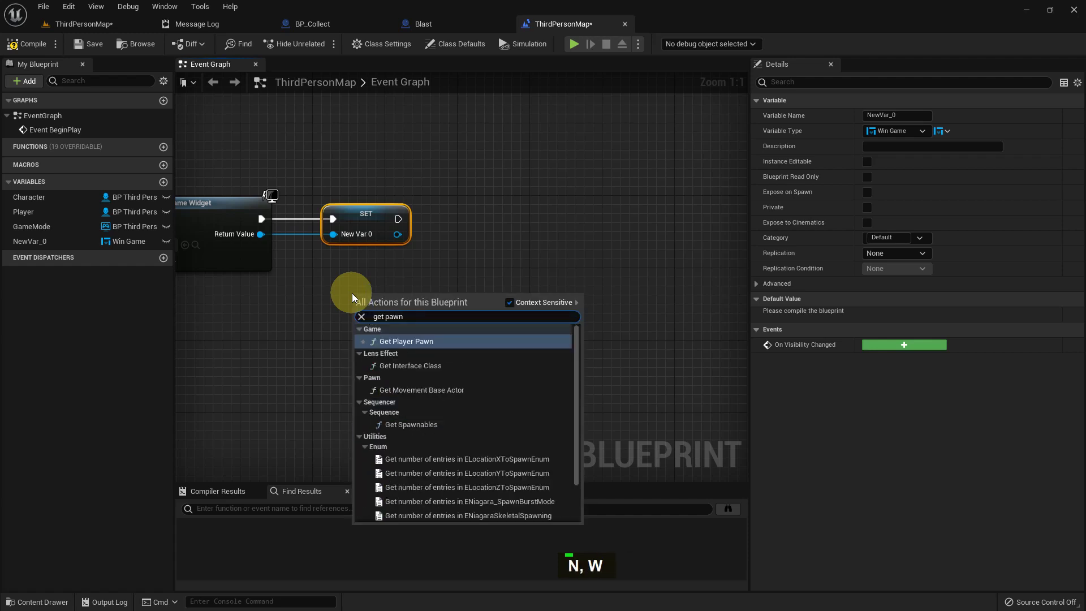
key(Return)
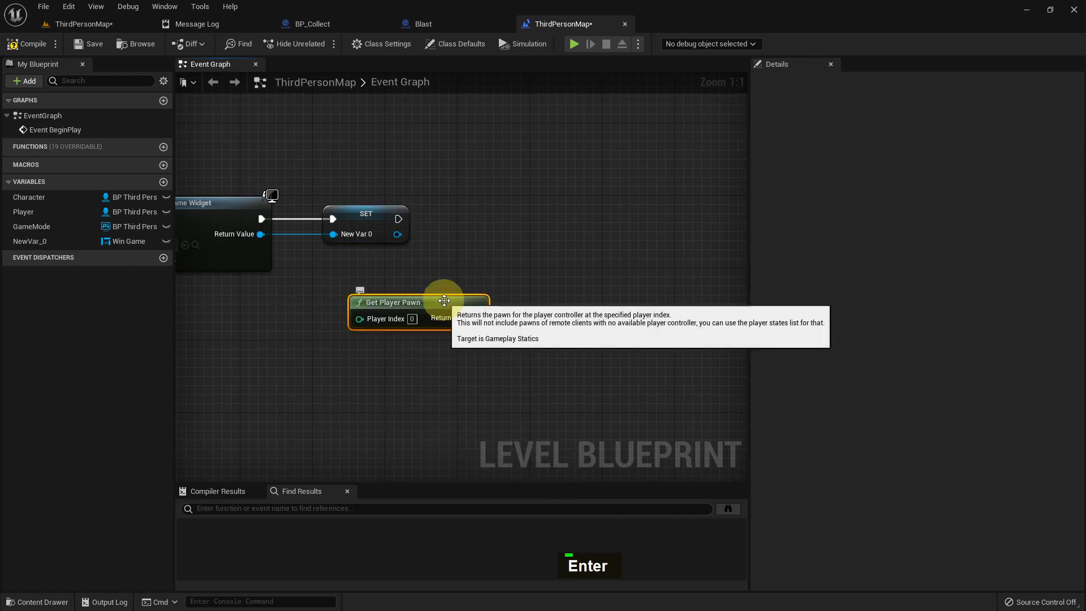
key(Delete)
right_click(370, 288)
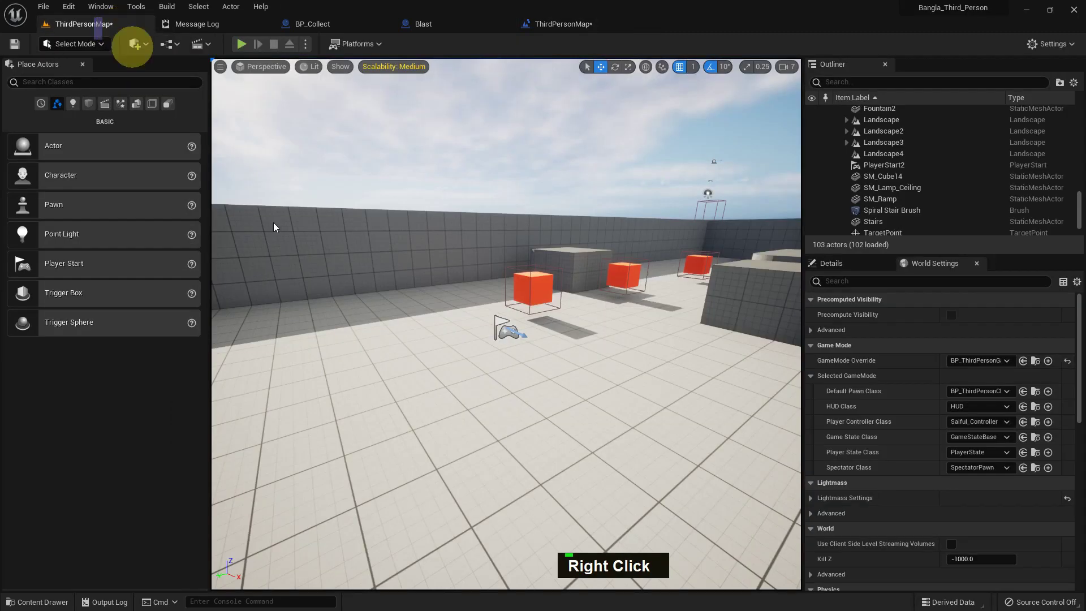
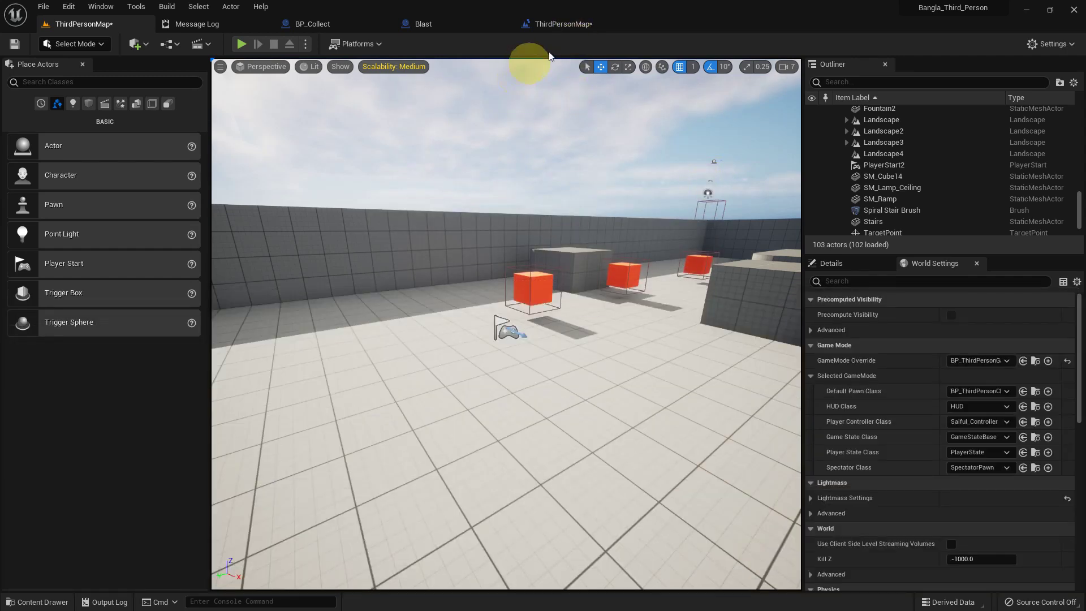
right_click(473, 335)
right_click(377, 314)
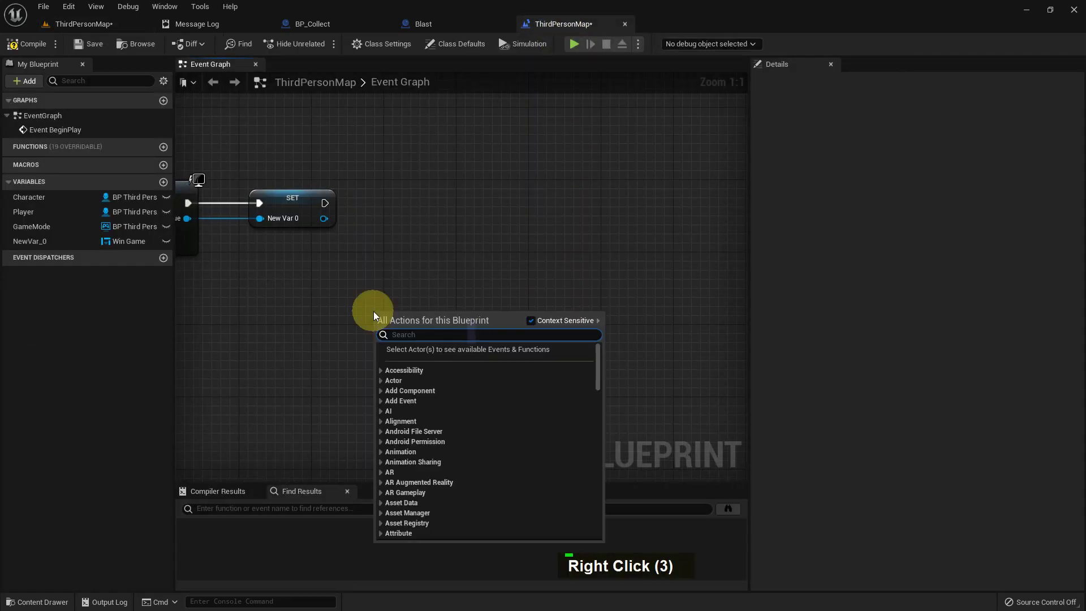
key(space)
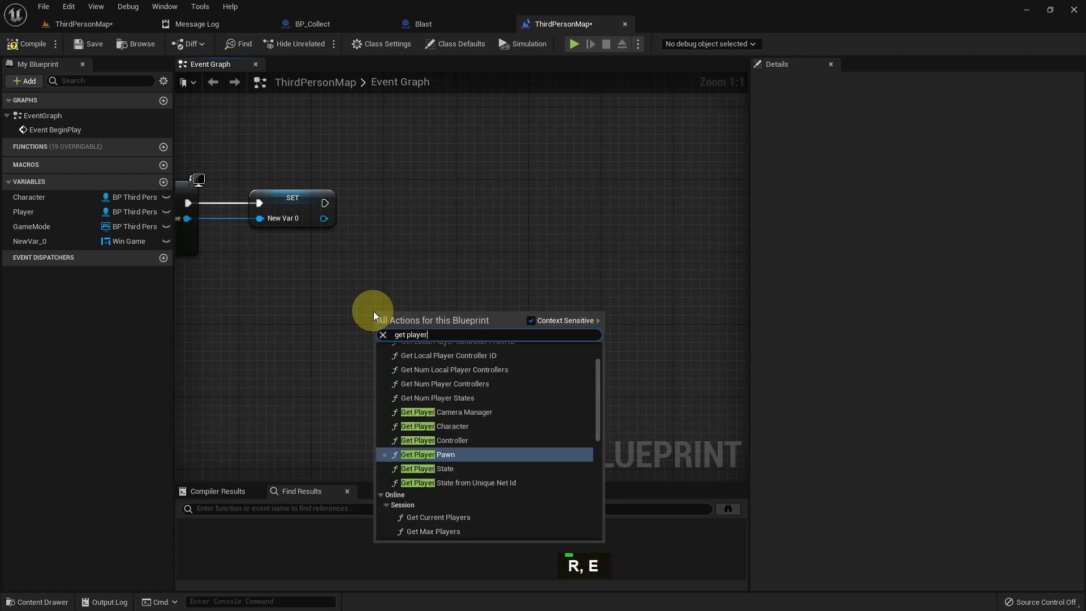
key(space)
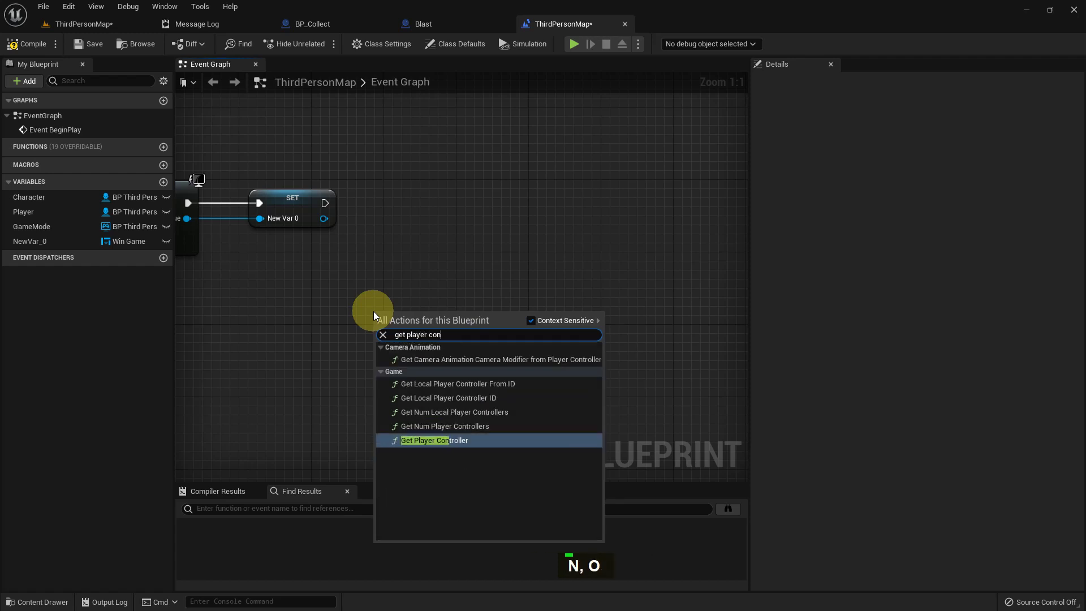
Step: Add a Get All Actors Of Class node after the widget setter
right_click(435, 289)
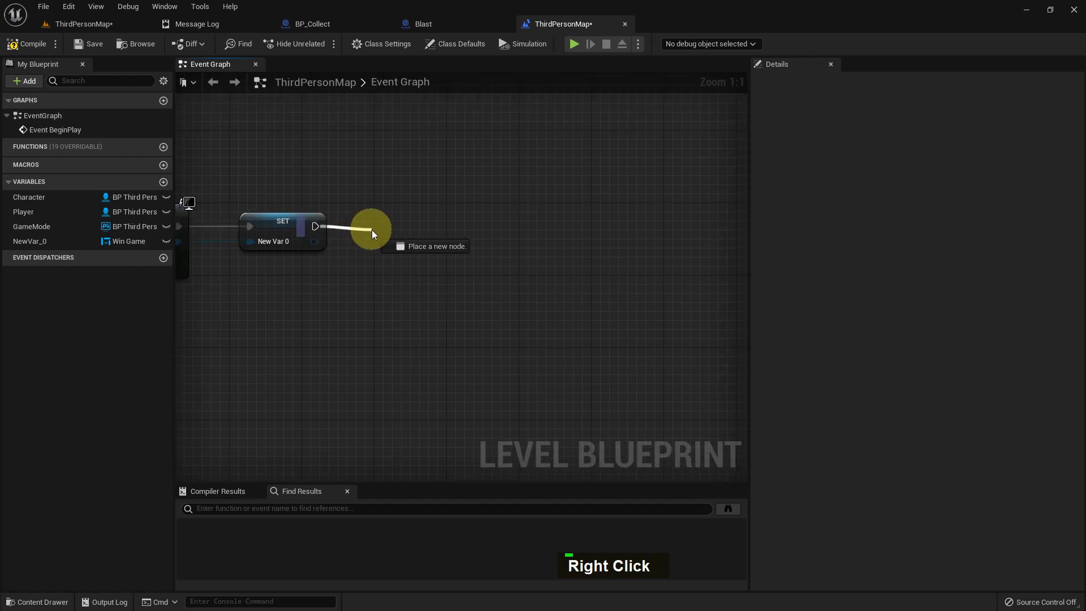
key(space)
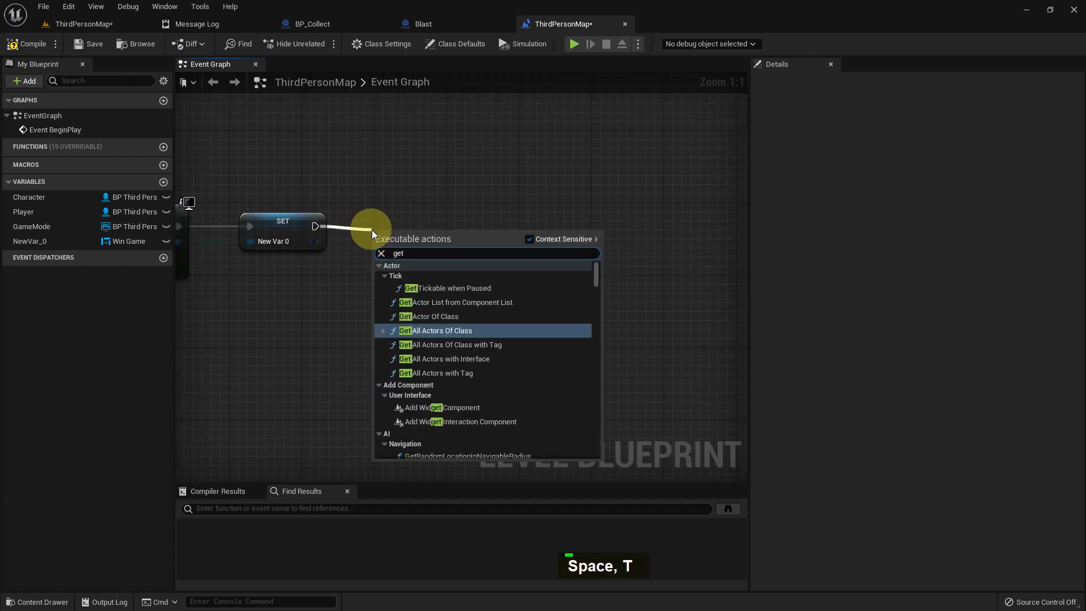
key(BackSpace)
key(a)
key(l)
key(Return)
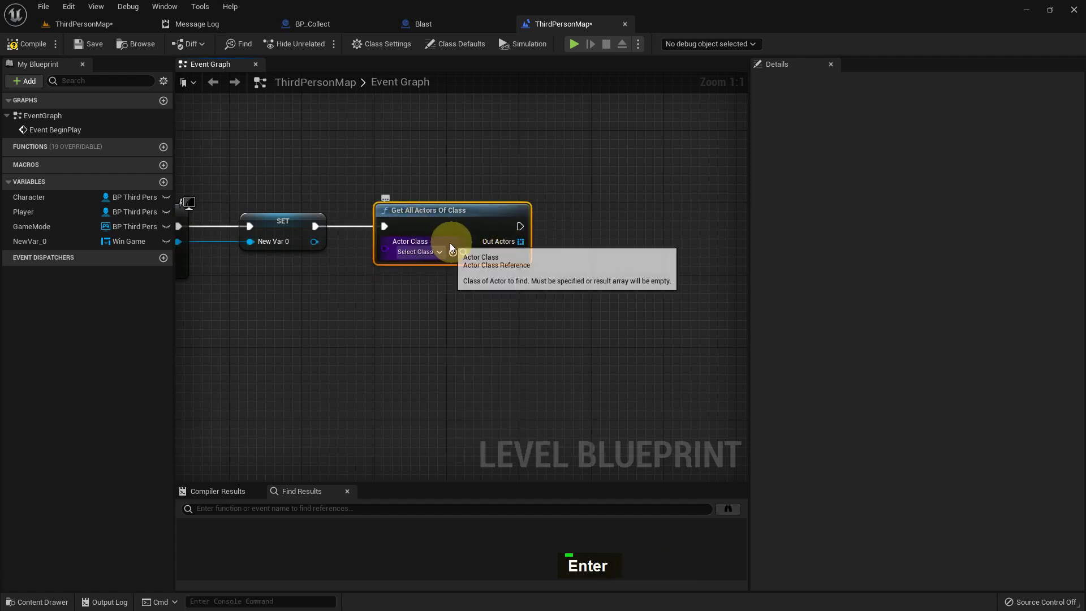
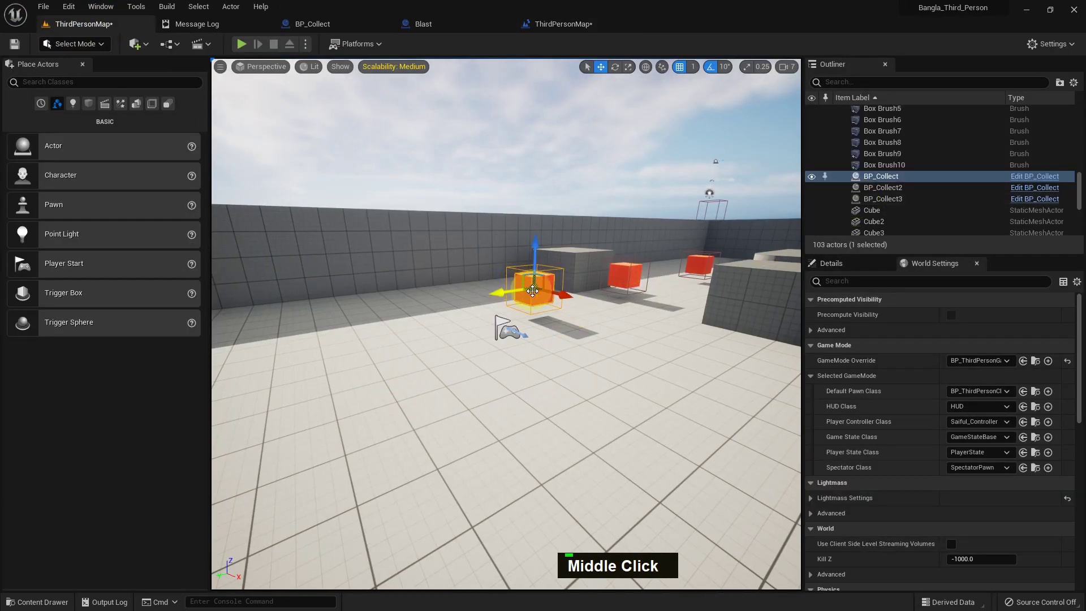
Step: Set its Actor Class to BP_Collect and promote Out Actors to a variable
right_click(534, 290)
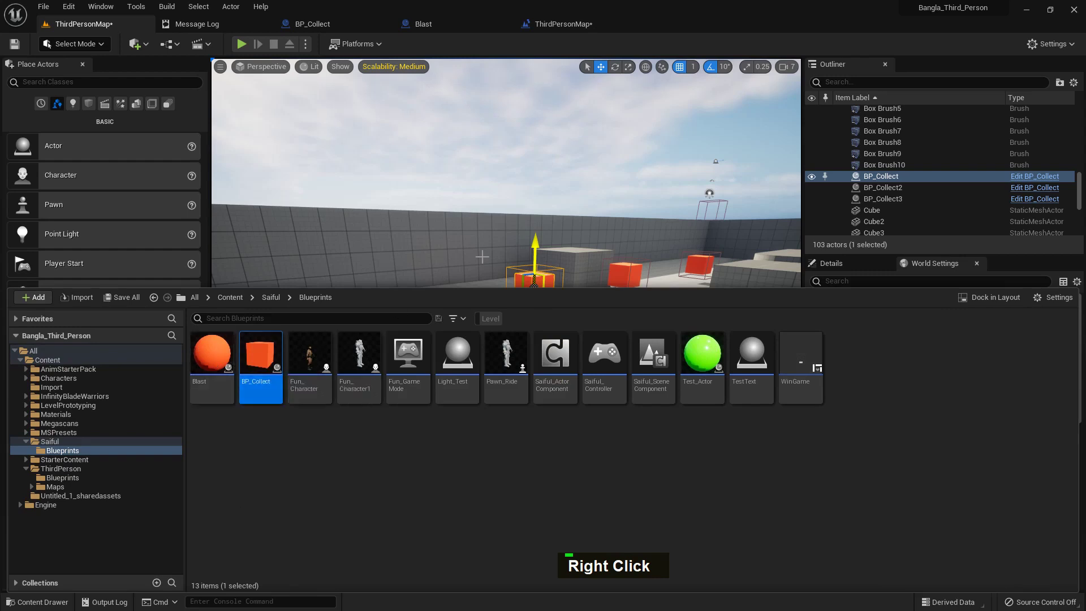
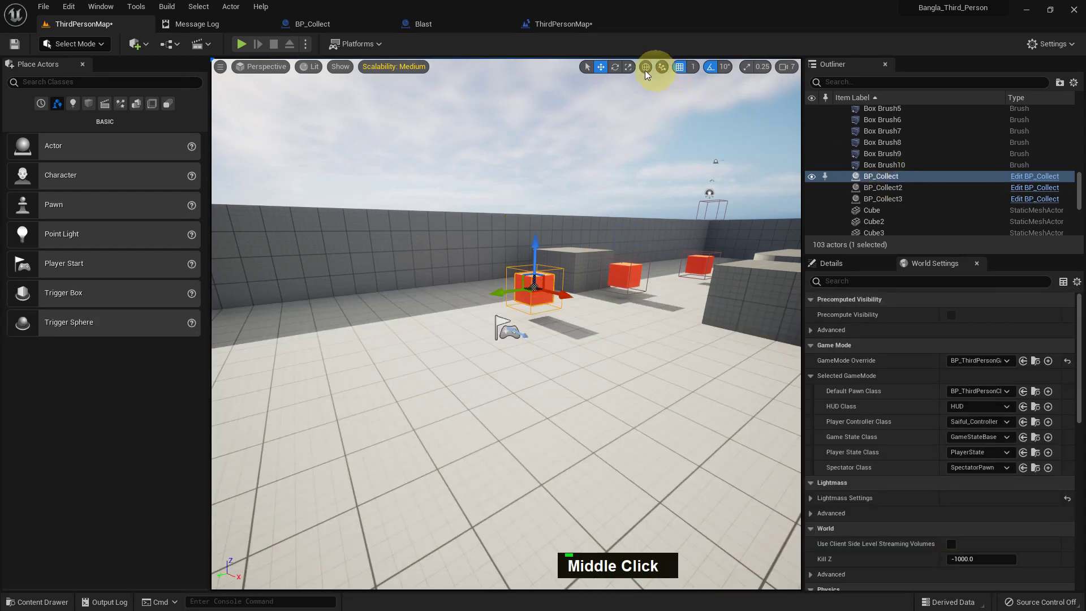
right_click(512, 271)
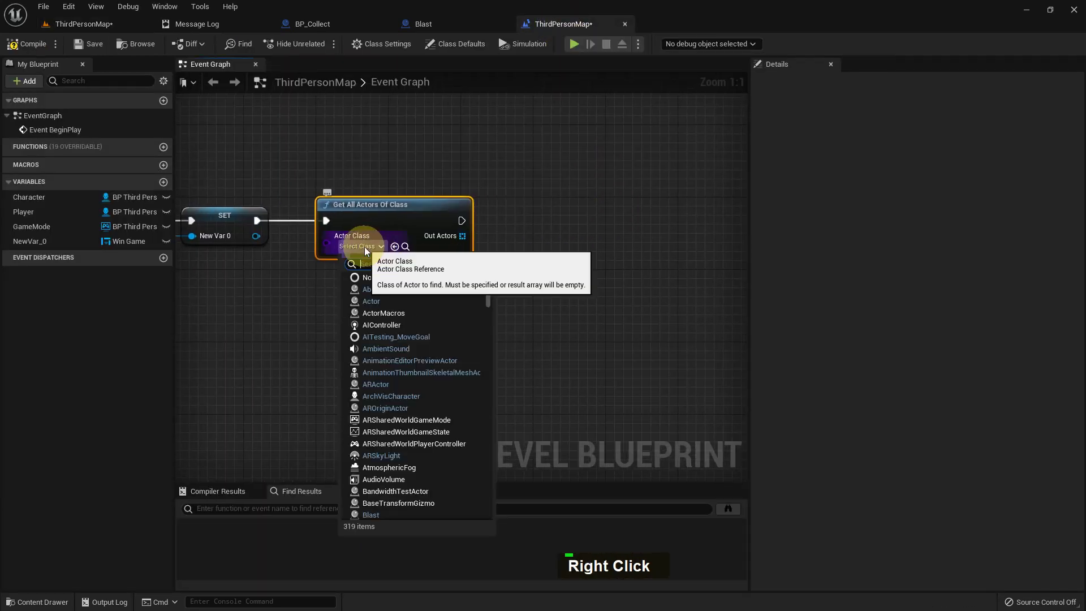
key(b)
key(p)
text(Space, P)
key(l)
key(l)
right_click(438, 321)
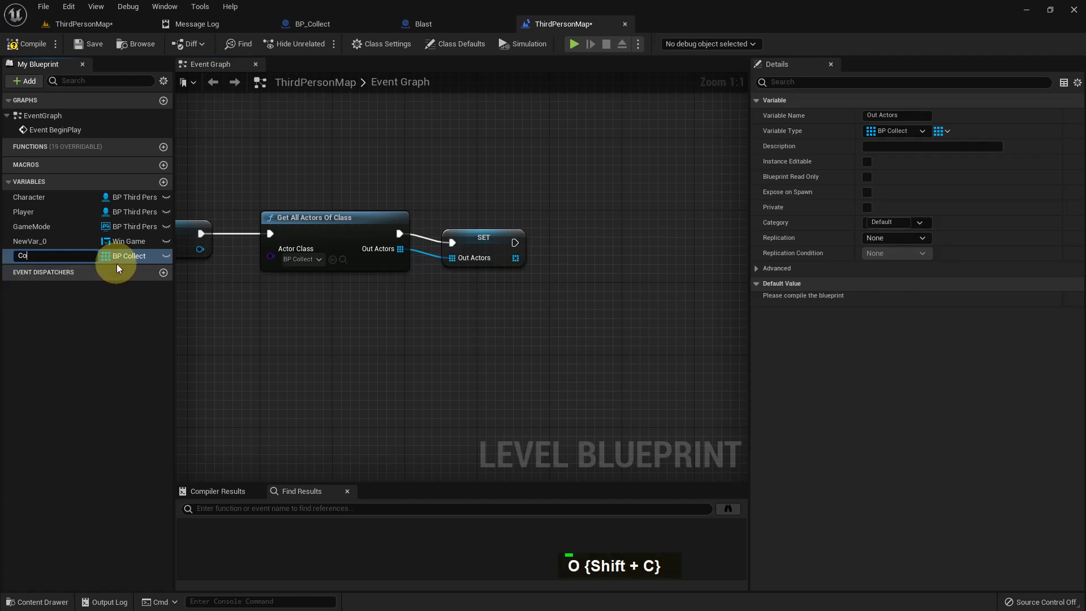
Step: Name the array variable Collect and add an array Get node from Out Actors
key(Return)
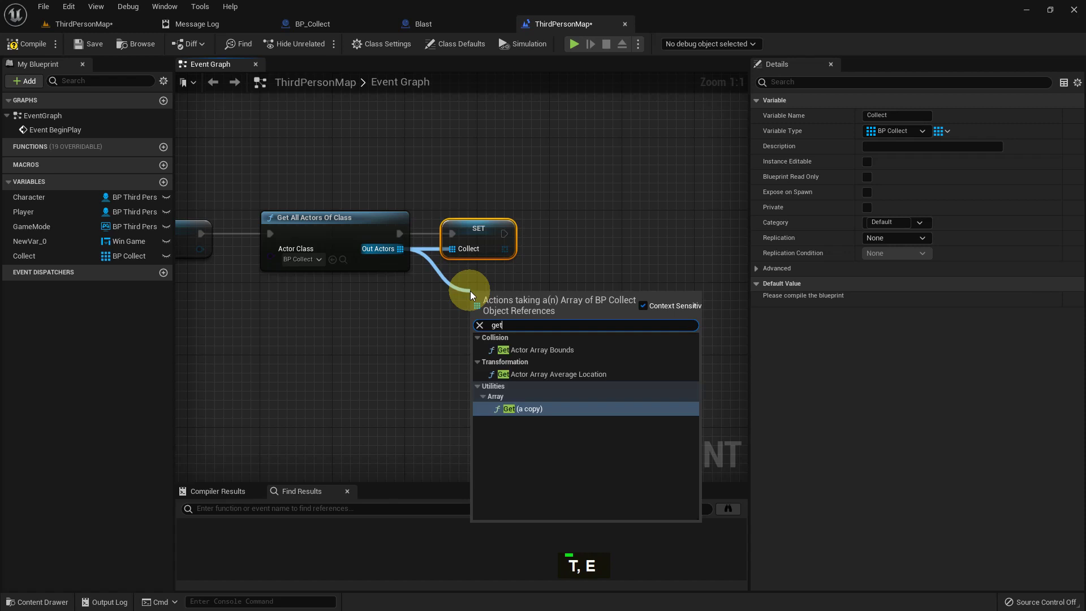
key(Return)
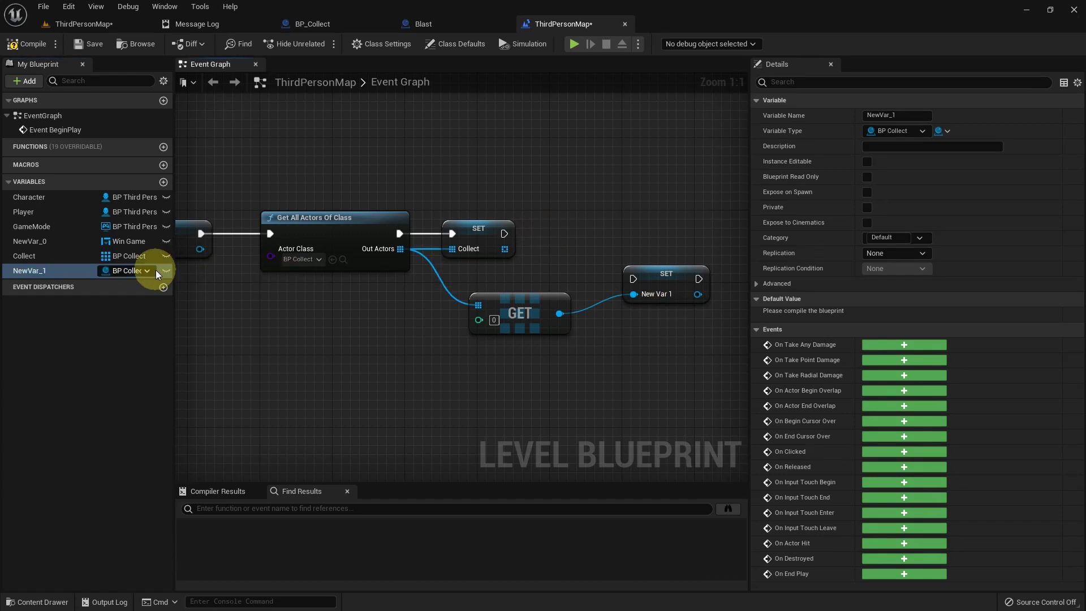
right_click(577, 348)
scroll(down, 3)
scroll(down, 3)
scroll(down, 3)
key(Delete)
Step: Add a Get All Widgets Of Class node after the Collect setter
text(T, G)
key(BackSpace)
key(BackSpace)
key(BackSpace)
text(E, G)
key(l)
text(Space, L)
key(Return)
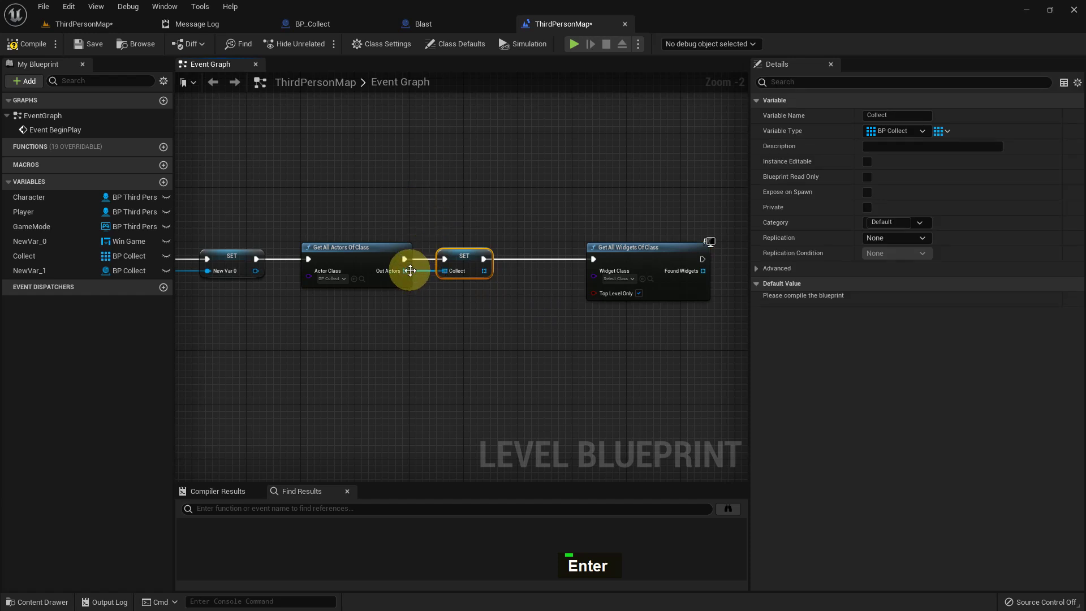
Step: Get the first Out Actors element and promote it to a BP Collect variable
key(g)
text(E, G)
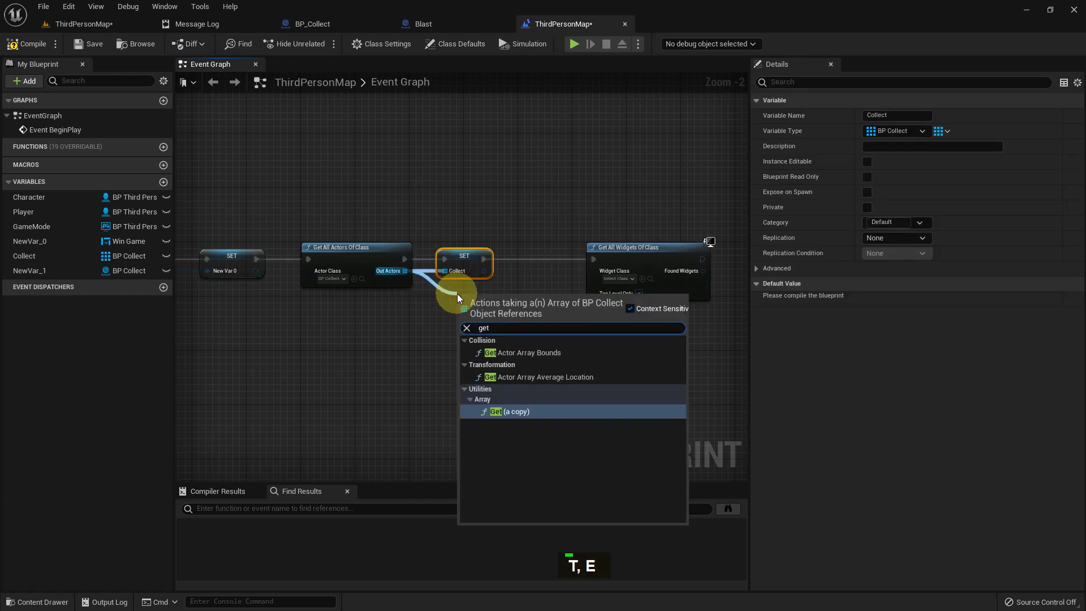
key(Return)
double_click(35, 273)
right_click(653, 228)
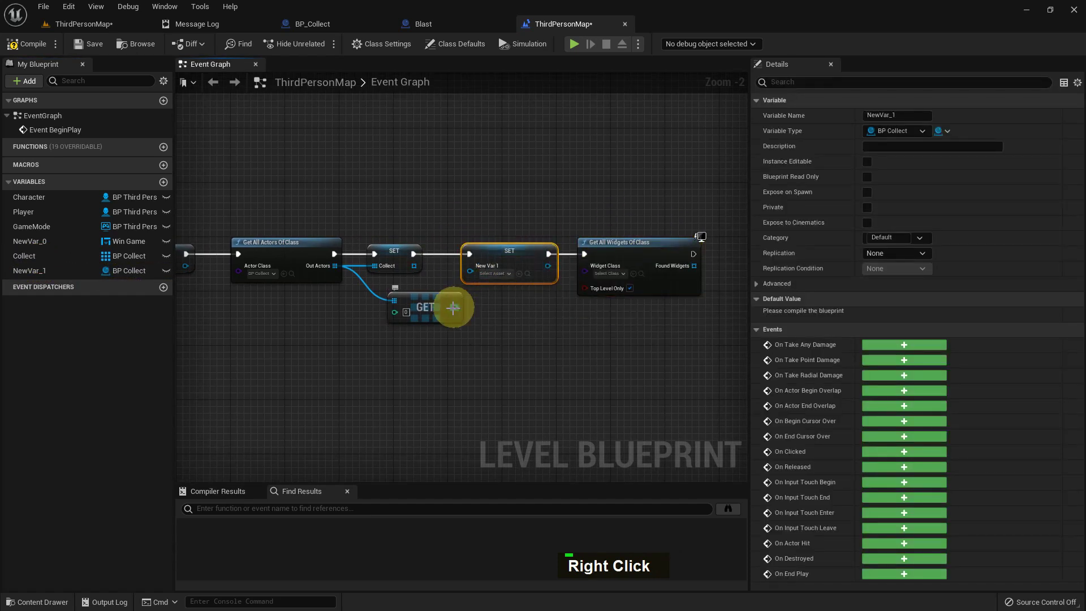
Step: Get the first found widget and store it via a SET node after Get All Widgets Of Class
right_click(503, 226)
scroll(up, 3)
right_click(607, 328)
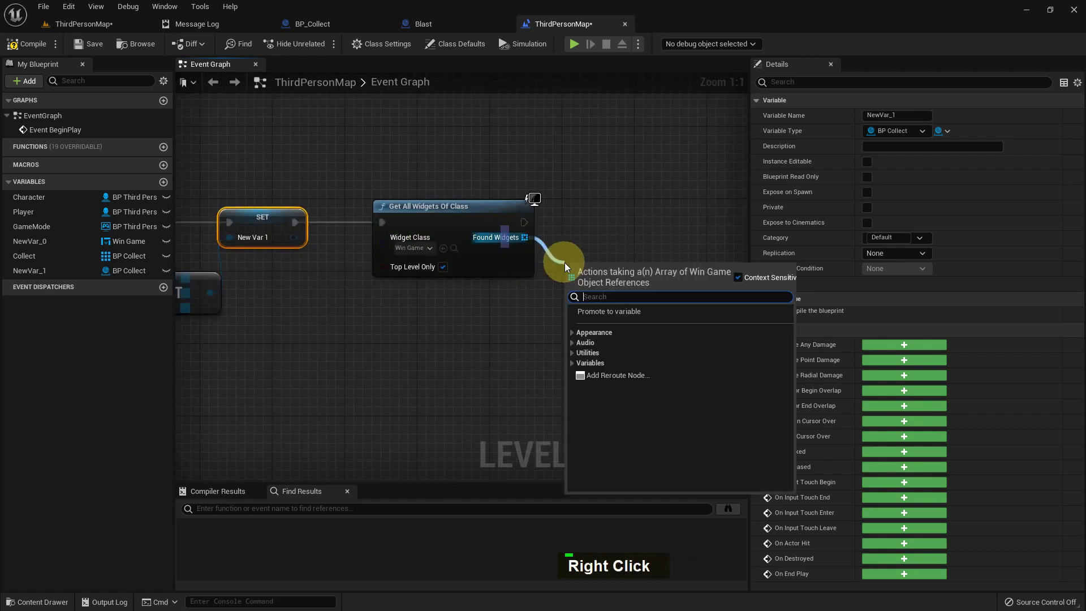
text(T, E)
key(Return)
right_click(569, 267)
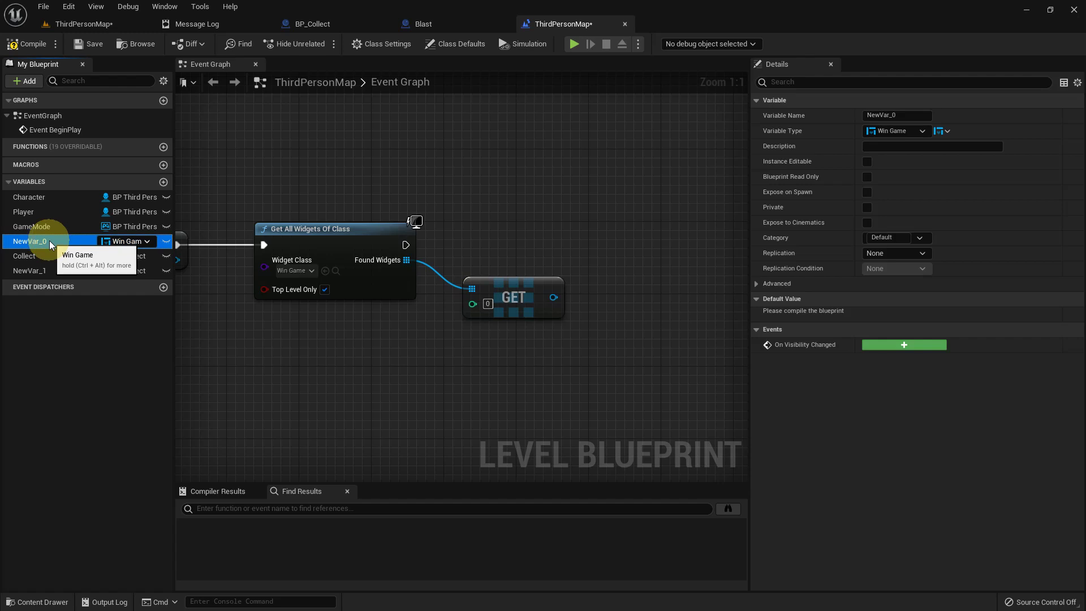
Step: Rename the Win Game variable to Widget
key(F2)
key(shift+w)
key(i)
text(G, D)
key(Return)
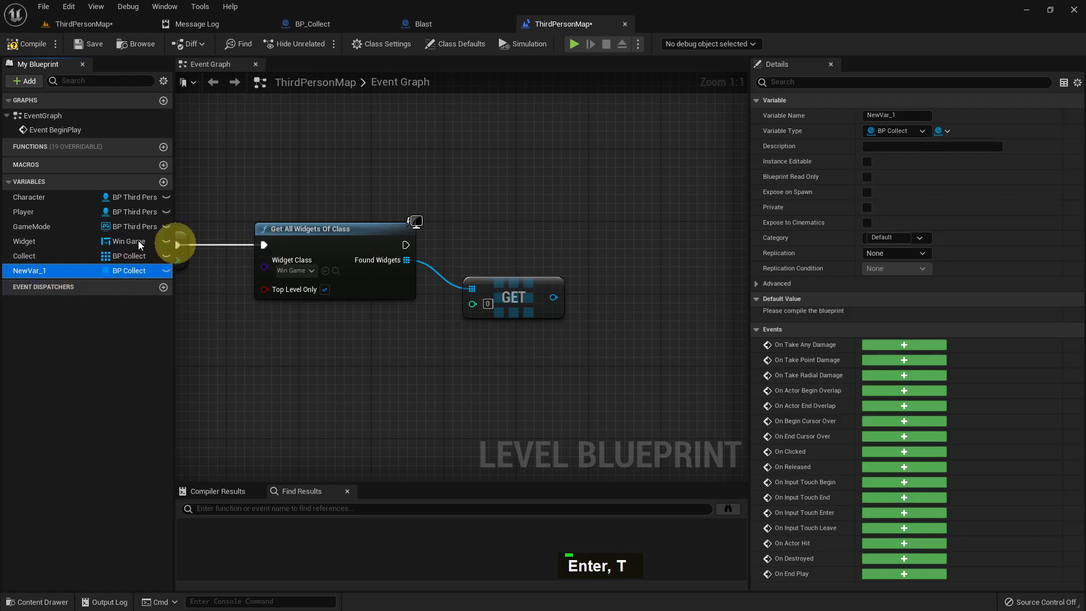
Step: Start renaming the new BP Collect variable NewVar_1
double_click(52, 250)
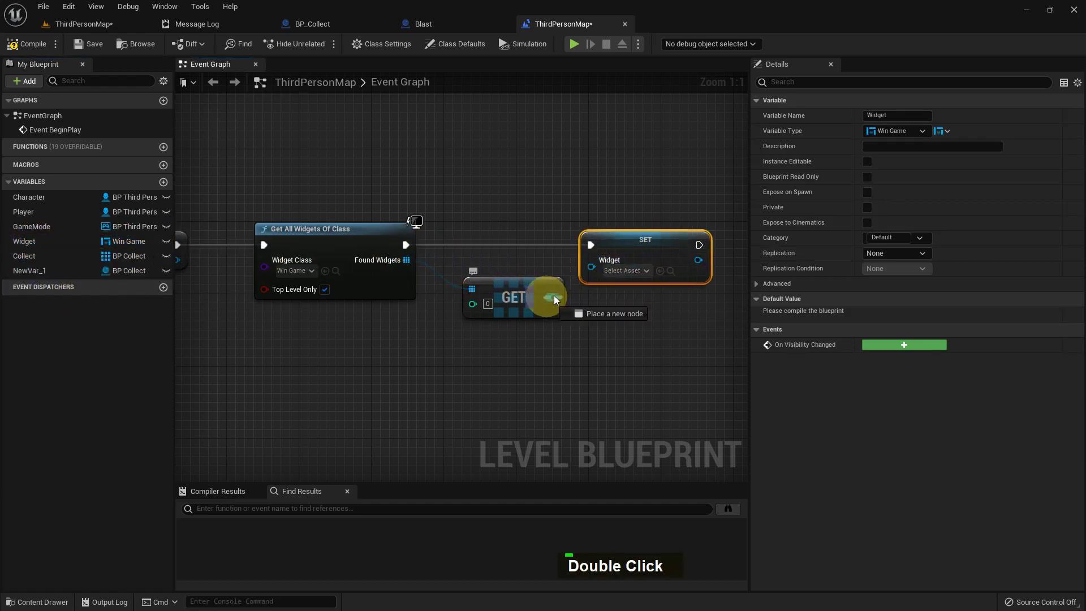
scroll(down, 3)
scroll(down, 3)
key(F2)
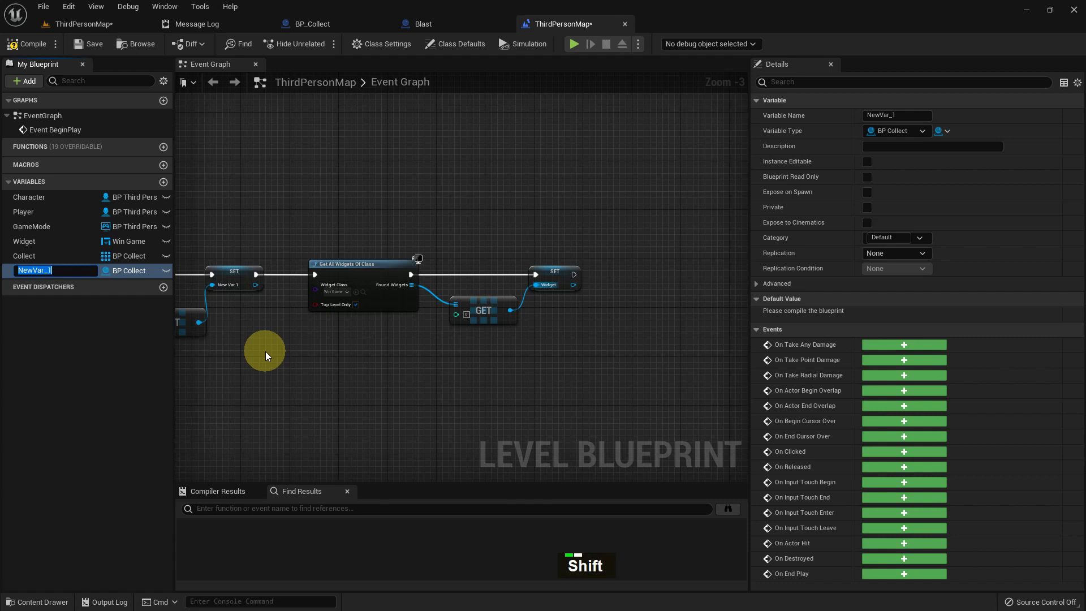
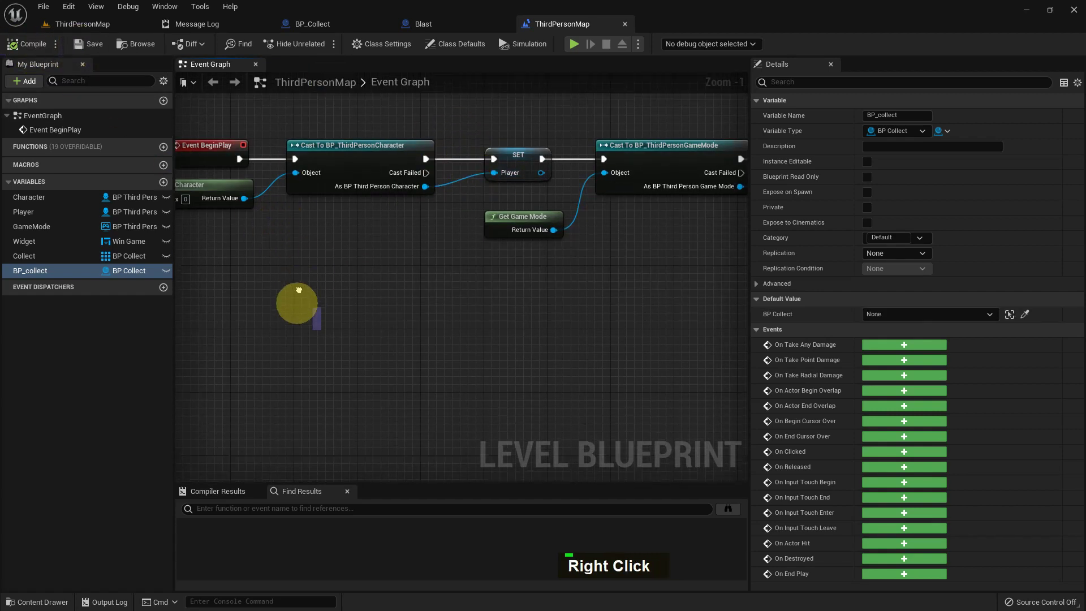
Step: Name the new BP Collect variable BP_collect and return to the ThirdPersonMap level editor
right_click(410, 176)
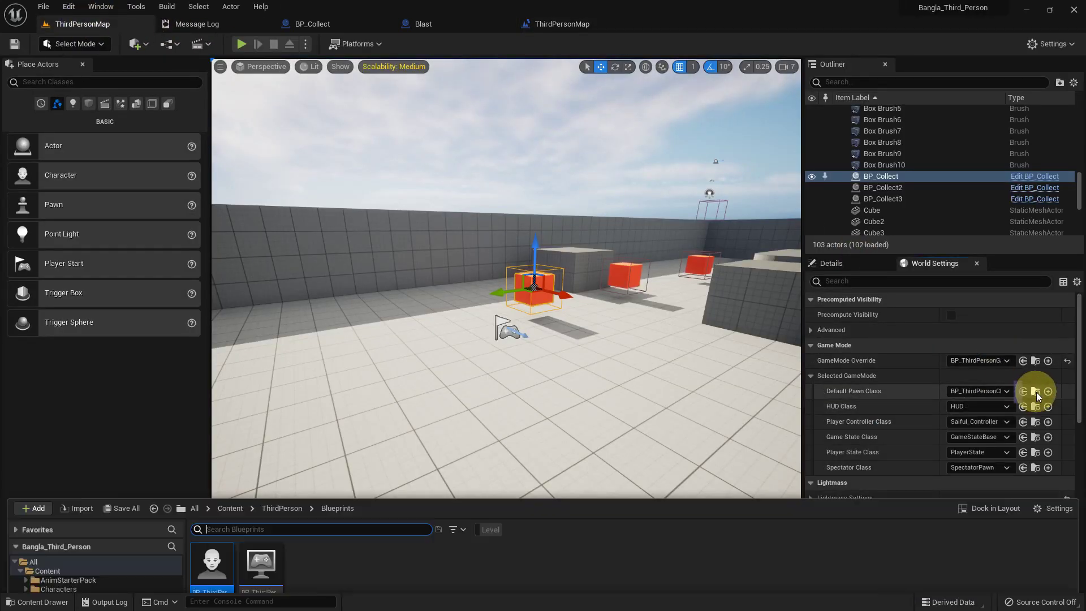
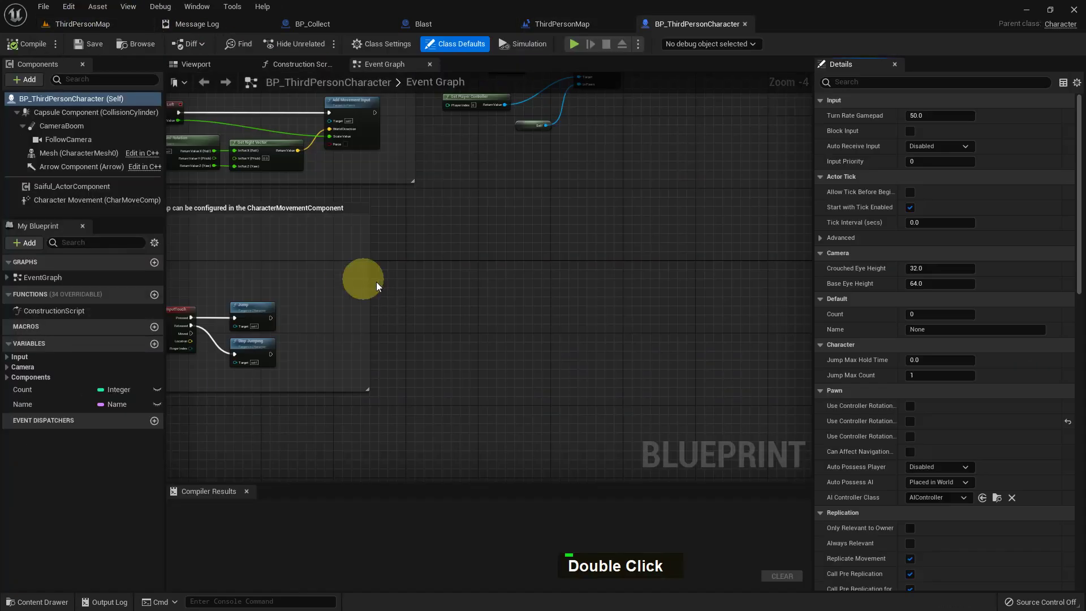
Step: Add a Float variable named Float Second to BP_ThirdPersonCharacter and compile it
right_click(425, 322)
scroll(up, 3)
double_click(155, 345)
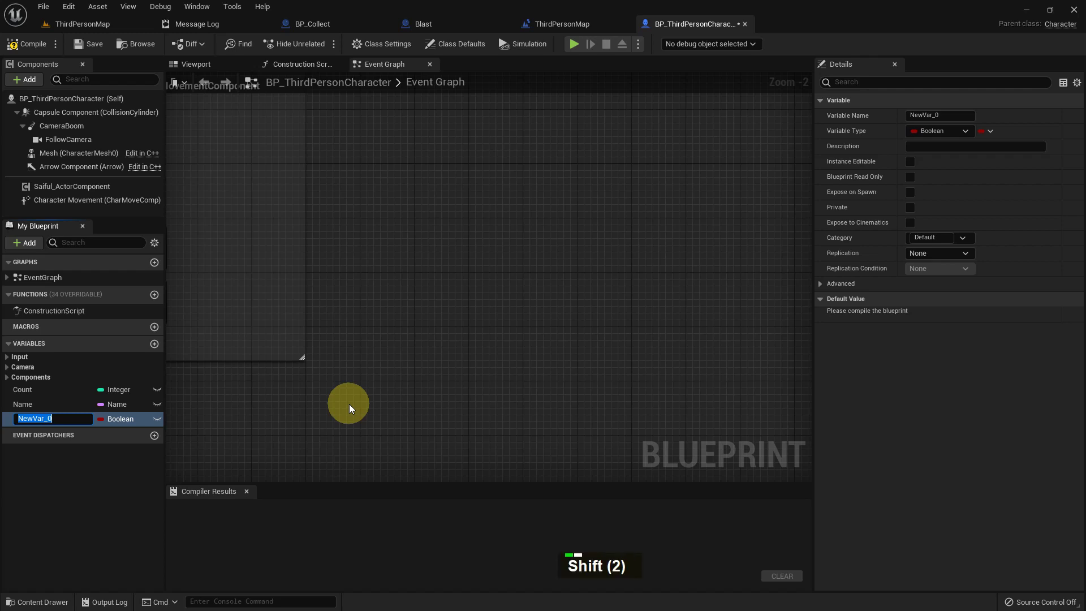
key(shift+f)
key(l)
text(I, O)
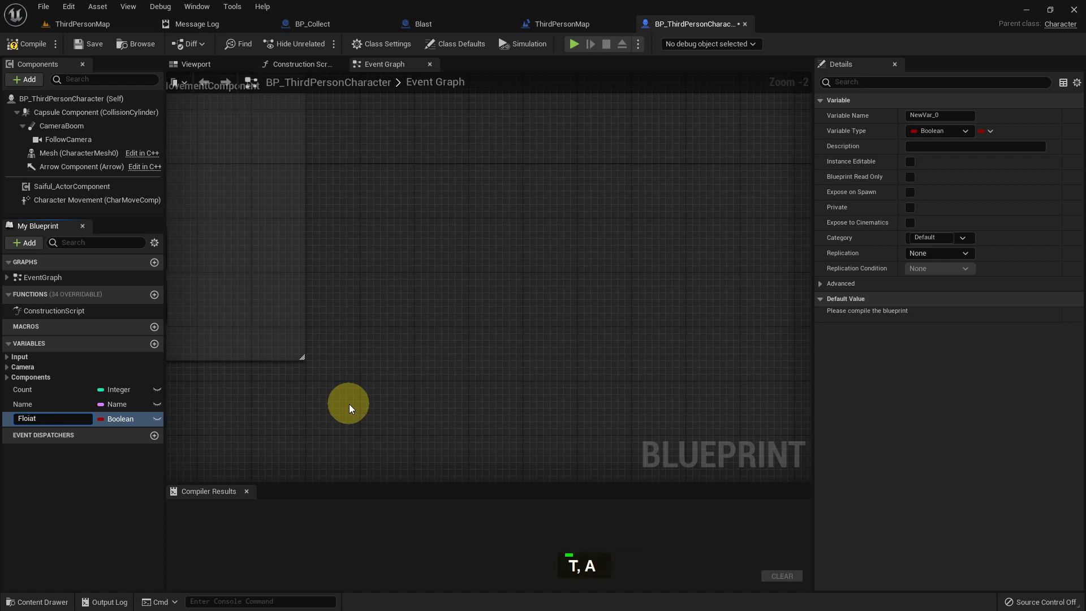
key(BackSpace)
key(BackSpace)
key(BackSpace)
key(space)
key(Return)
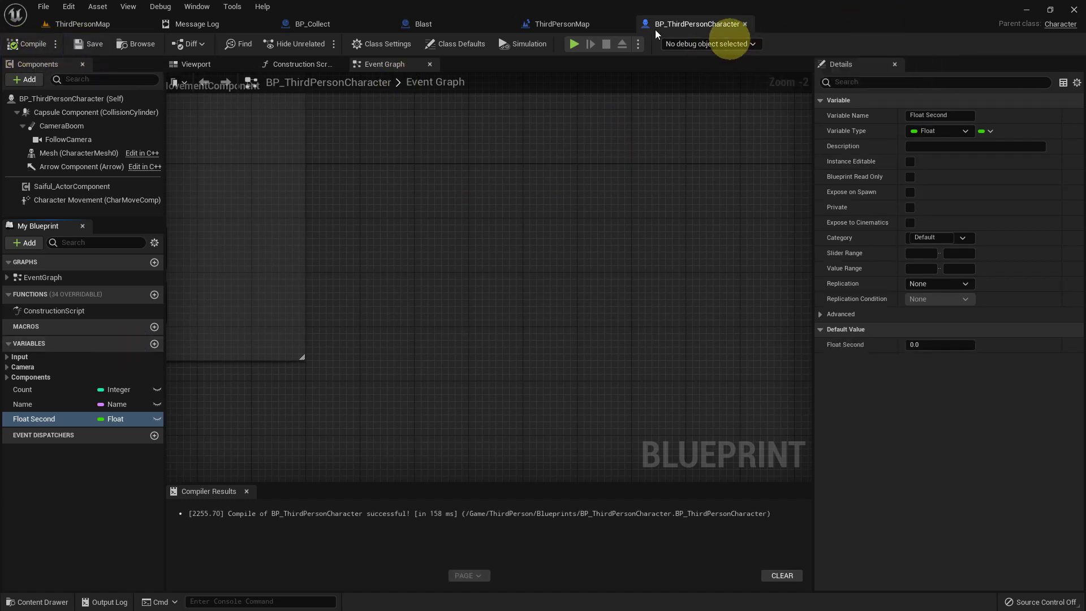
scroll(down, 3)
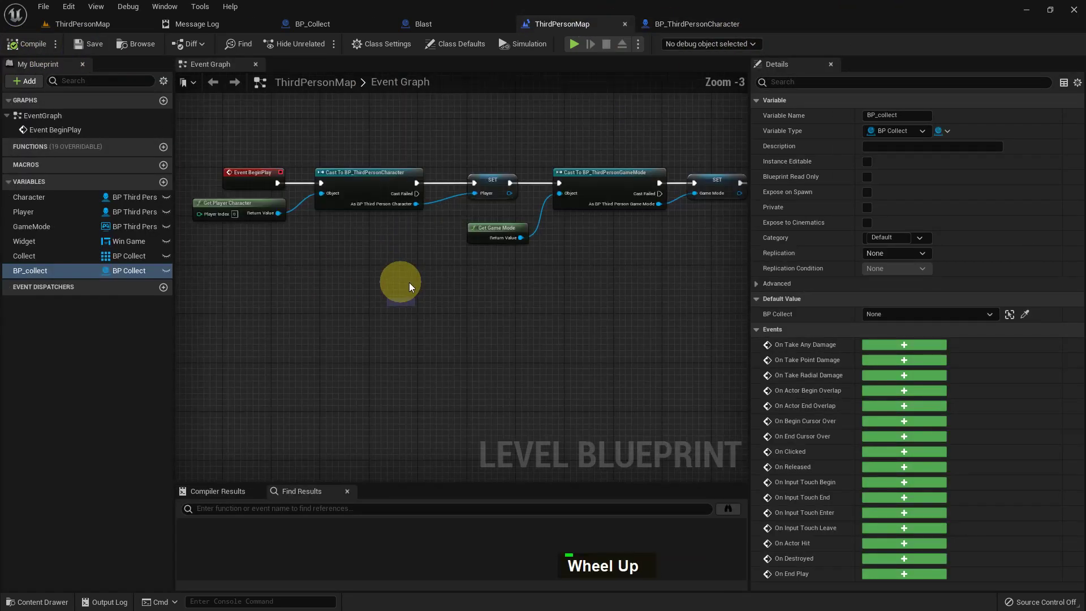
Step: Add an Event Tick node to the Level Blueprint graph
right_click(420, 287)
scroll(down, 3)
scroll(up, 3)
right_click(417, 339)
right_click(385, 310)
text(V, E)
key(space)
text(T, Spac)
key(Return)
scroll(up, 3)
Step: Add a Set Float Second node on Character, wired to Event Tick and fed by Delta Seconds
right_click(471, 340)
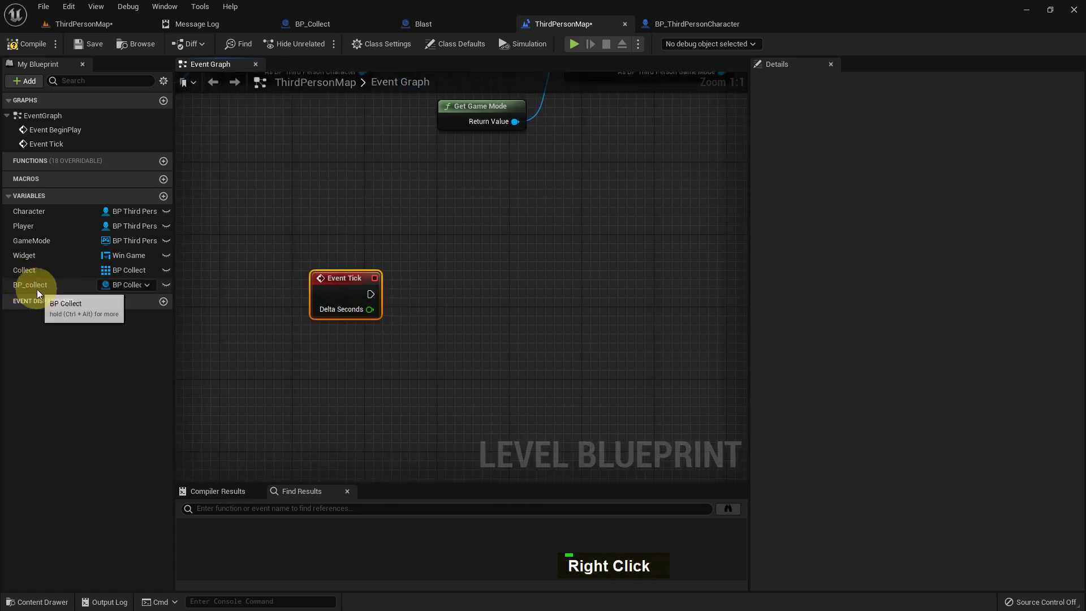
double_click(89, 236)
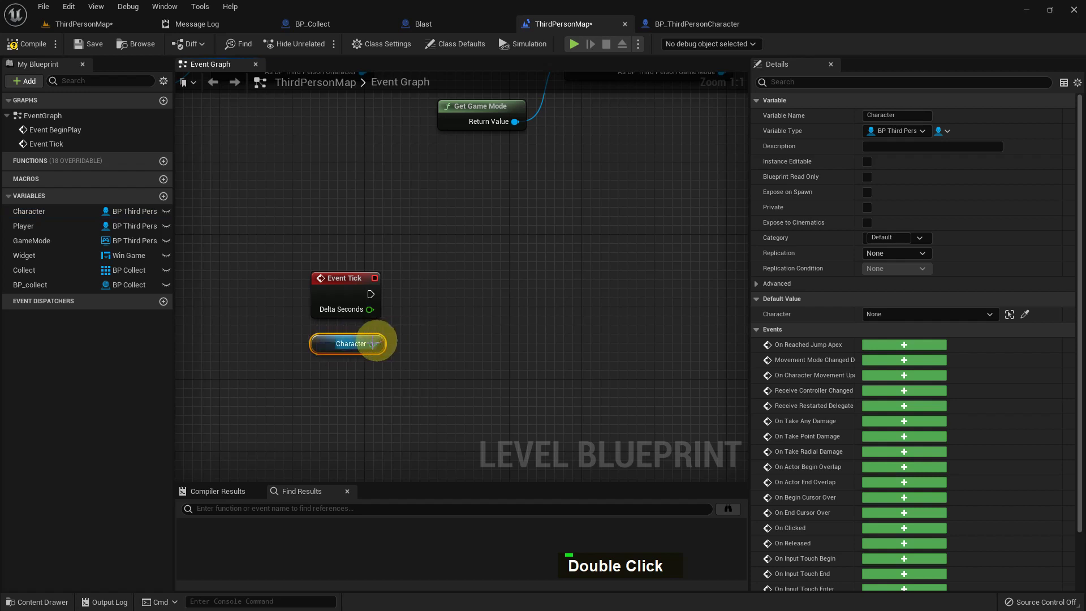
text(s)
key(space)
text(L, F)
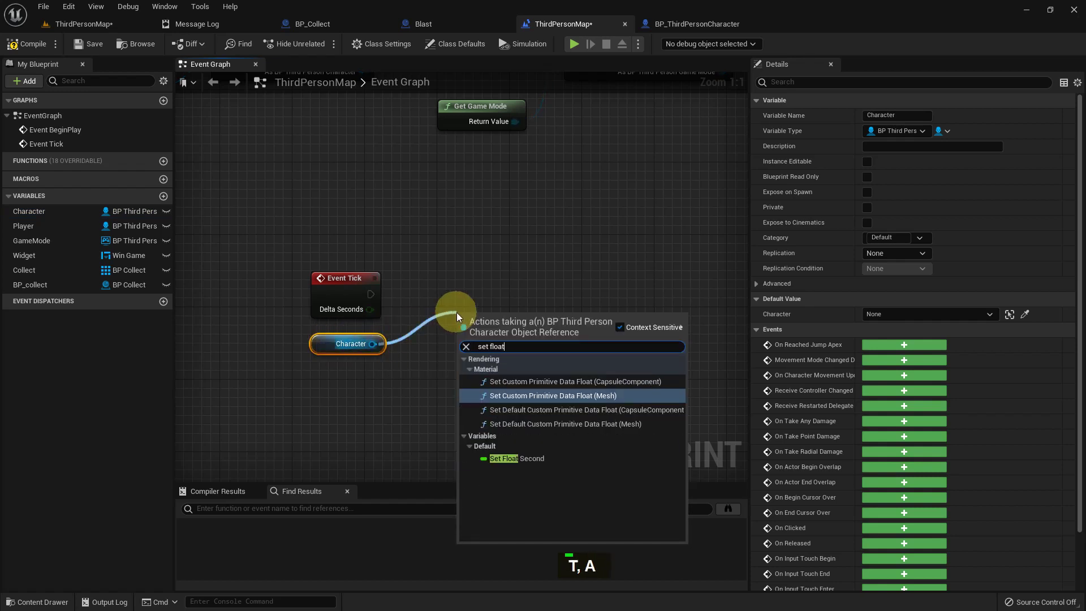
key(Down)
key(Down)
key(Down)
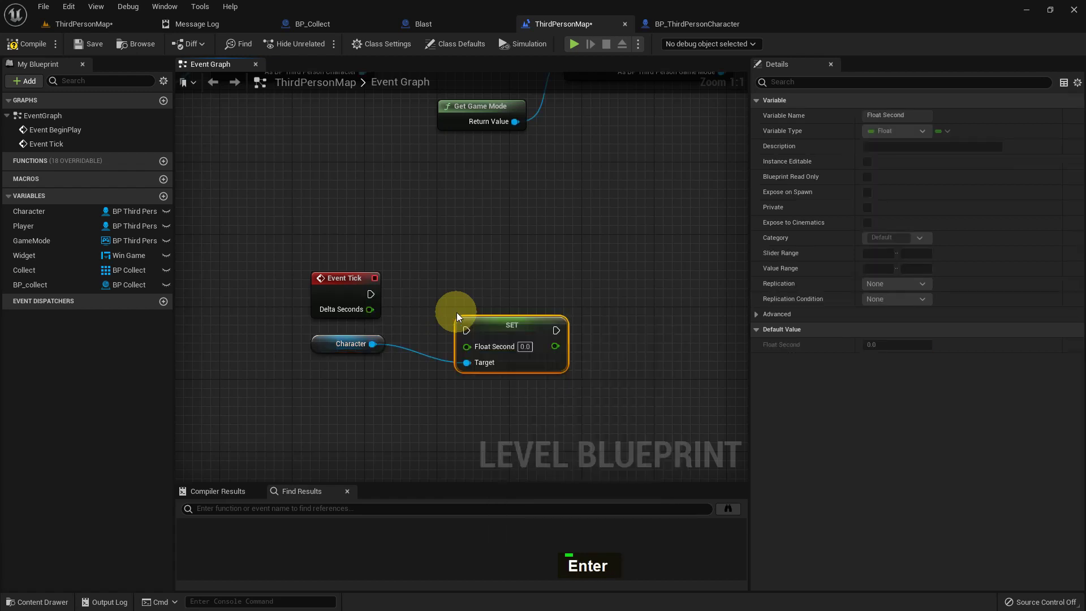
key(Return)
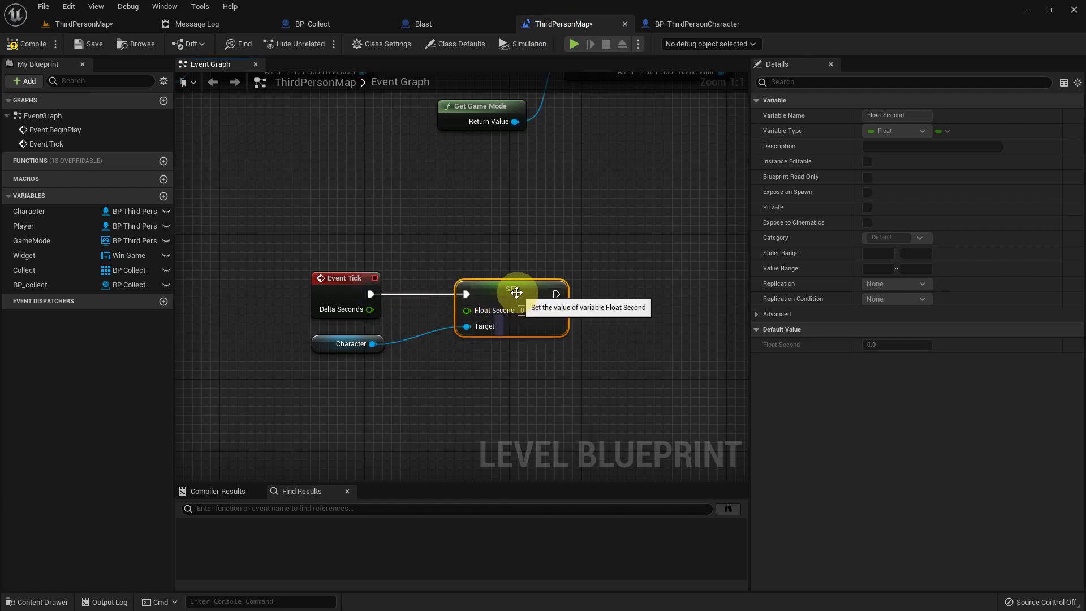
right_click(595, 341)
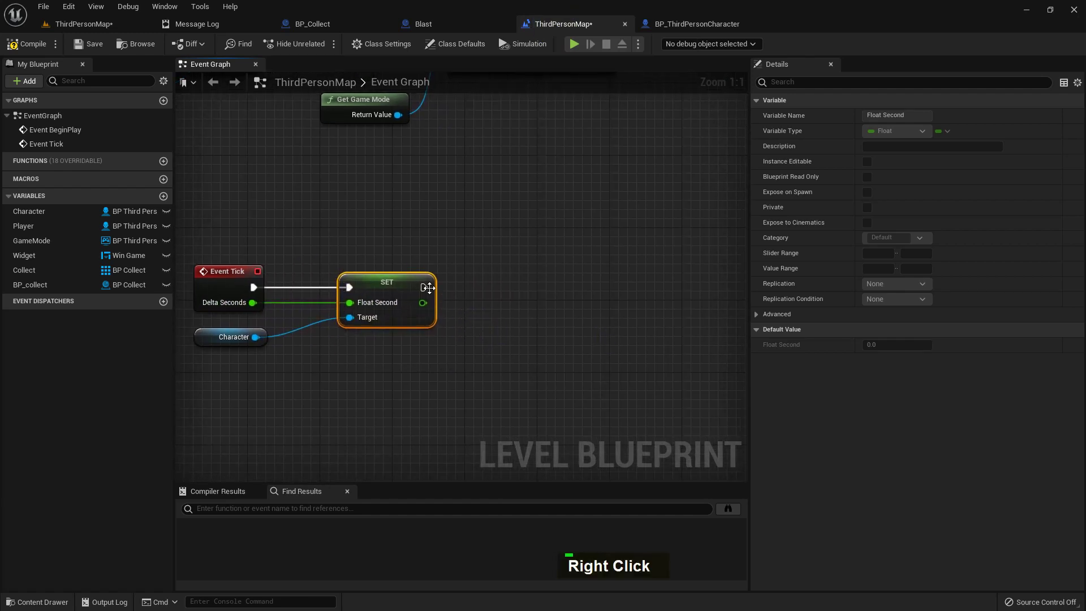
Step: Add a Print String node after the SET node printing the Float Second value
text(r)
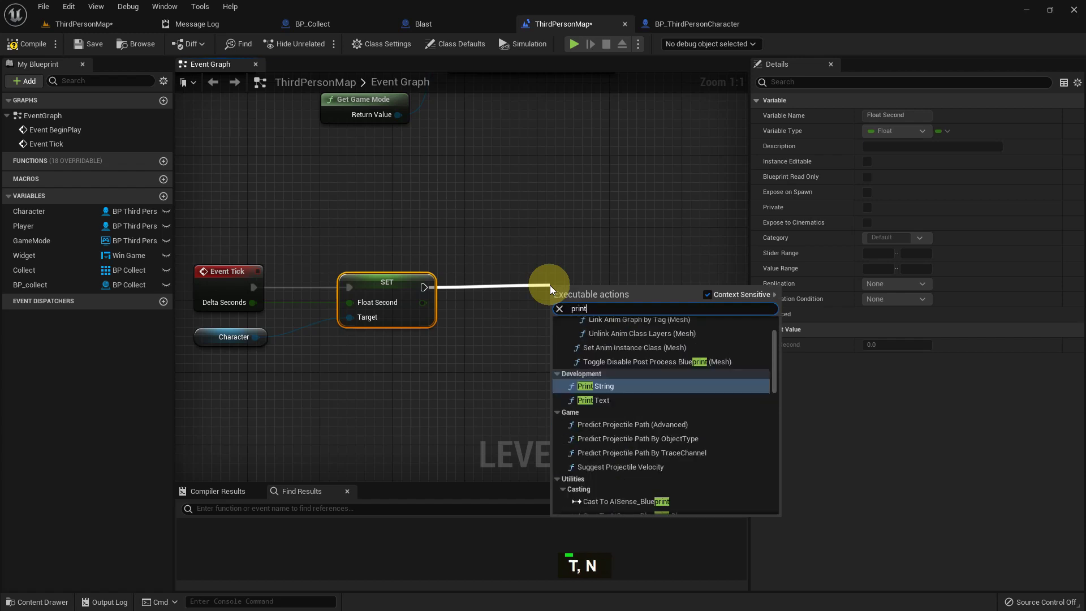
key(Return)
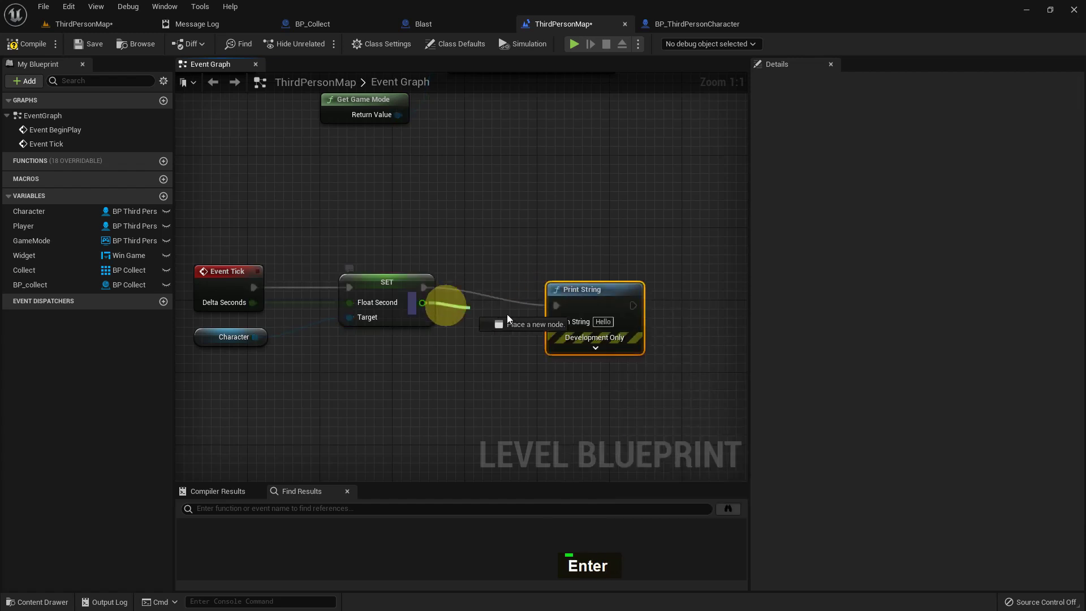
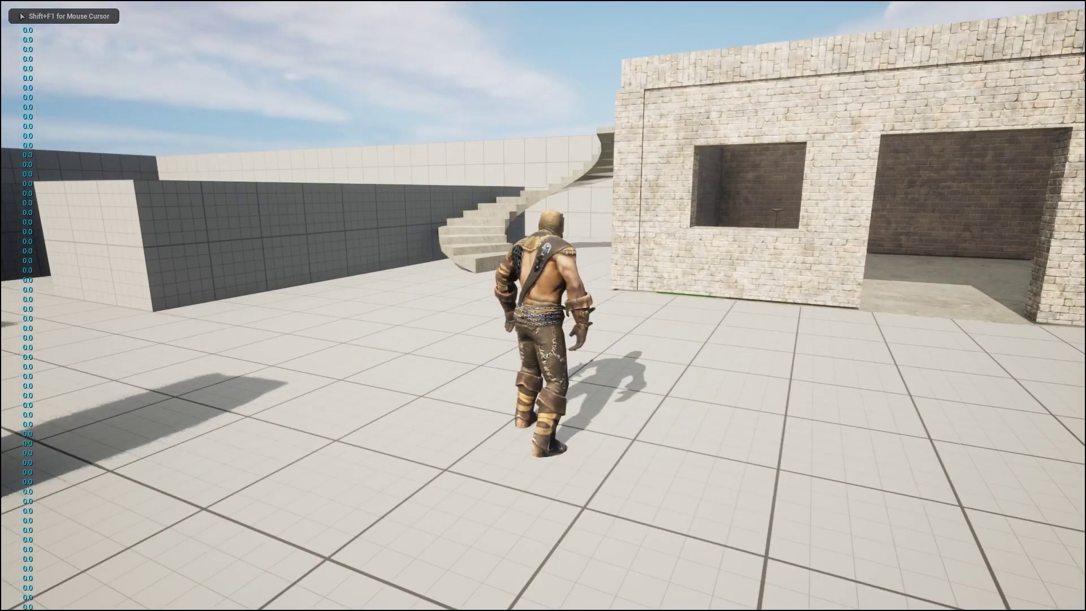
Step: Play the level, walk the character around watching 0.0 print, then stop the session
key(w)
key(w)
key(a)
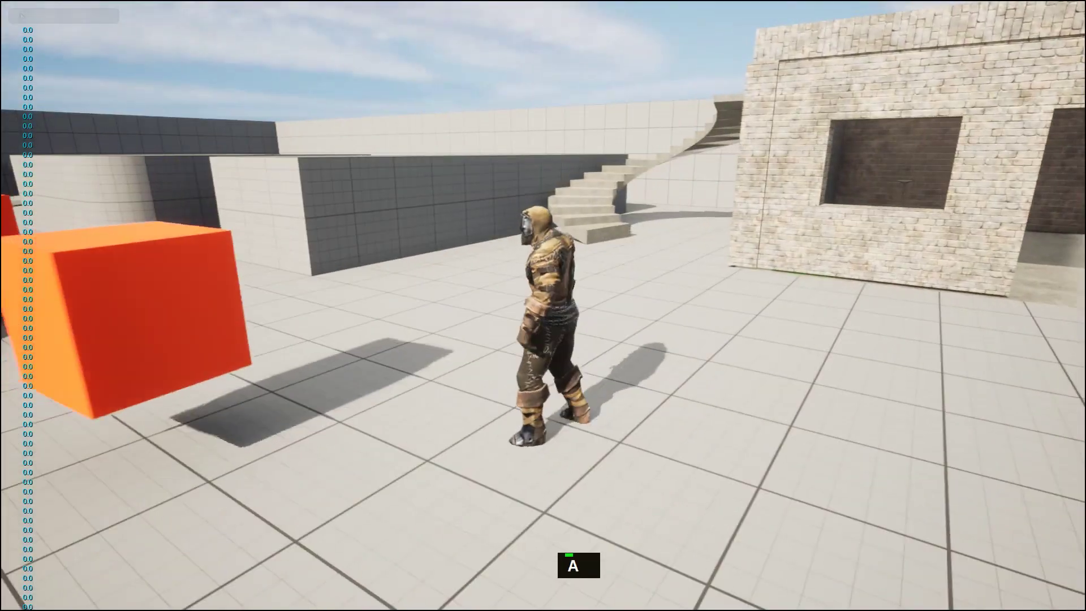
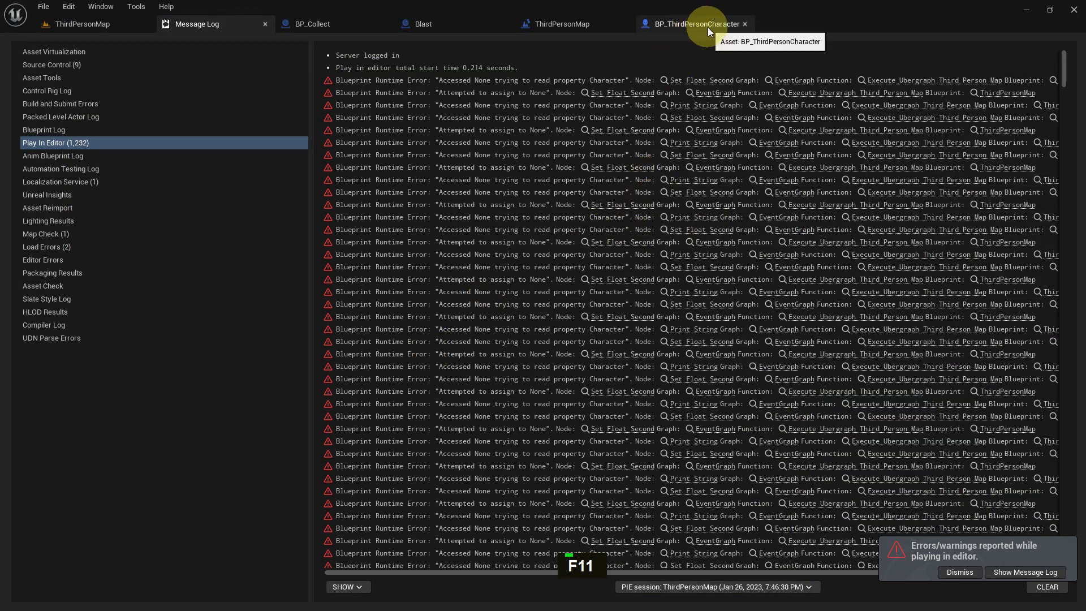
Step: Show the Message Log and remove the Character getter feeding Set Float Second
key(alt+F9)
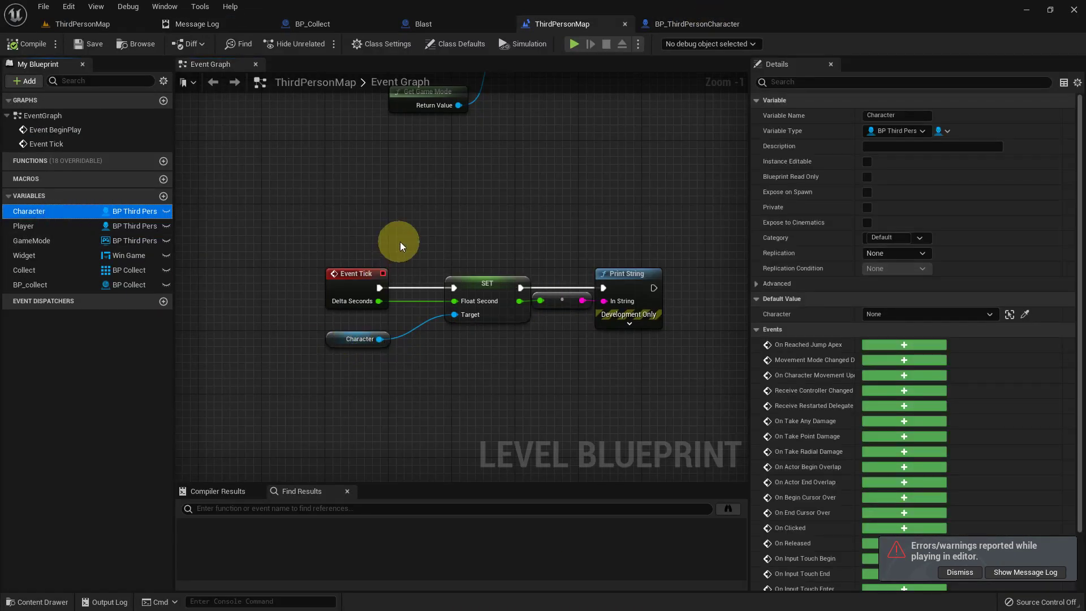
right_click(436, 194)
right_click(379, 244)
right_click(337, 324)
right_click(297, 333)
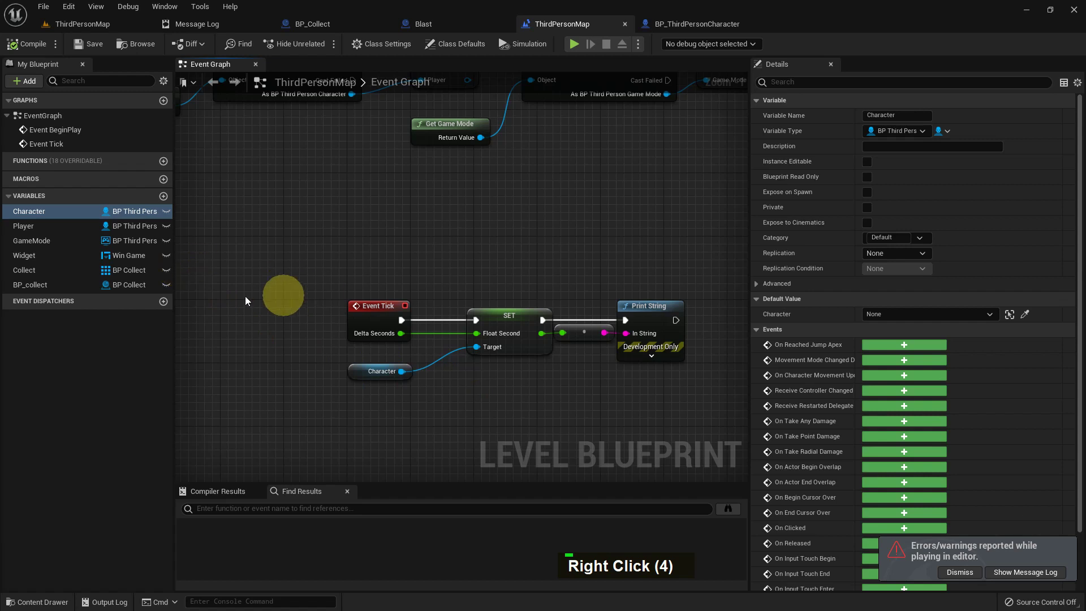
key(Delete)
key(ctrl+z)
Step: Retarget Set Float Second to the Player variable, compile, and return to the level editor
right_click(449, 373)
scroll(up, 3)
double_click(35, 235)
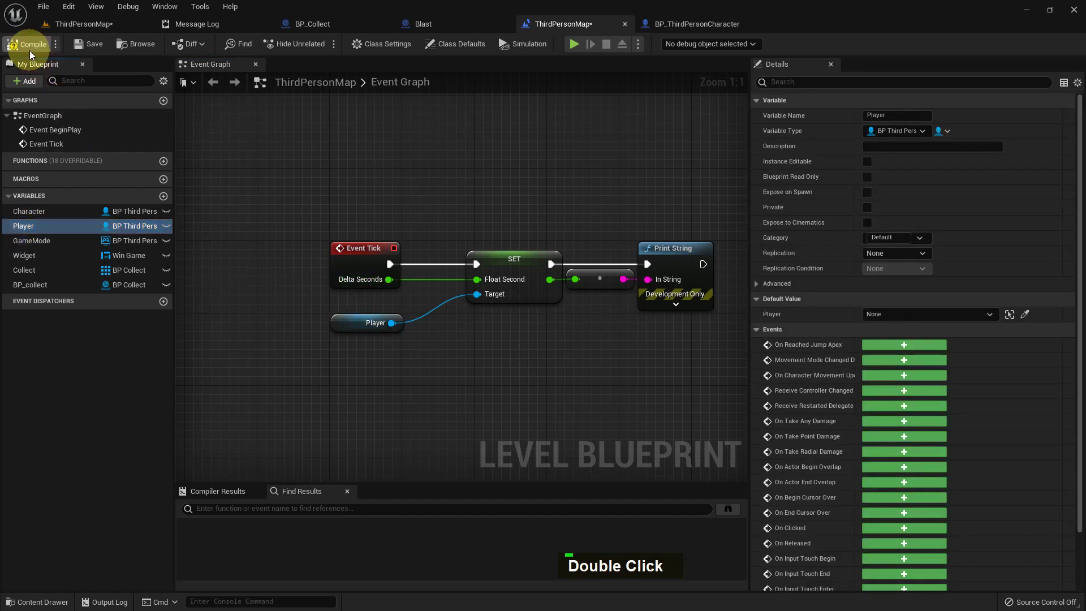
double_click(92, 54)
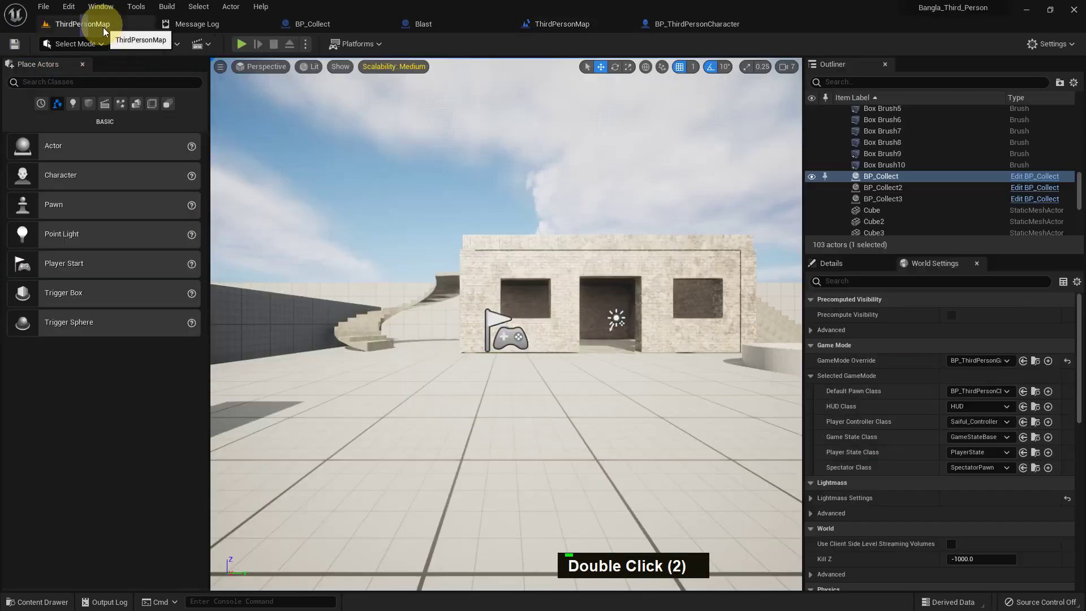
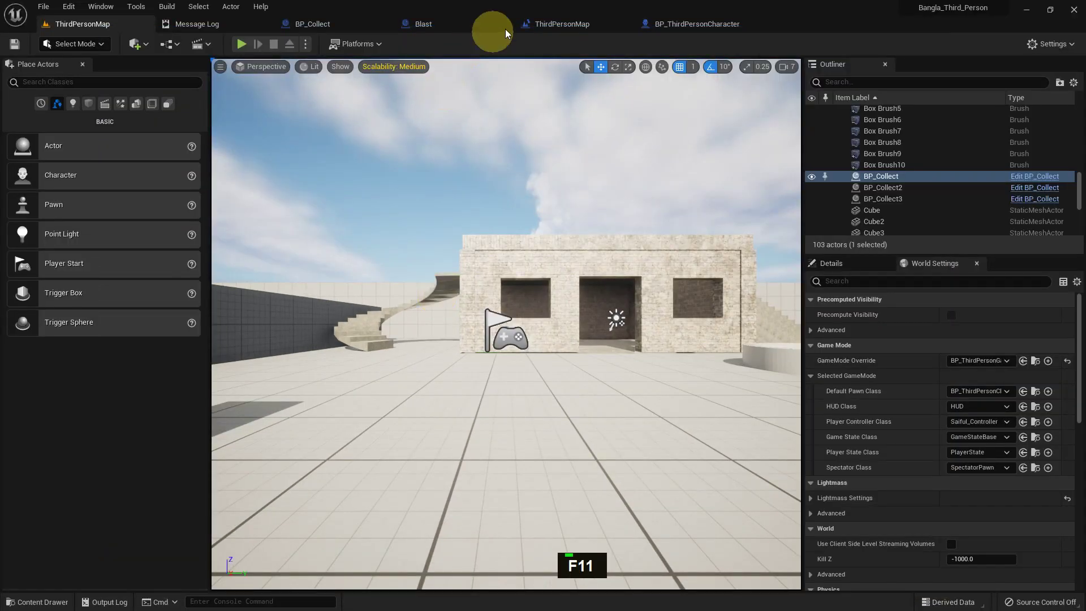
Step: Delete the unused Character variable from the Level Blueprint
right_click(410, 317)
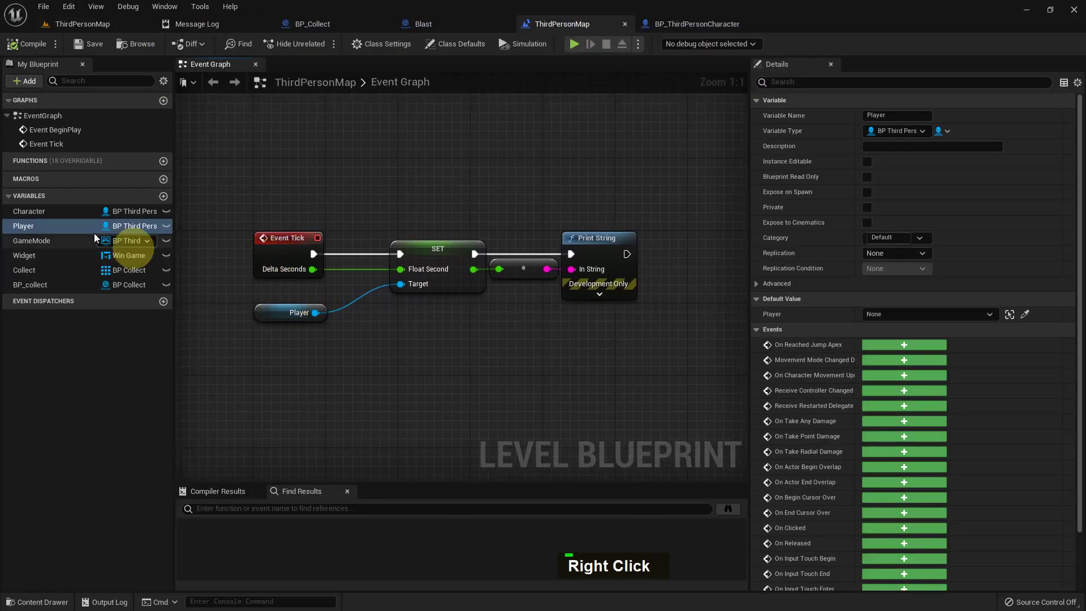
key(Delete)
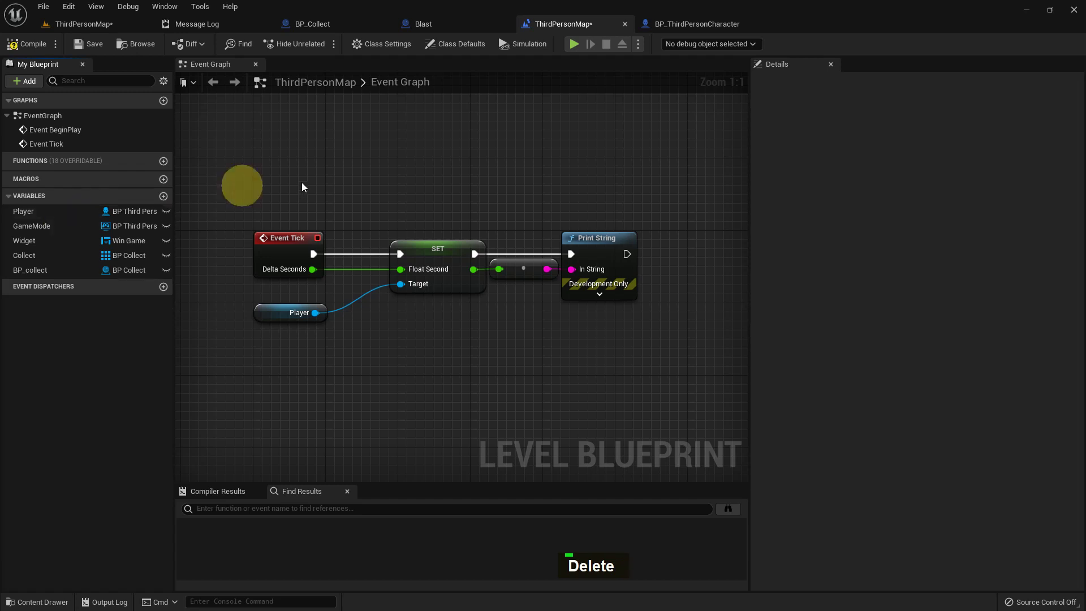
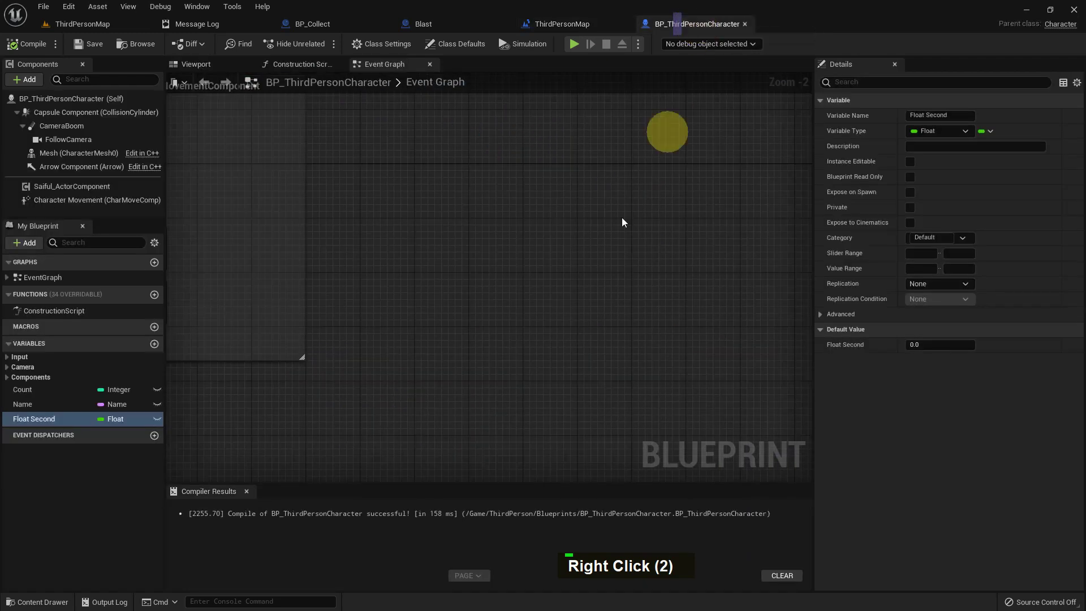
Step: Add a Check Reference custom event in BP_ThirdPersonCharacter followed by a Print String node
right_click(430, 252)
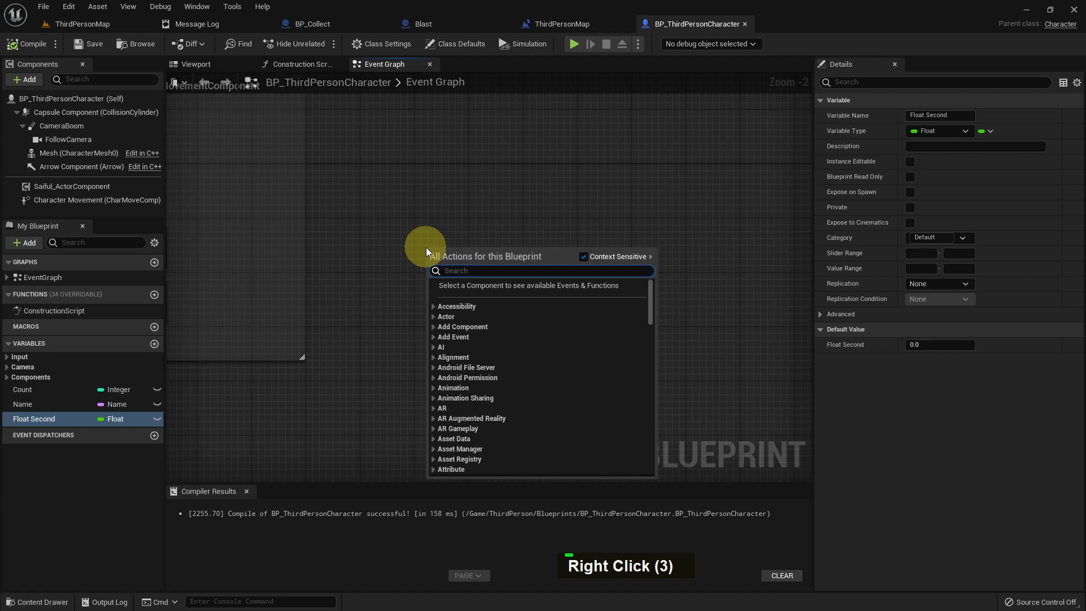
key(Return)
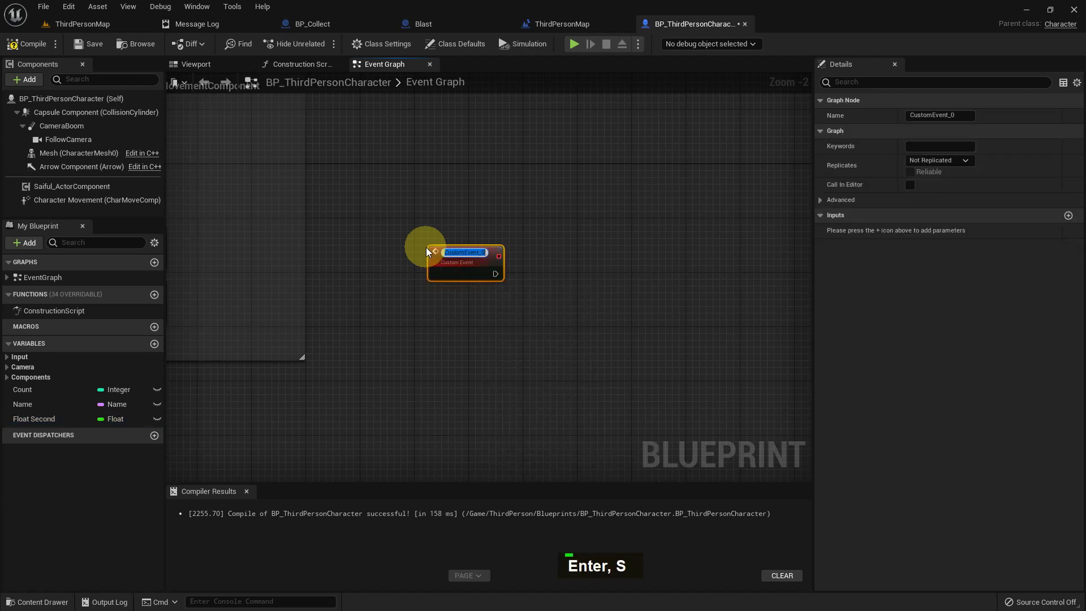
key(space)
text(R, EN, E)
key(Return)
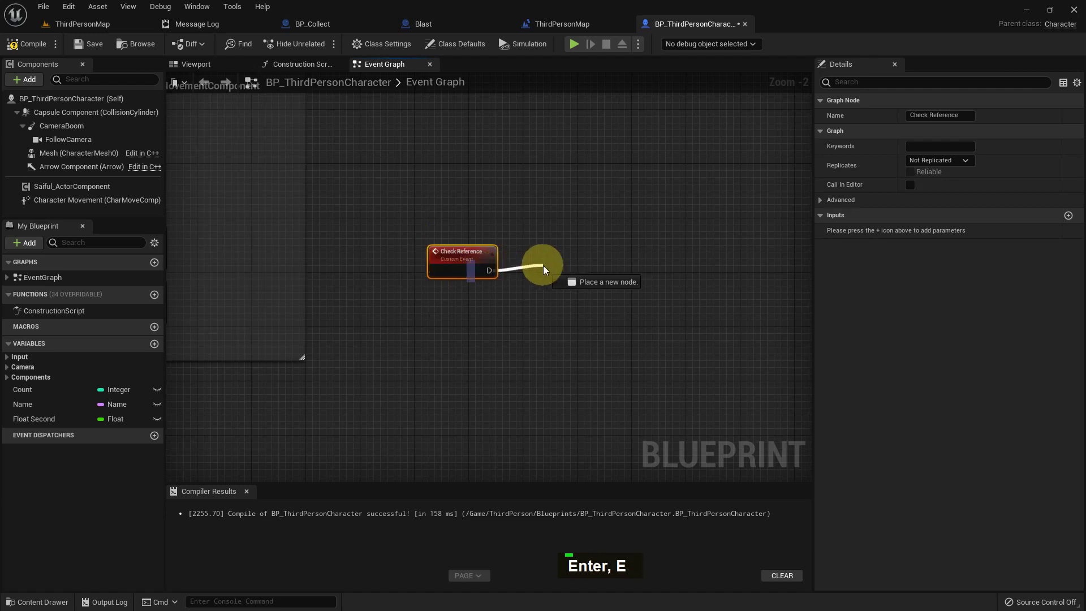
text(I, R)
key(Return)
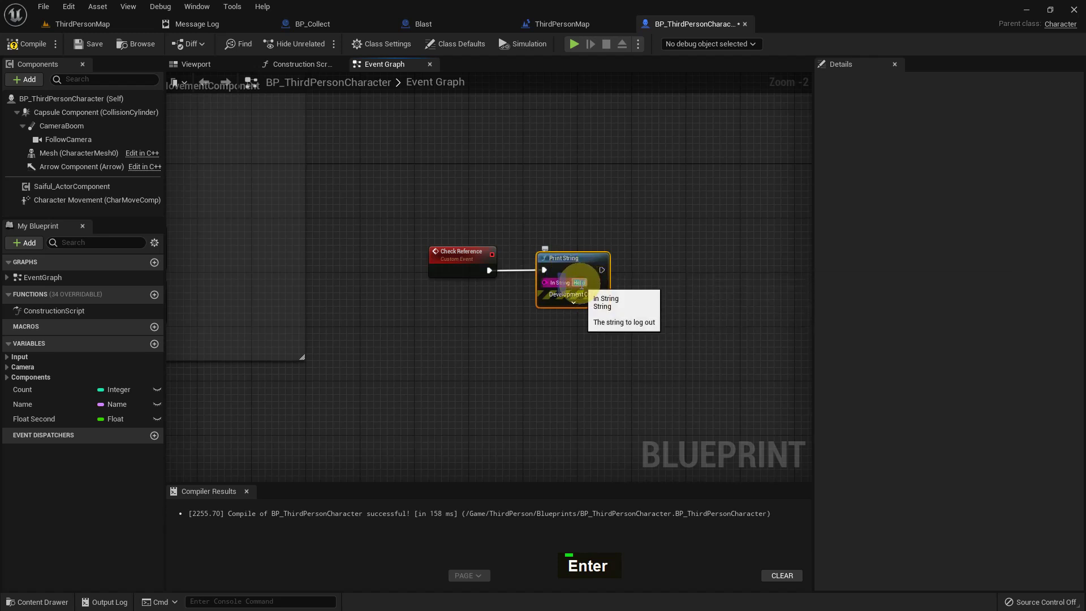
Step: Set the Print String message to "Is This work?" with Duration 5.0 and compile the Blueprint
key(Return)
text(Space, S)
text(S, I)
key(space)
key(BackSpace)
key(BackSpace)
key(BackSpace)
key(Return)
scroll(up, 3)
scroll(up, 3)
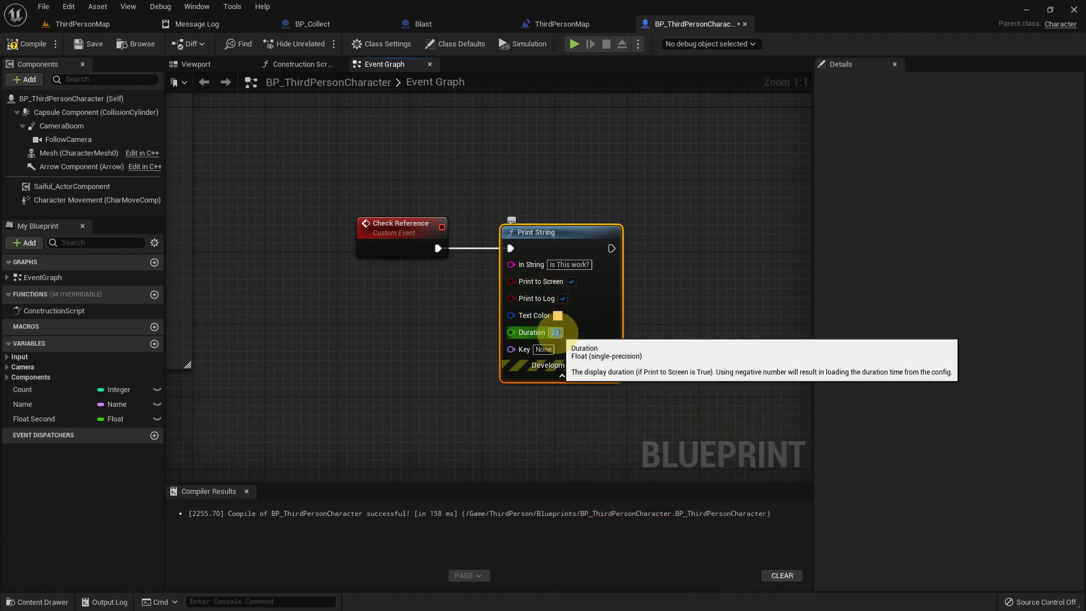
key(5)
key(Return)
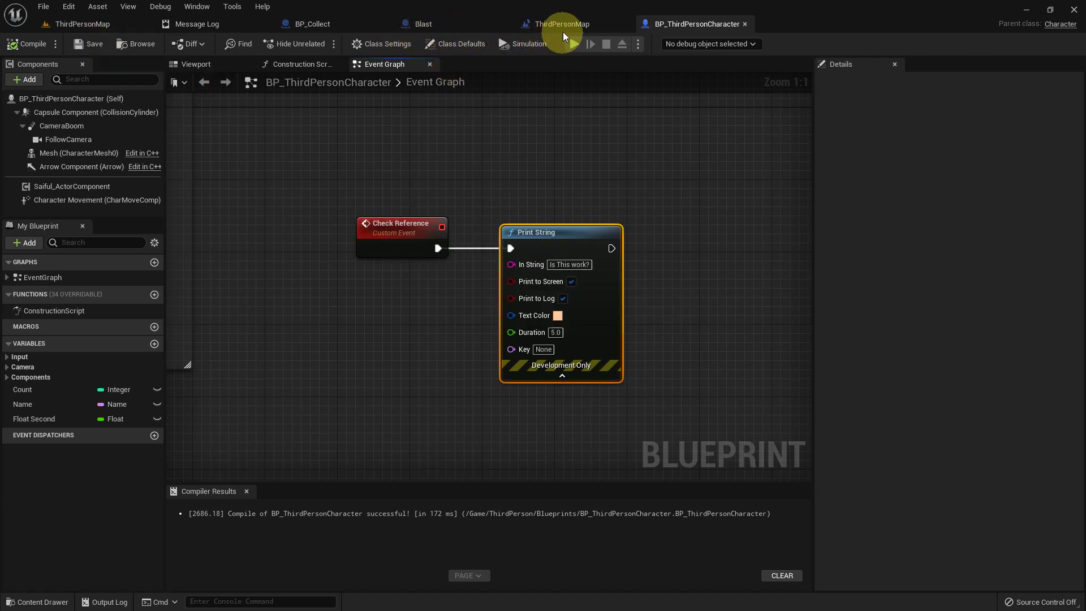
Step: Call Check Reference on Player after the Event Tick Print String in the level blueprint
right_click(548, 231)
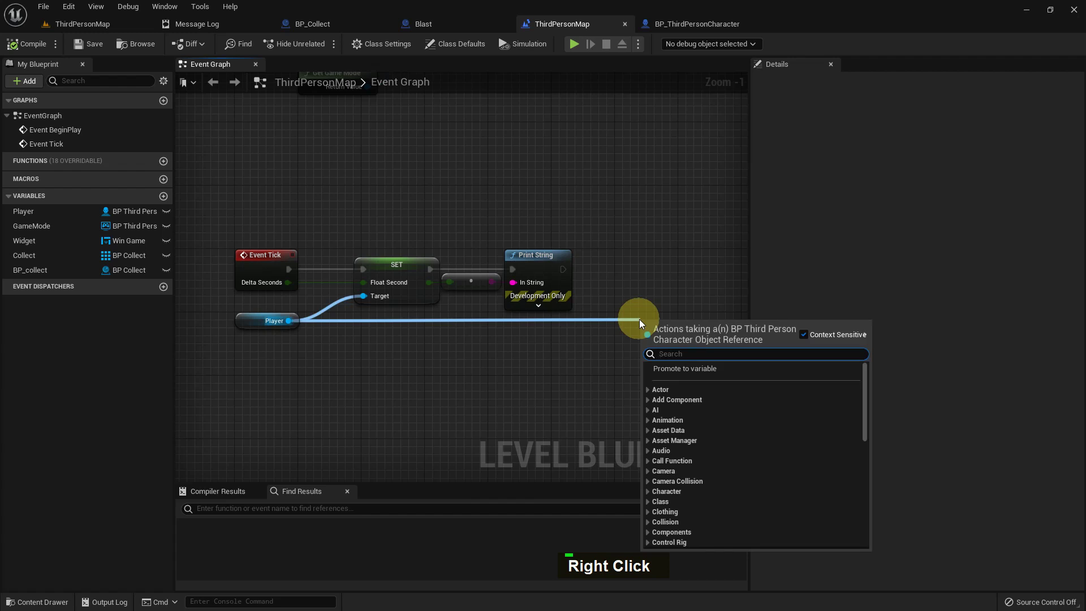
key(BackSpace)
key(c)
text(E, H)
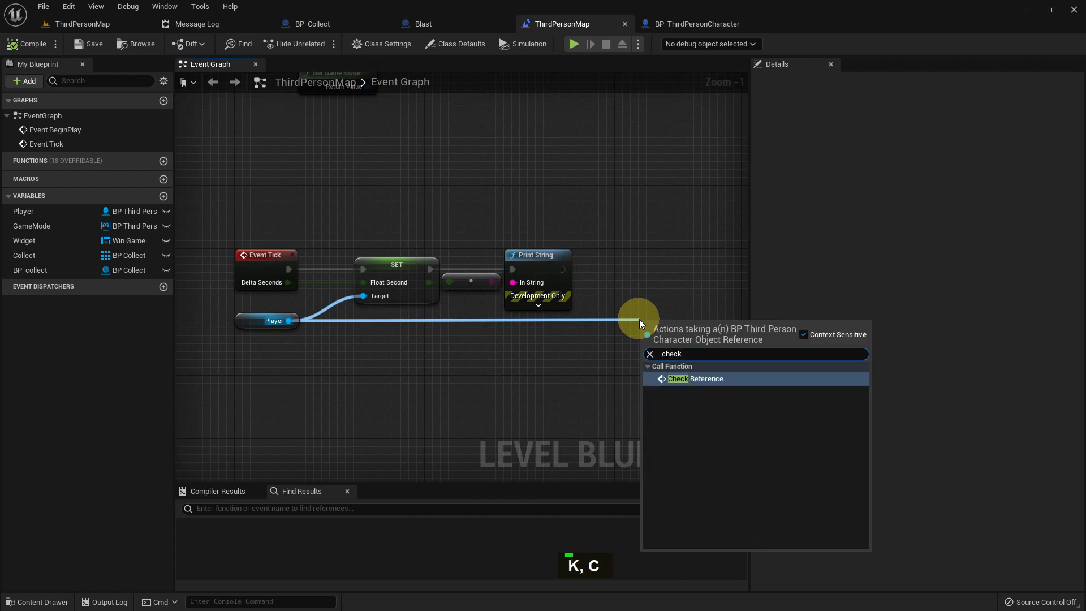
key(Return)
right_click(640, 320)
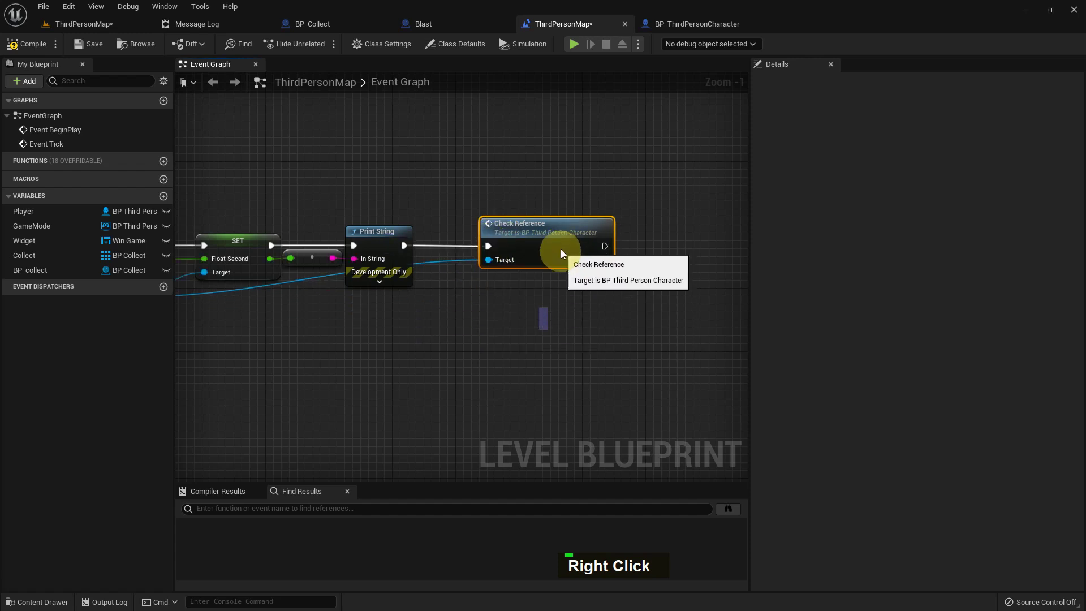
right_click(479, 331)
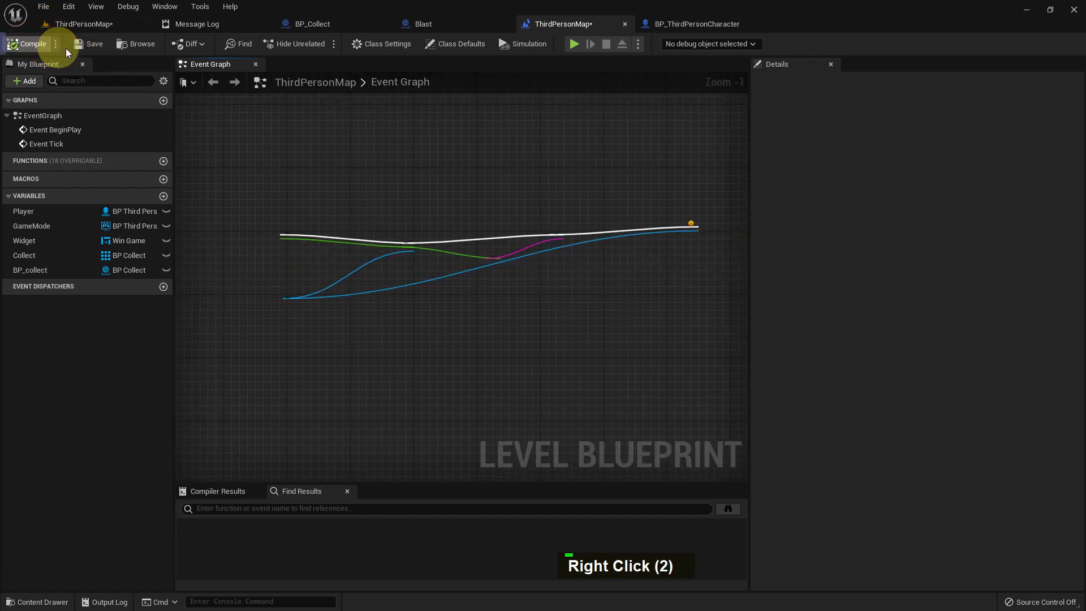
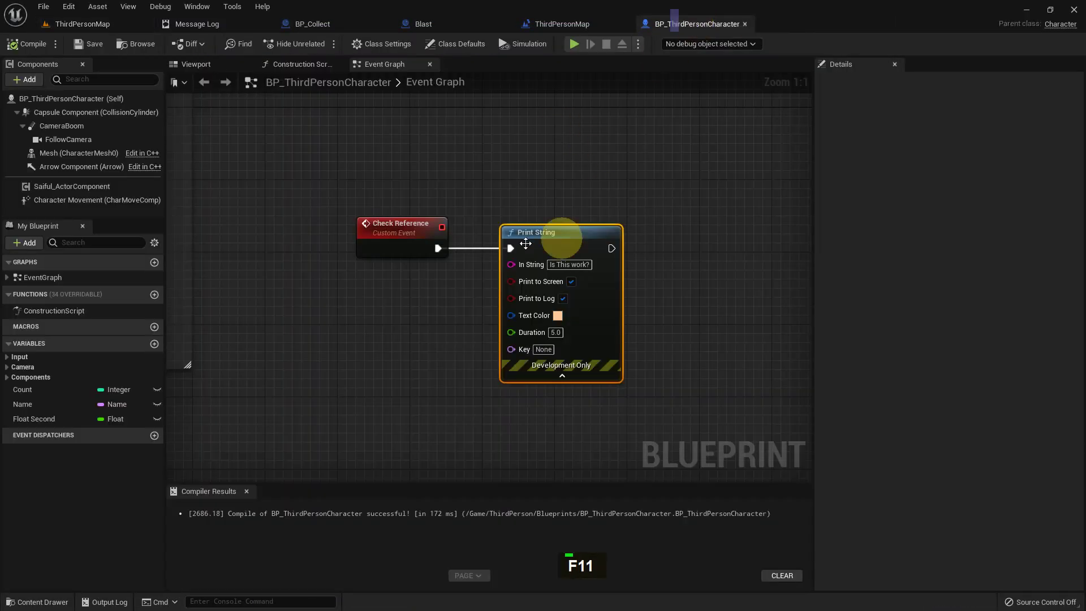
Step: Zoom out of the character graph before switching to the BP_Collect Blueprint viewport
scroll(down, 3)
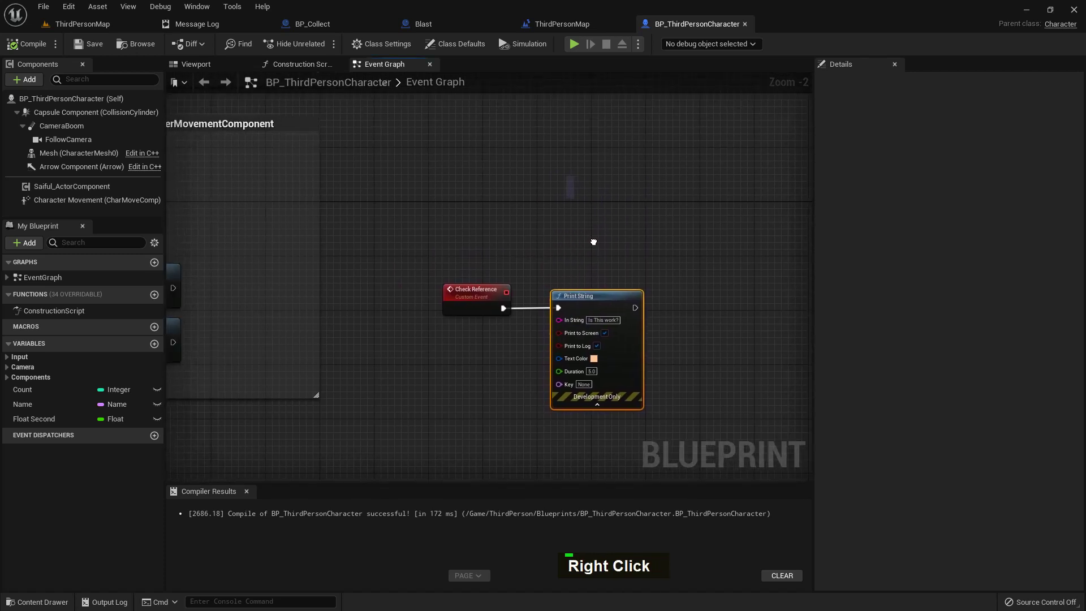
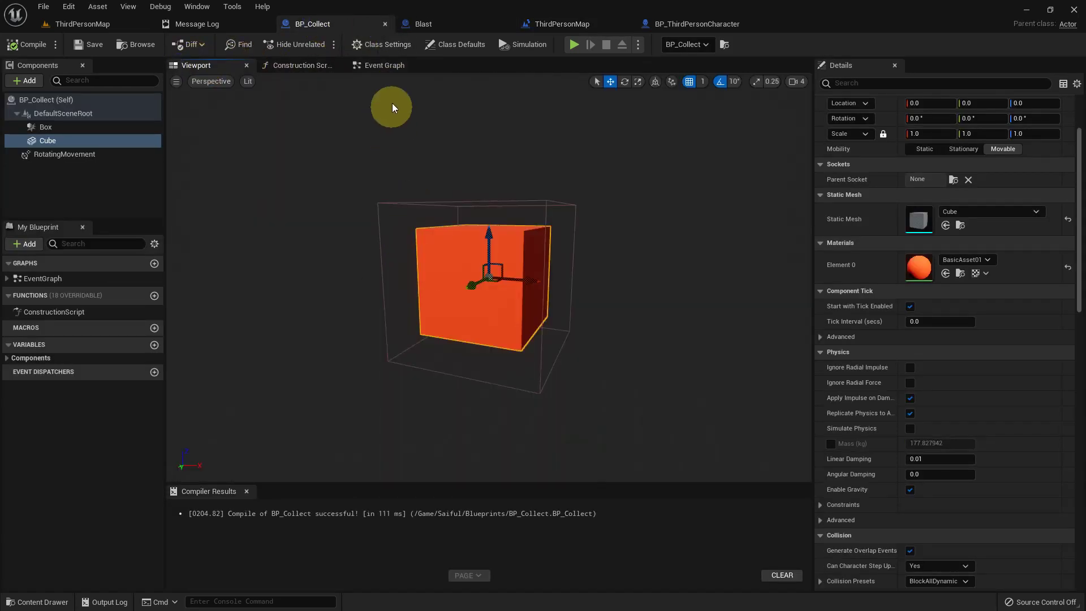
Step: Add a new variable named 'Check Variable' to BP_Collect
right_click(498, 376)
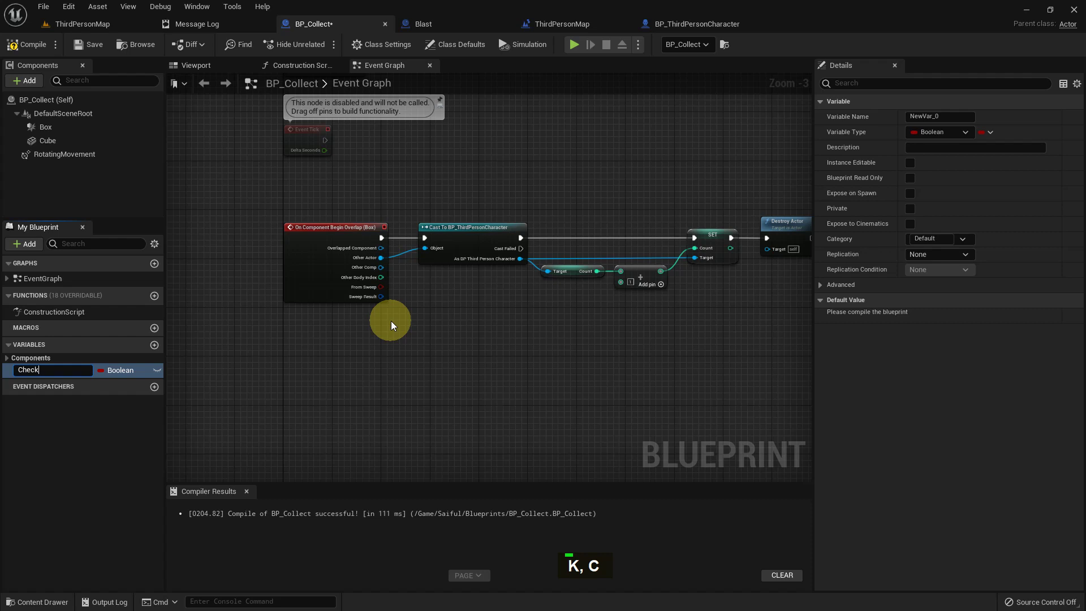
key(space)
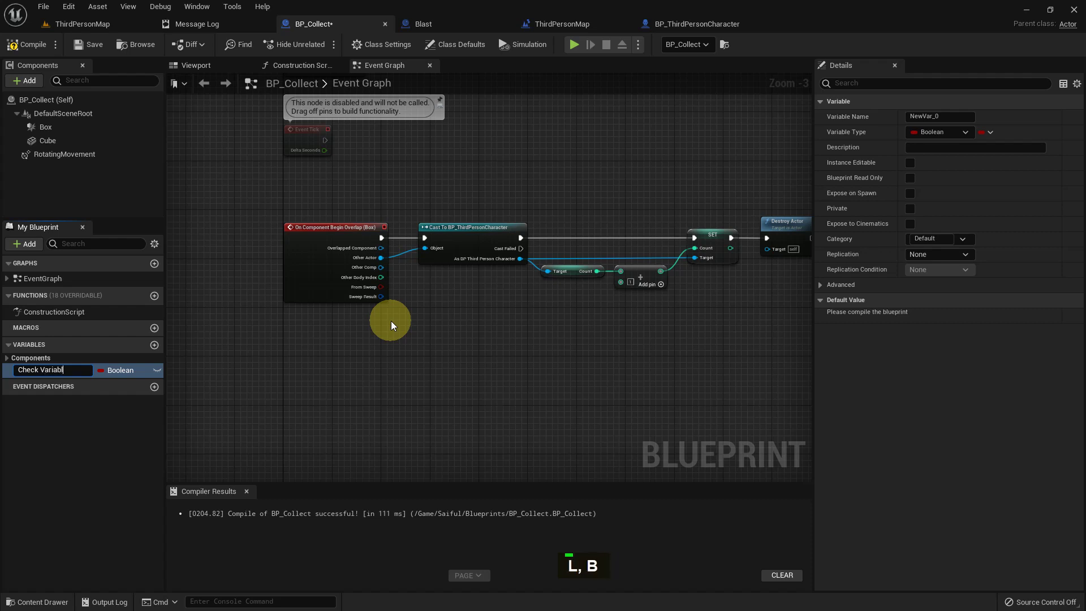
key(Return)
Step: Add a custom event in the BP_Collect graph and name it 'Actor Custom Evt'
right_click(401, 371)
right_click(331, 365)
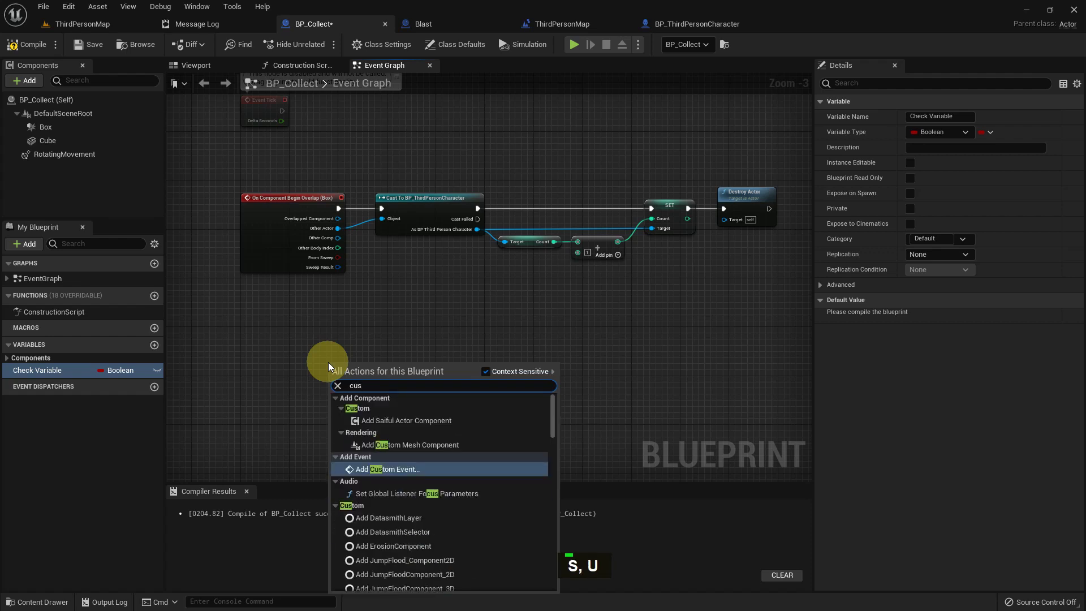
key(Return)
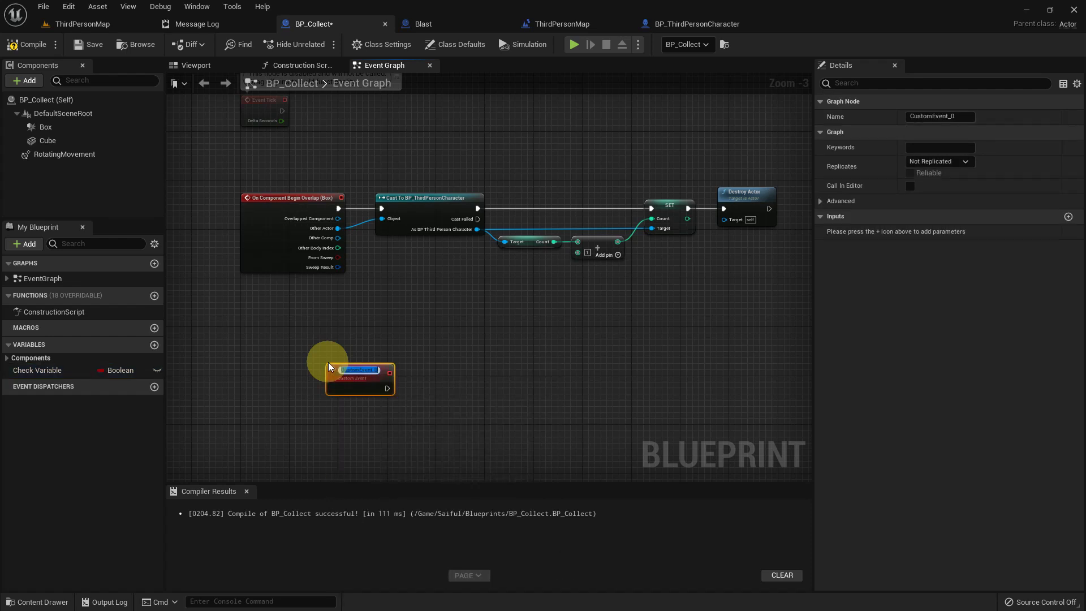
key(space)
text(T, S)
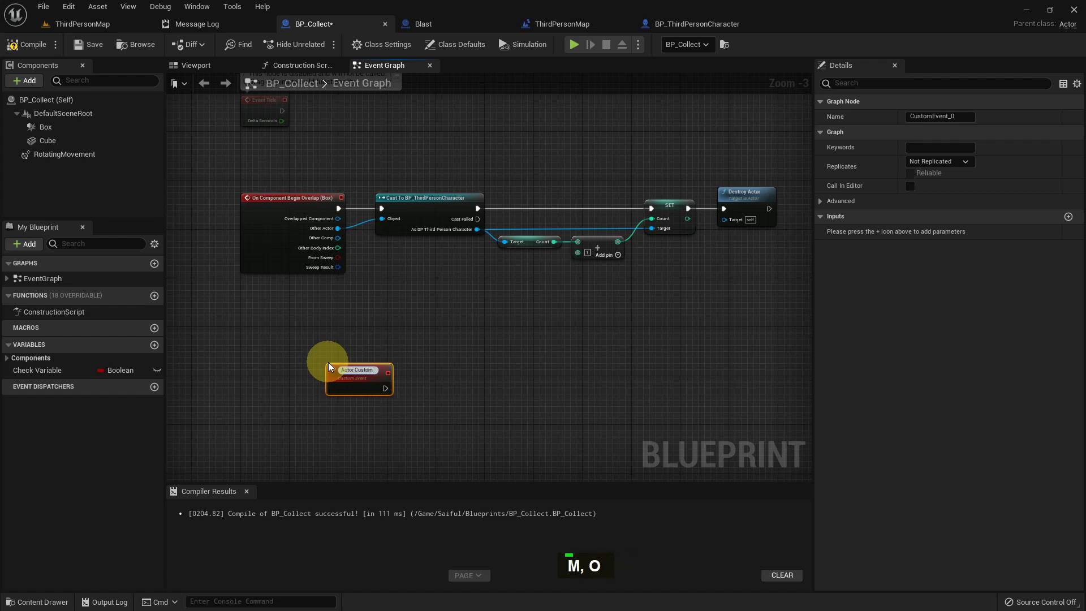
key(space)
key(shift+e)
key(BackSpace)
key(v)
key(t)
key(Return)
Step: Attach a Print String node to the event with the message 'This is from Actor BP'
scroll(up, 3)
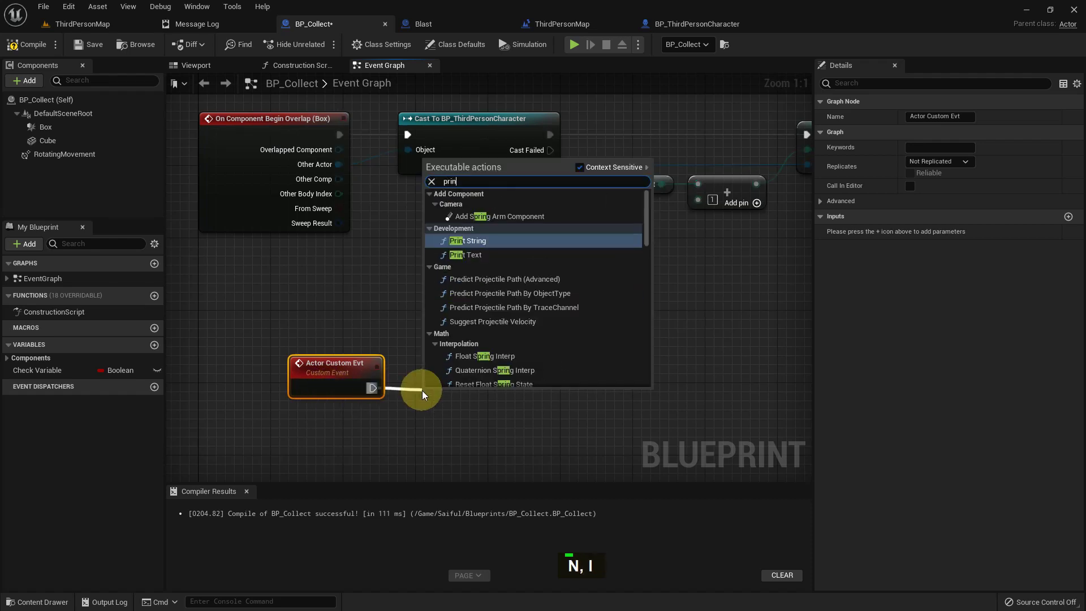
key(space)
key(Return)
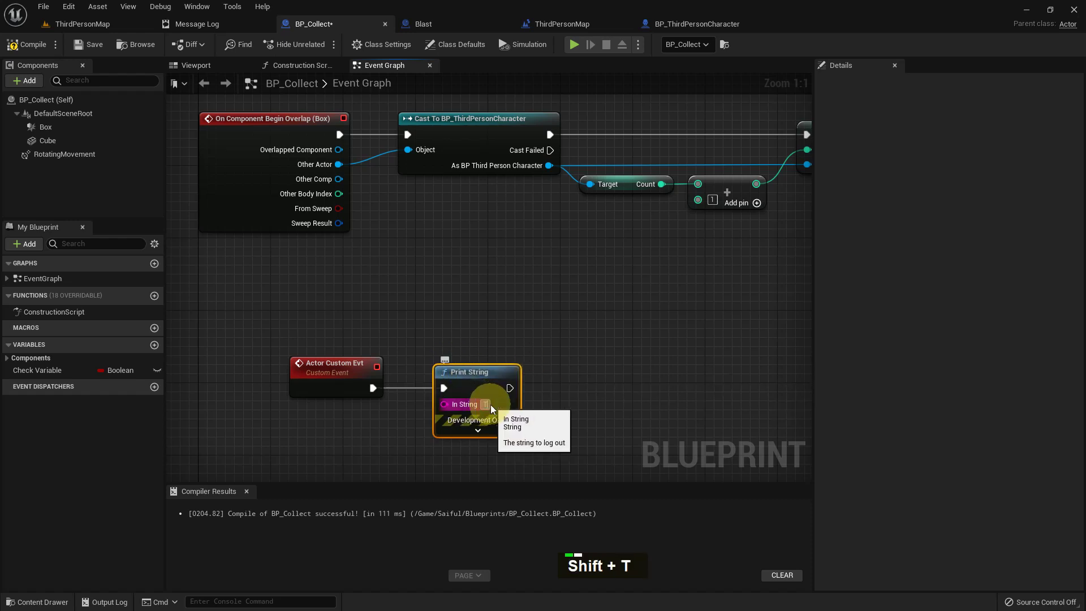
text(S, I)
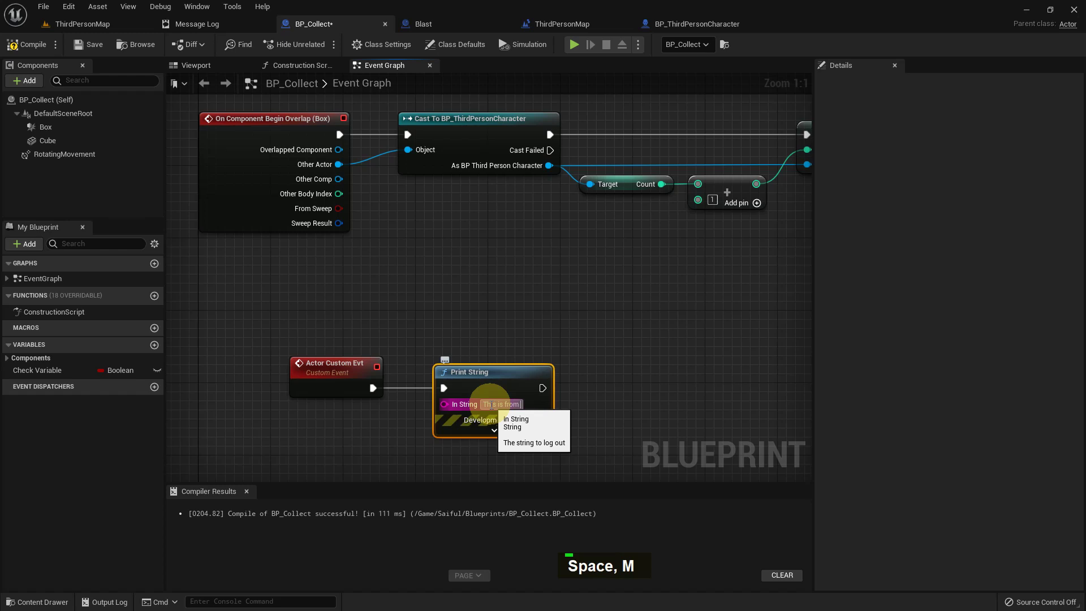
key(shift+a)
key(c)
text(O, T)
key(space)
key(shift+b)
key(shift+p)
key(shift+Return)
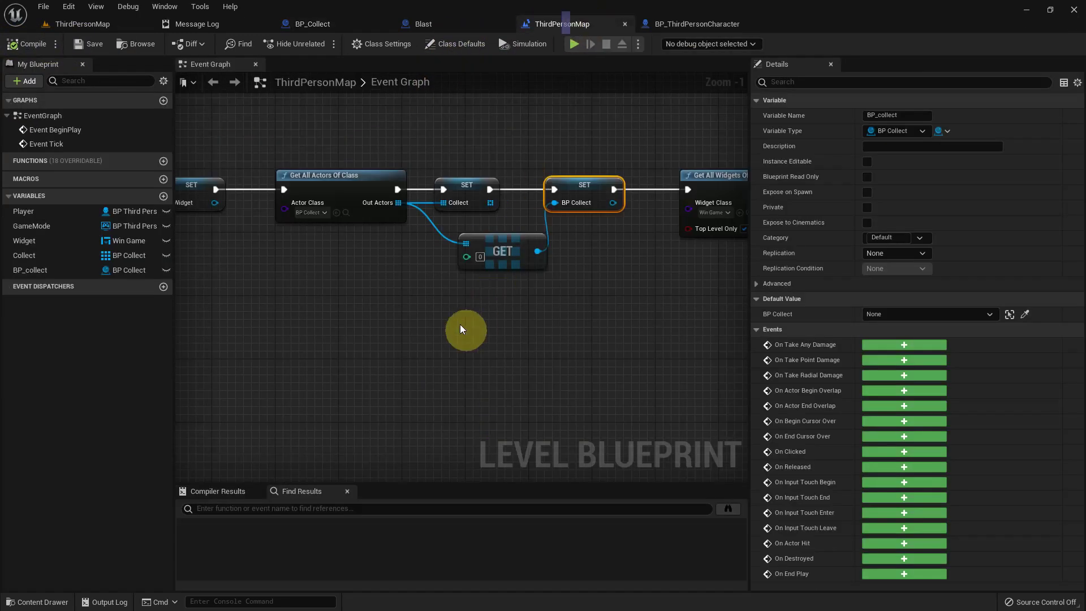
Step: Delete the old nodes after Event Tick and the Player reference node in the level blueprint
right_click(444, 312)
scroll(down, 3)
right_click(337, 317)
scroll(up, 3)
right_click(404, 292)
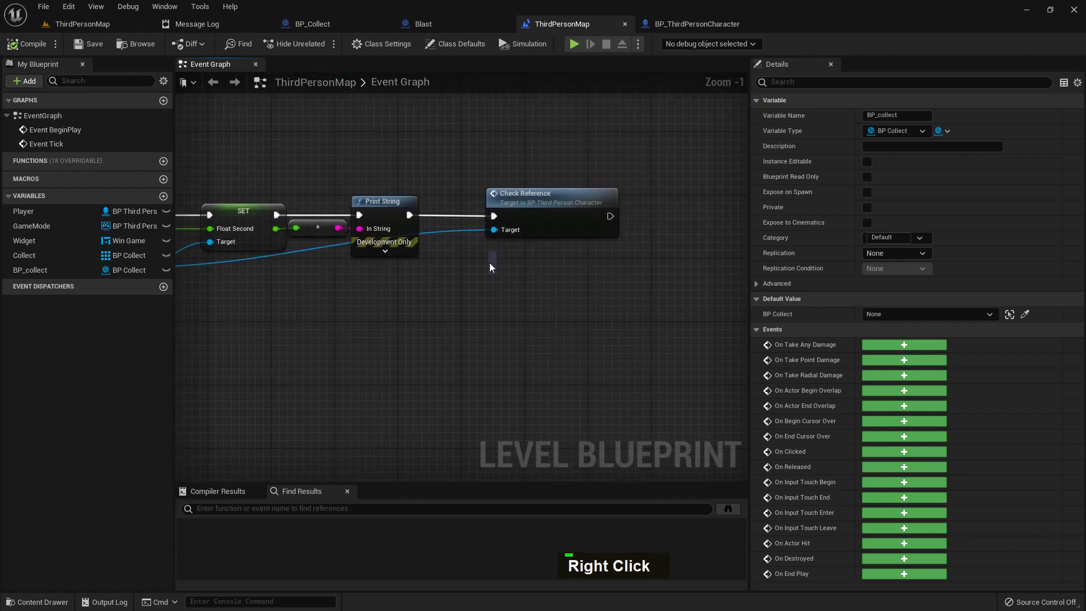
key(Delete)
right_click(320, 222)
right_click(318, 285)
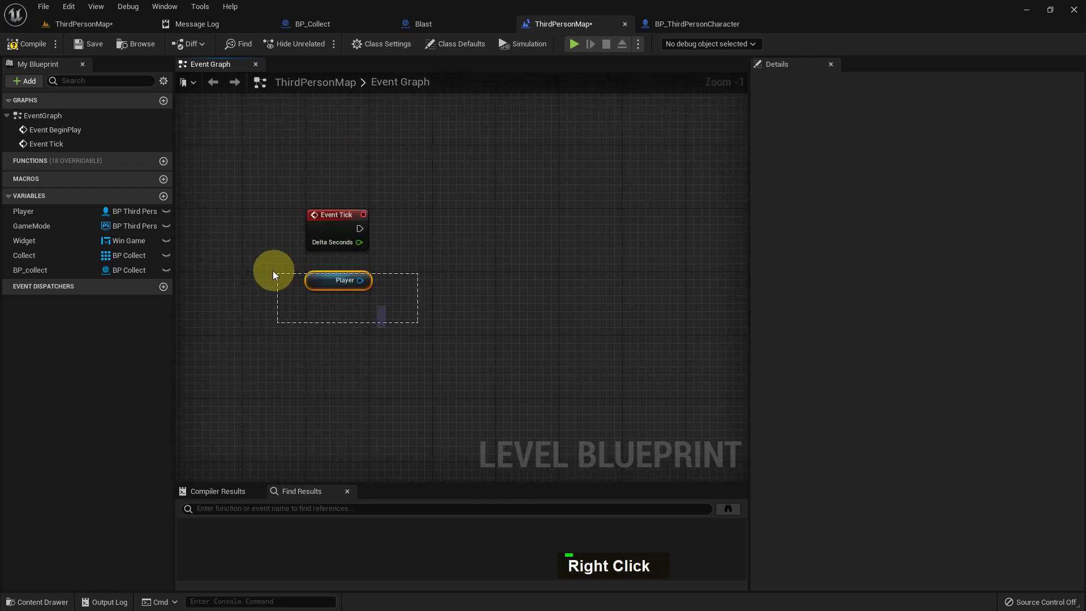
key(Delete)
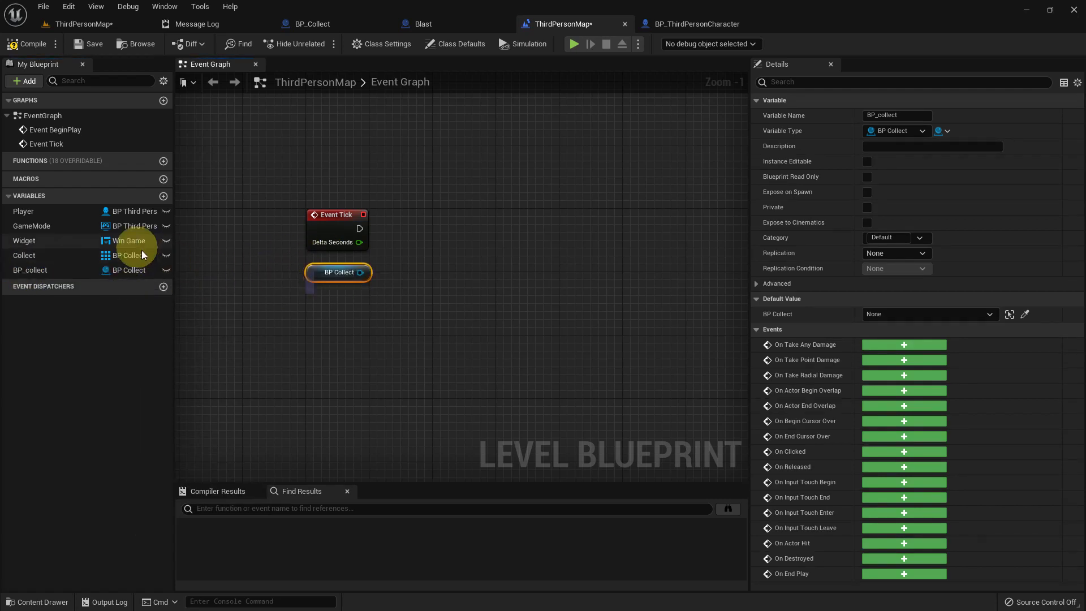
Step: Call Actor Custom Evt on the BP Collect reference from Event Tick
scroll(up, 3)
scroll(up, 3)
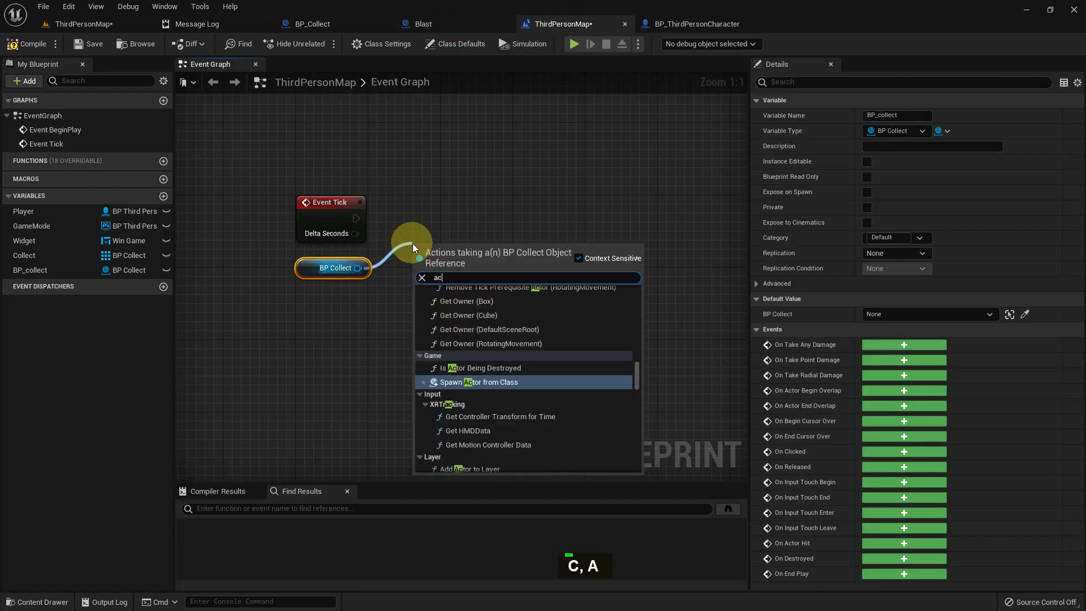
key(space)
key(Return)
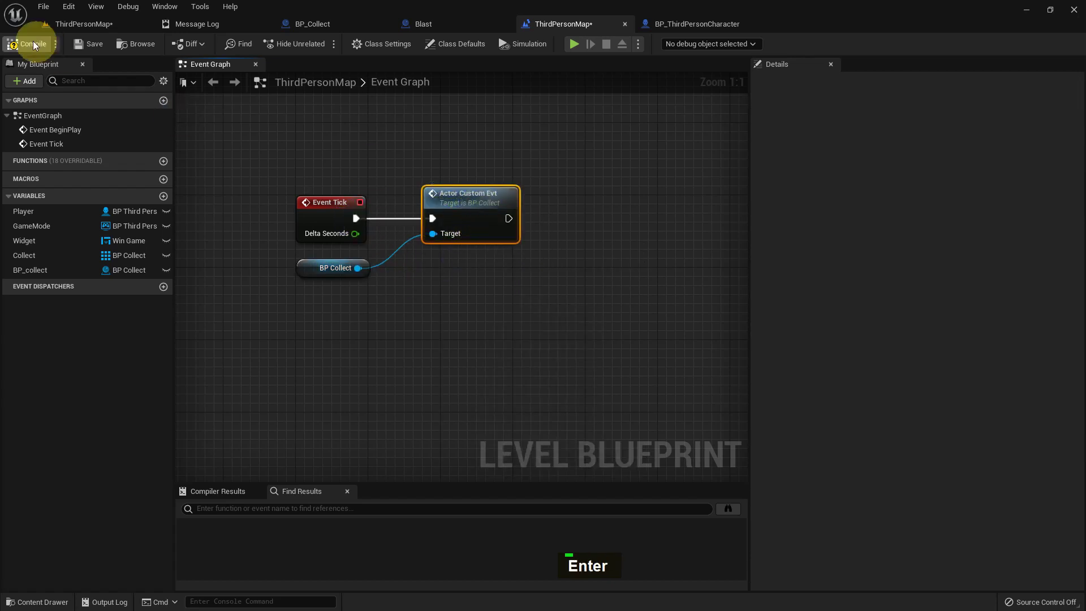
Step: Return to the ThirdPersonMap level editor and restore the normal viewport layout
double_click(459, 203)
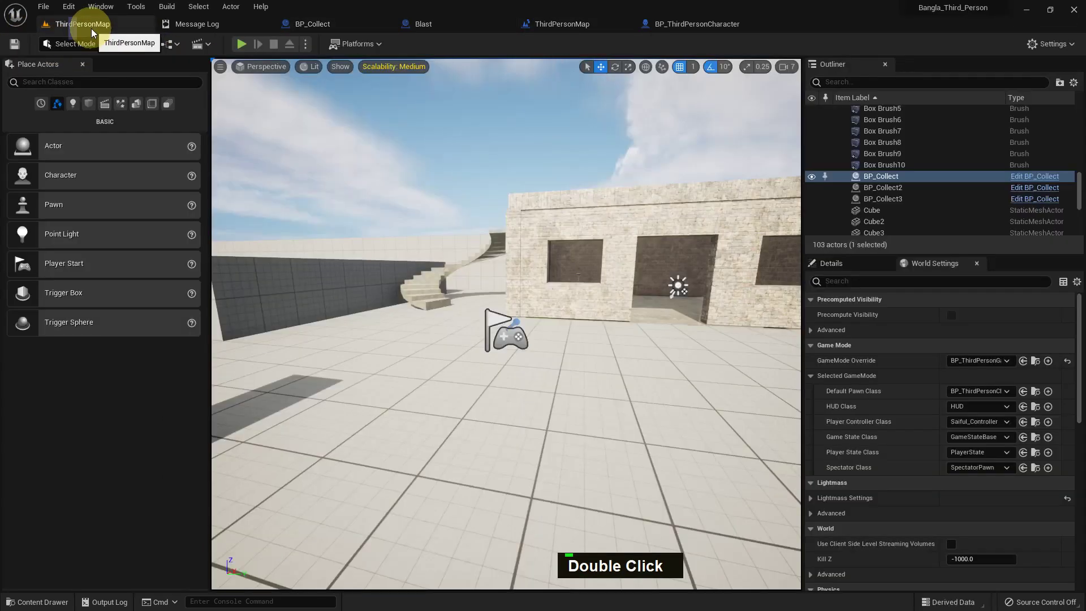
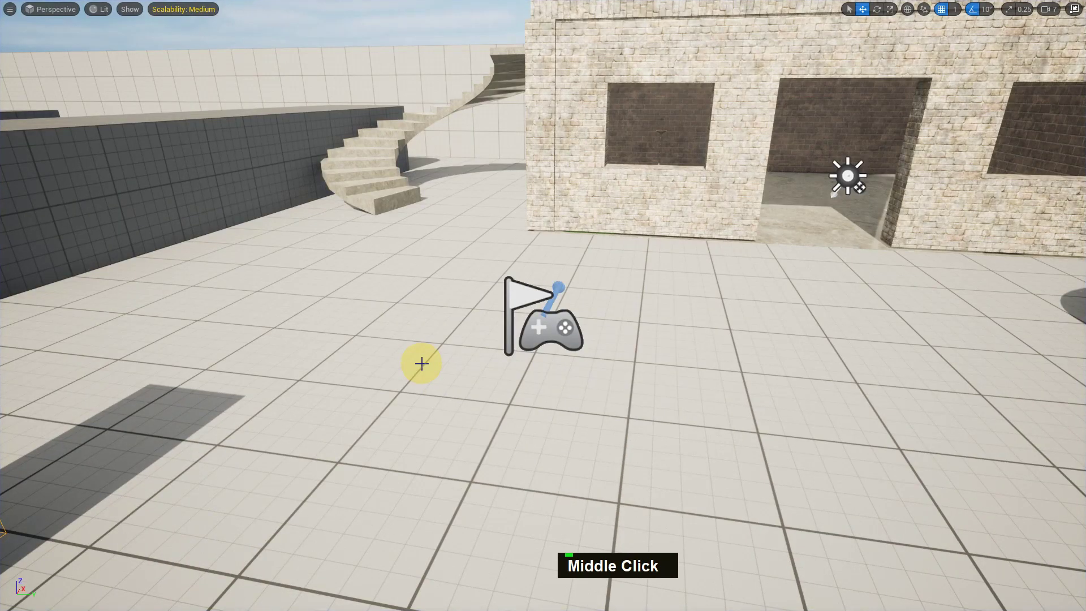
key(F11)
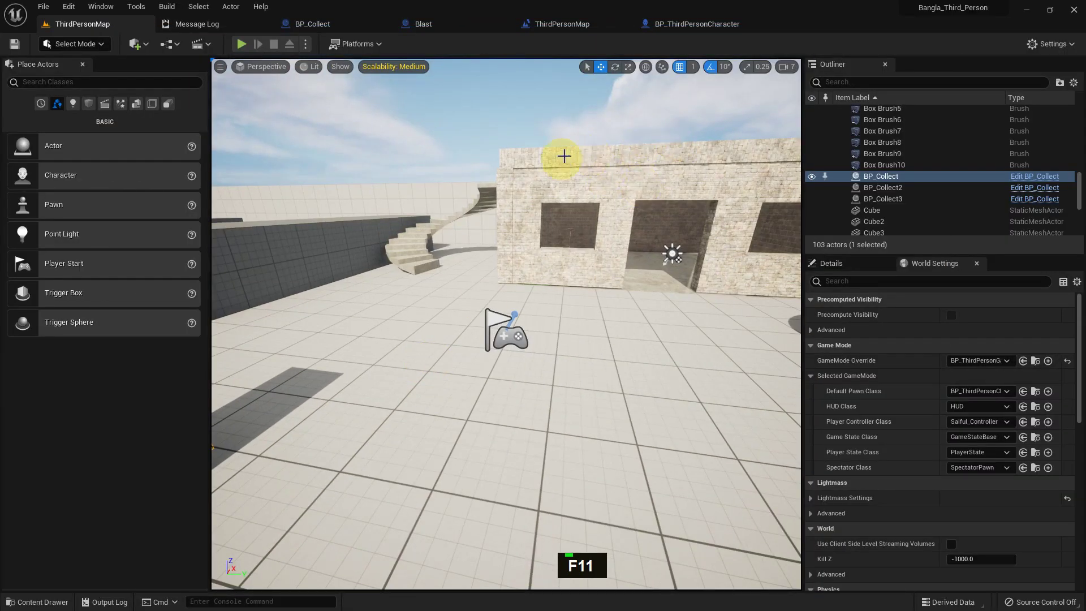